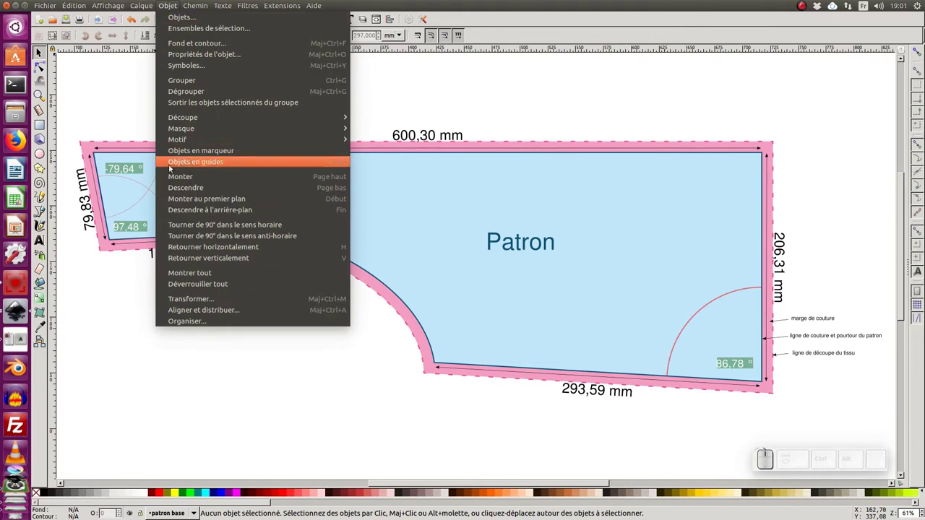
Cycle between the finished pattern and the fabric photo windows for reference.
click(529, 105)
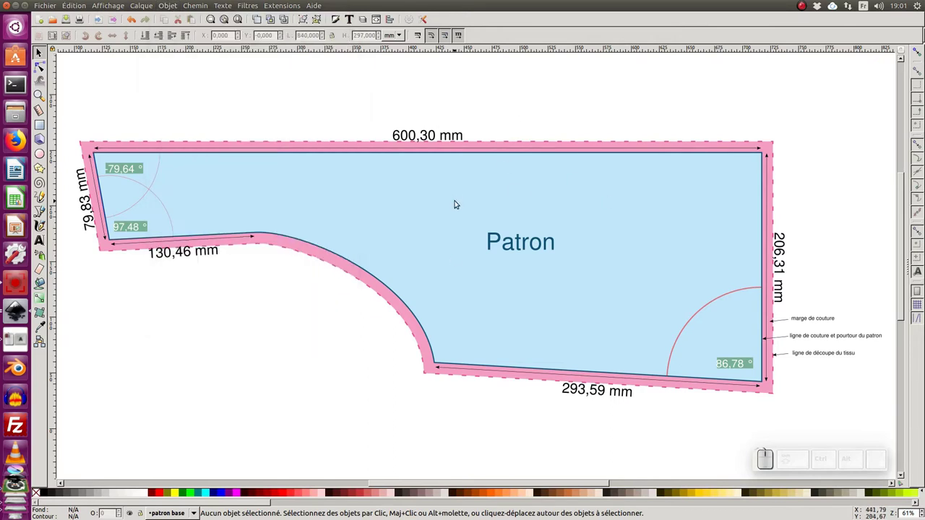
key(alt+Tab)
key(alt+Tab)
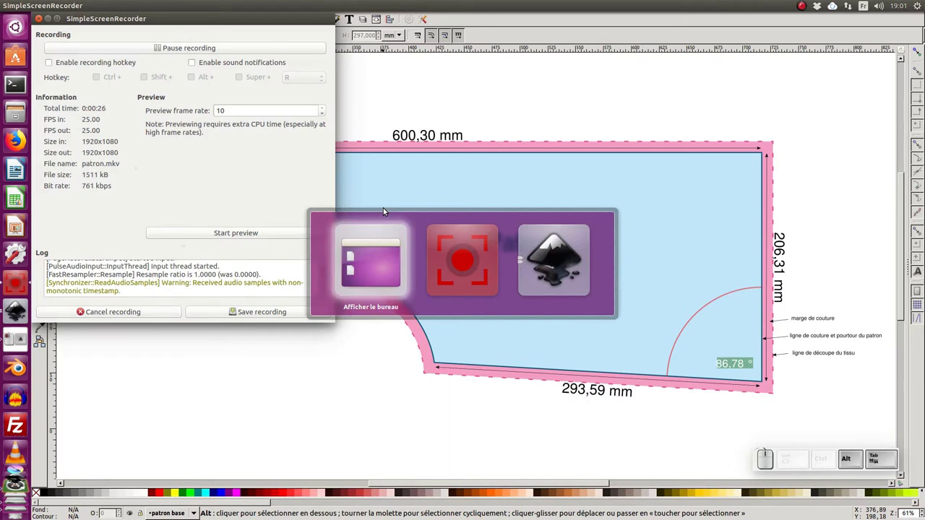
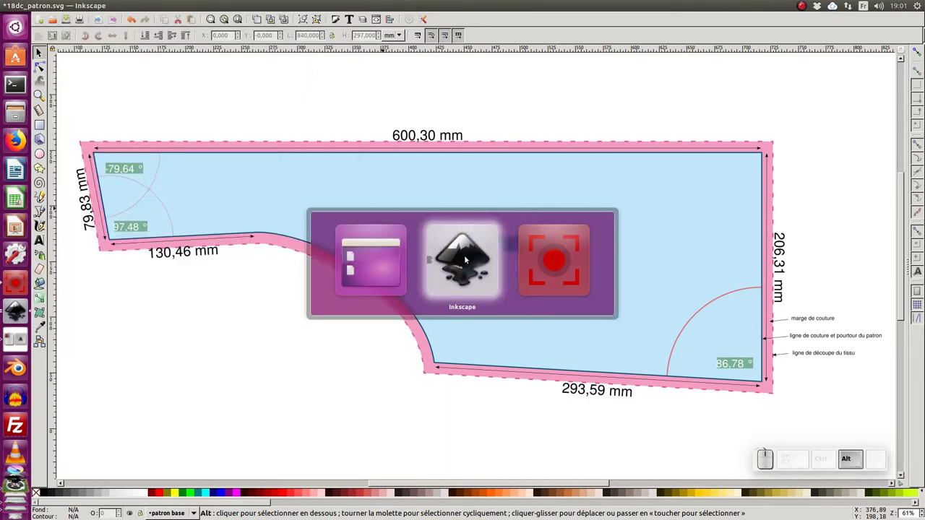
click(408, 257)
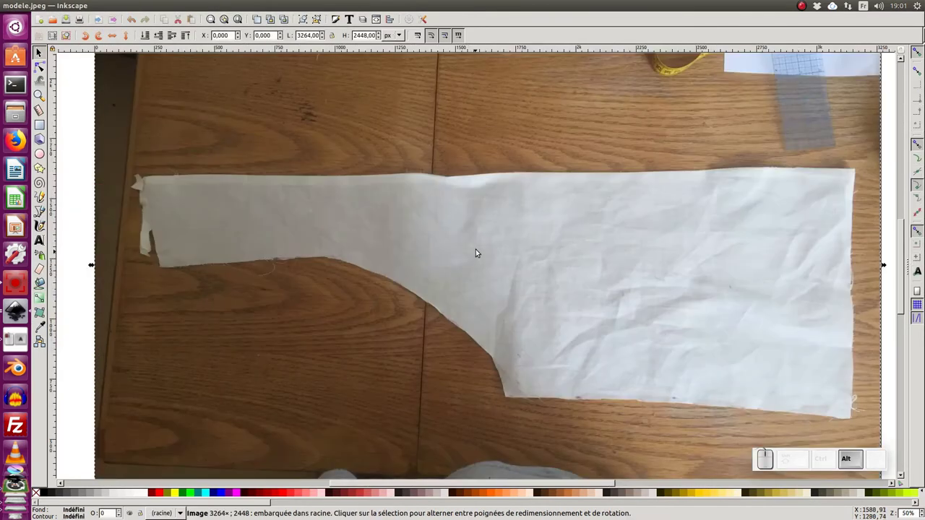
key(alt+Tab)
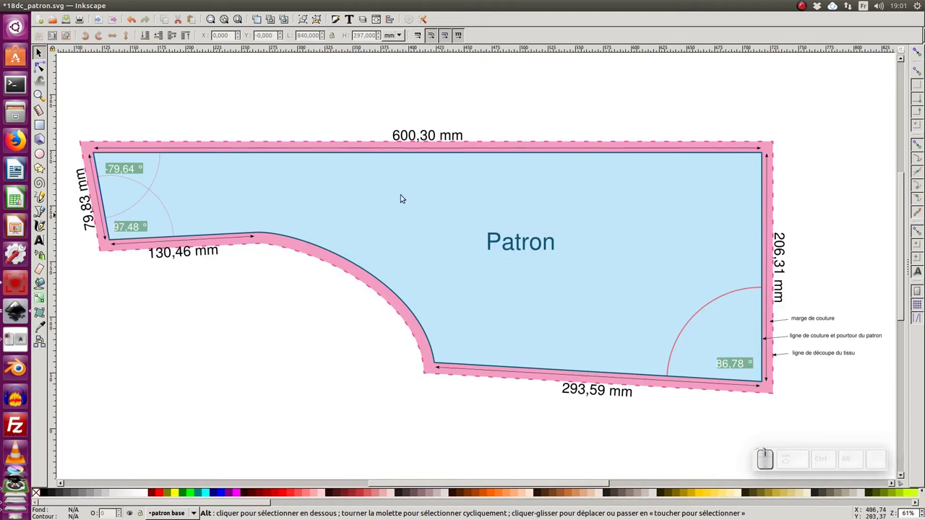
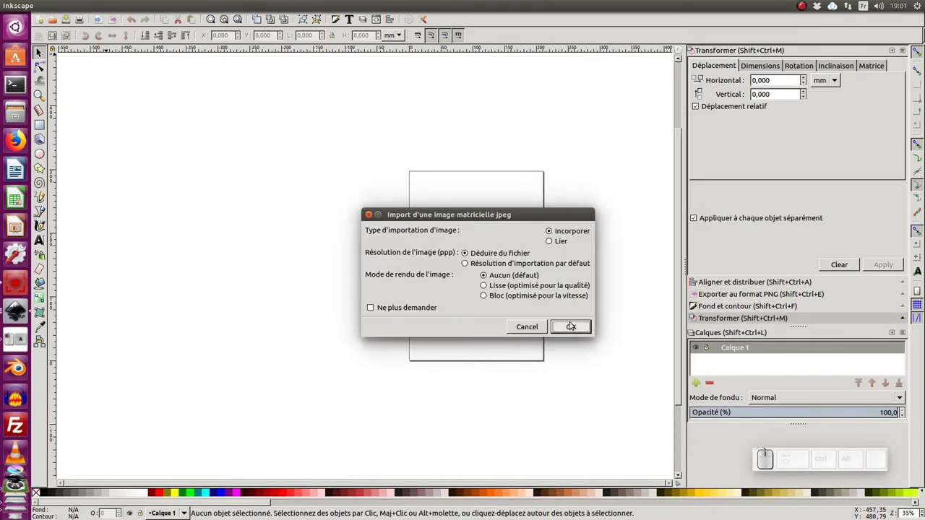
Embed the imported photo modele.jpeg into the new document.
click(576, 326)
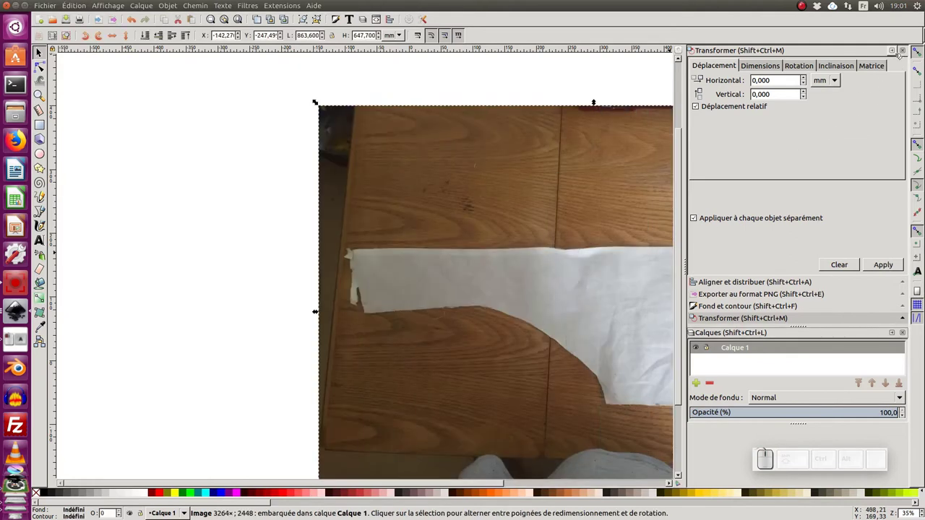
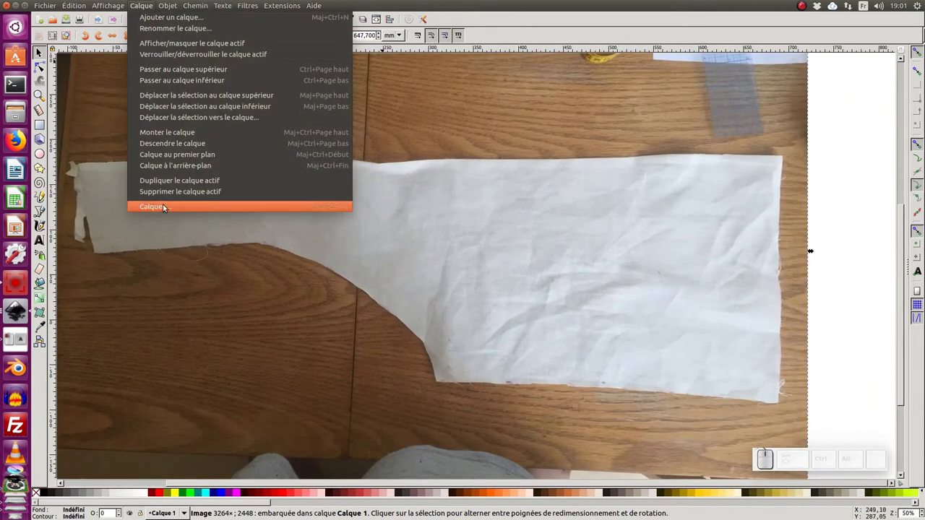
Rename Calque 1 to modele and set its opacity to 50 in the Layers panel.
click(167, 205)
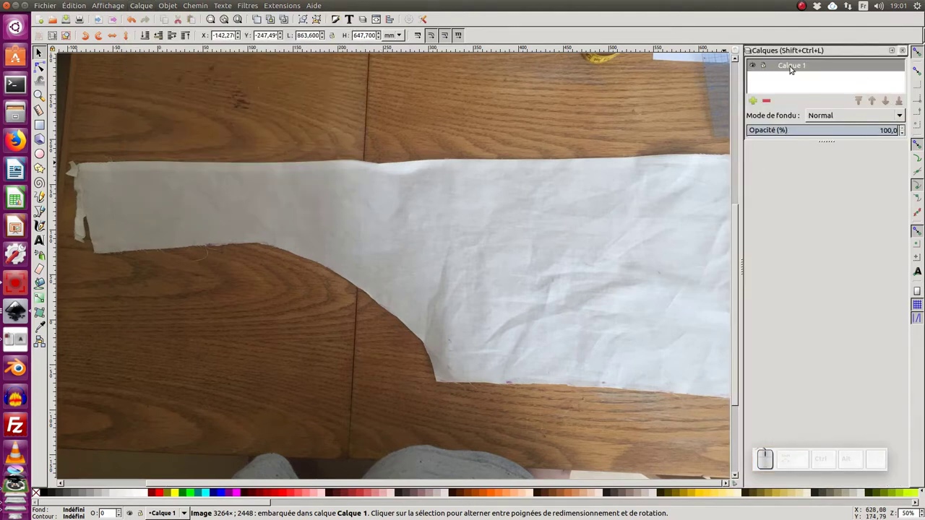
click(800, 66)
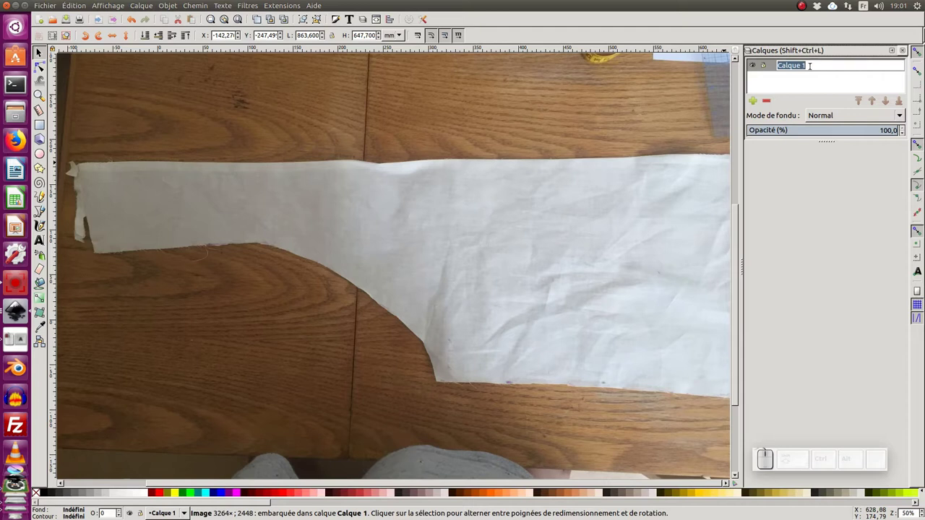
key(Return)
click(763, 66)
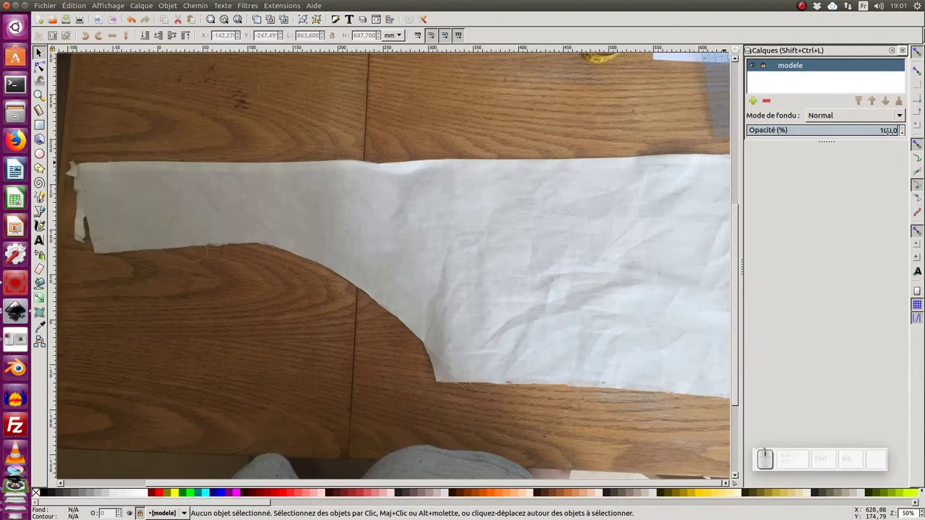
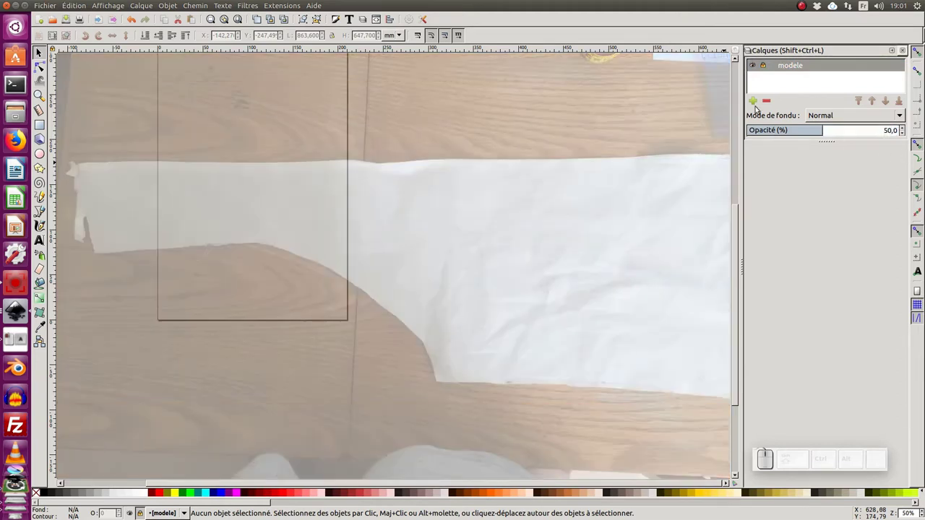
Create a new layer named patron above modele, correcting a typo in the name.
click(758, 100)
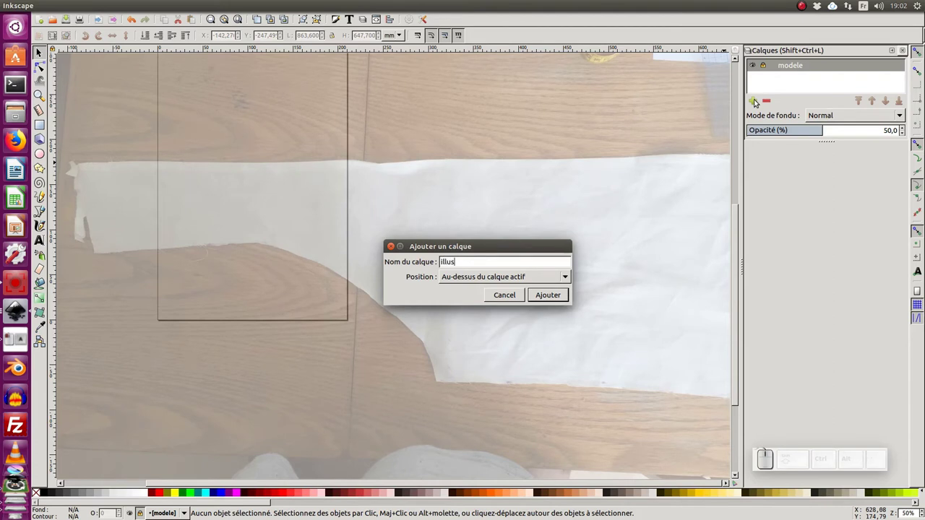
key(BackSpace)
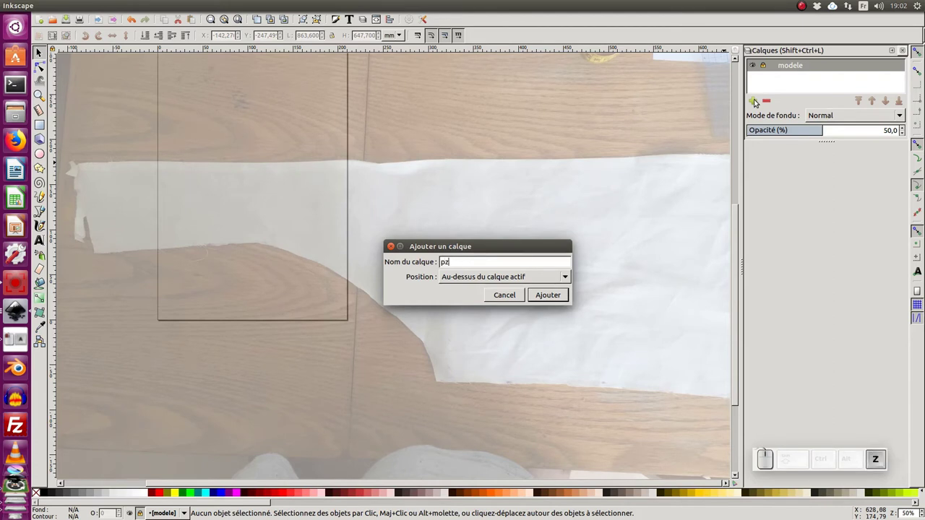
key(BackSpace)
key(a)
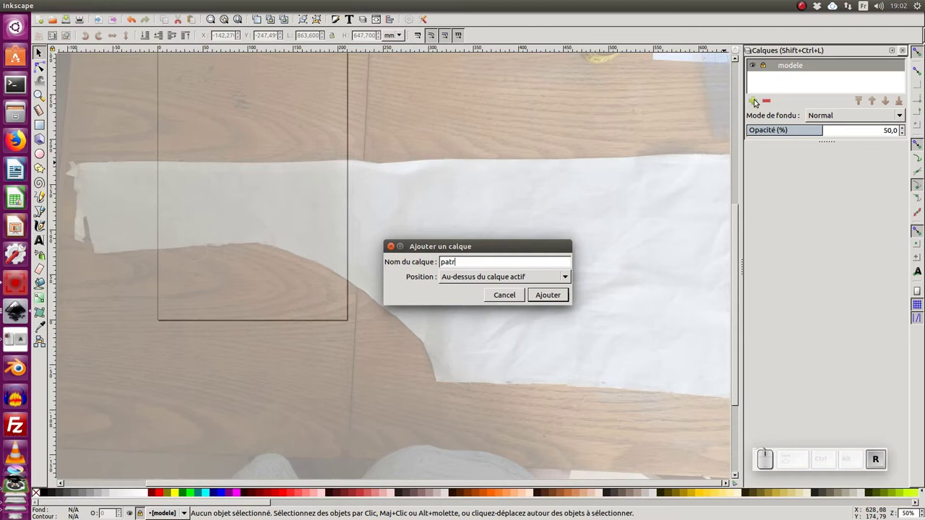
key(Return)
click(595, 144)
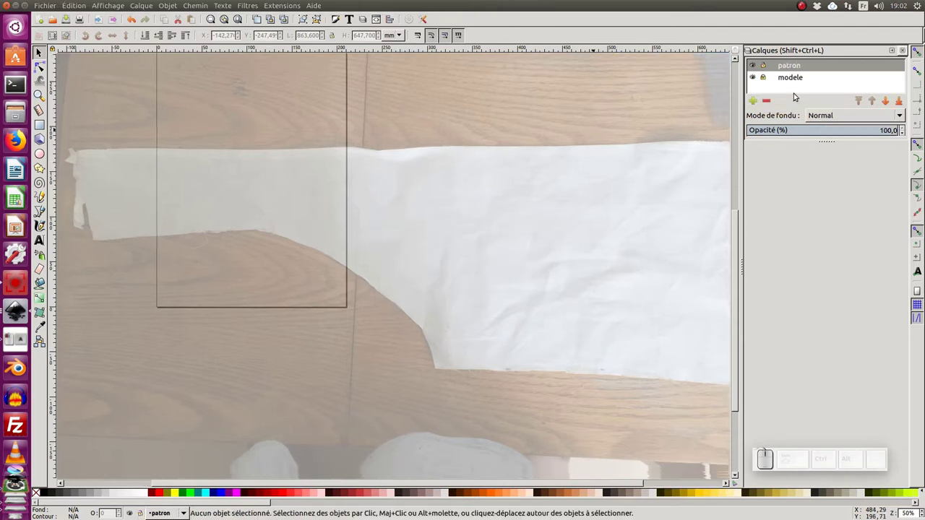
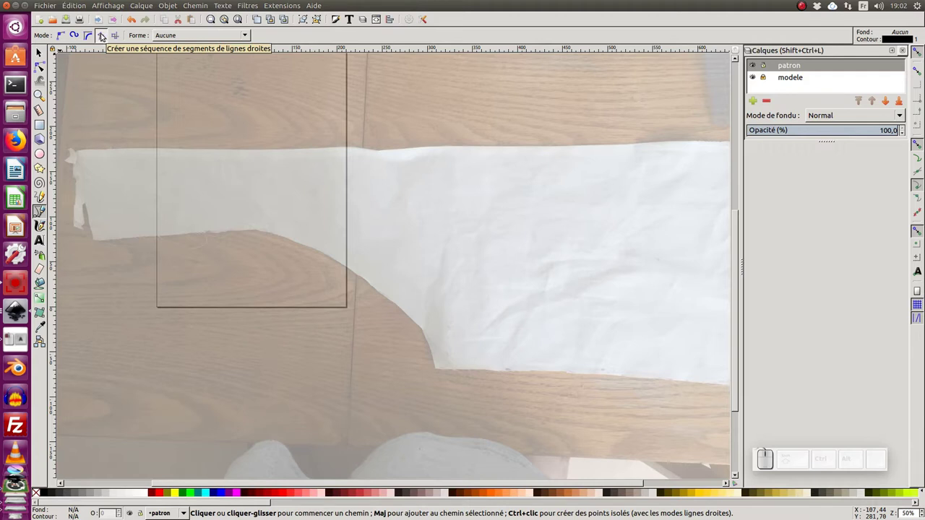
Start a straight-segment path on the photo and hide the Layers panel to enlarge the canvas.
click(104, 36)
click(113, 99)
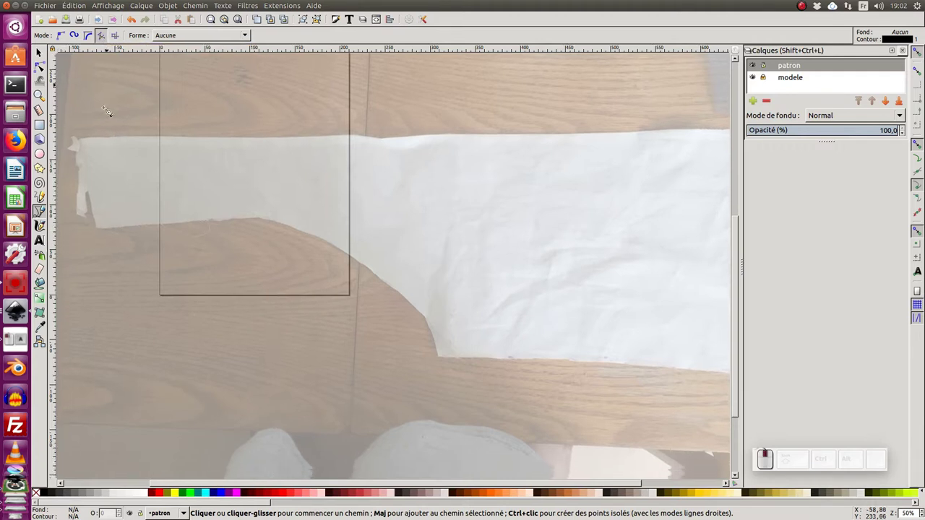
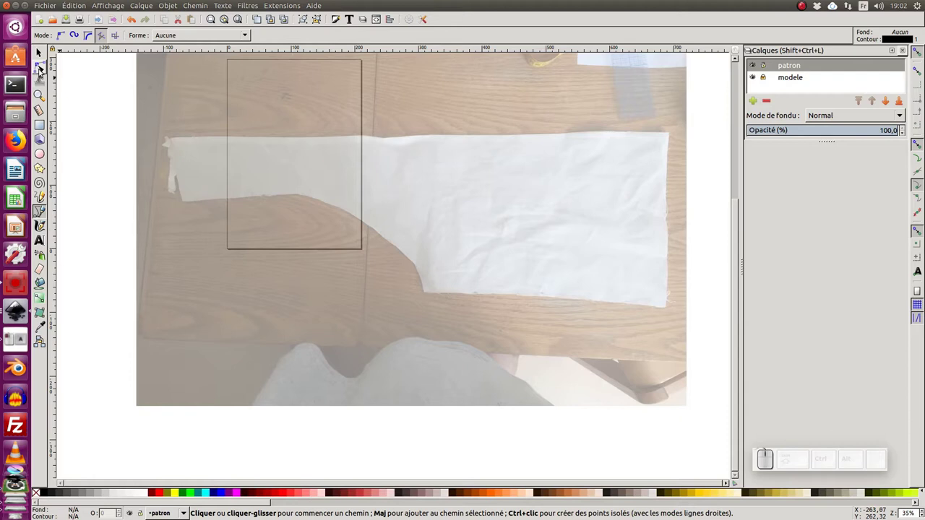
click(296, 199)
click(292, 193)
click(270, 180)
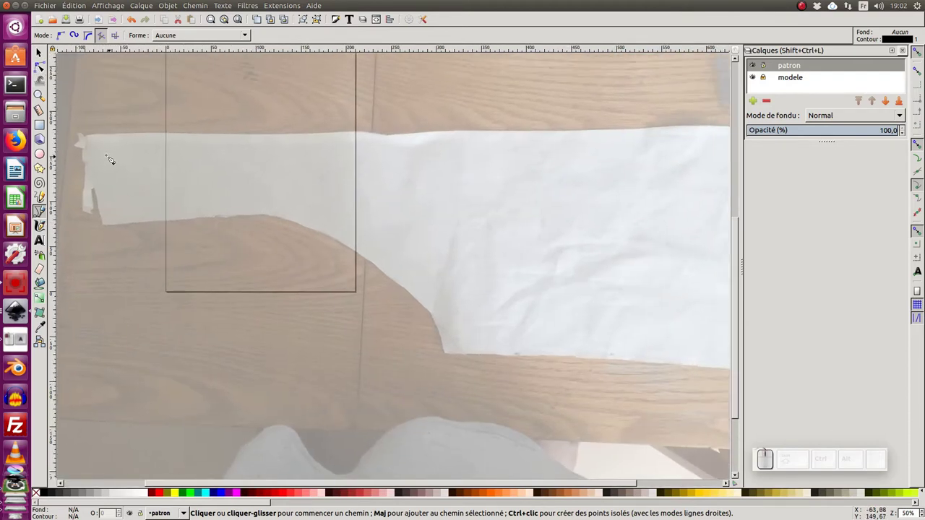
click(117, 149)
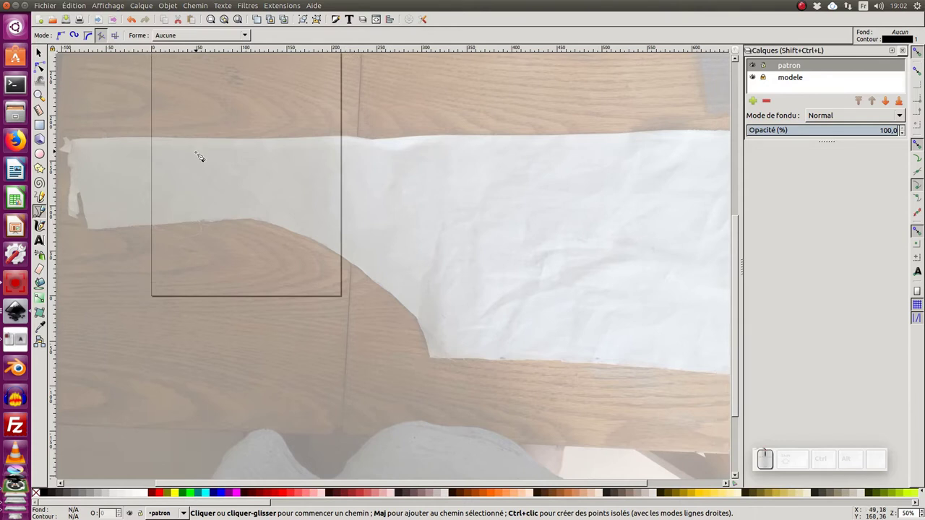
drag(196, 155, 750, 96)
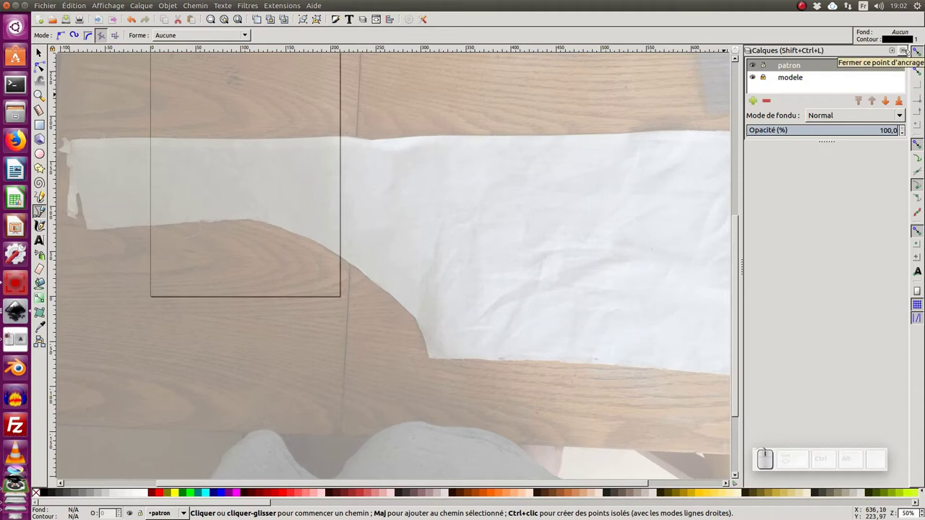
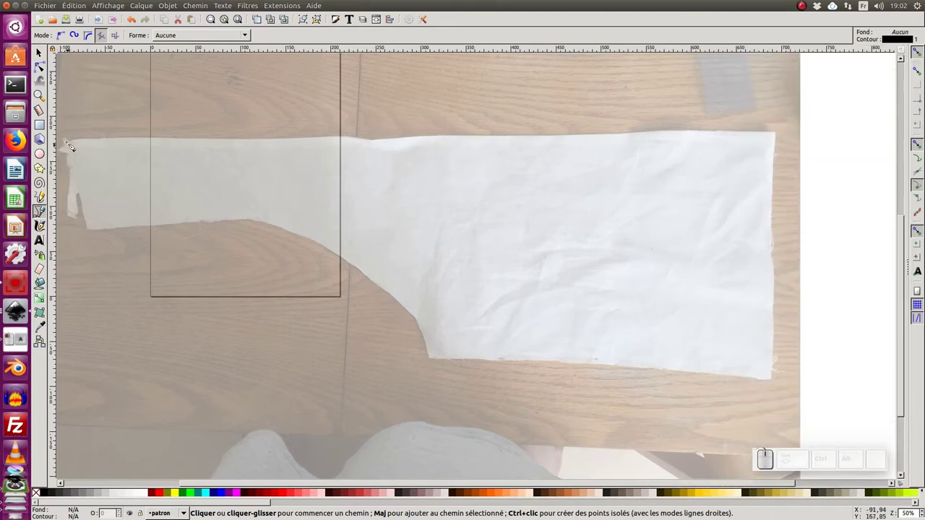
Place outline nodes at the piece's corners and curve ends, from top-left around to the narrow end.
click(76, 142)
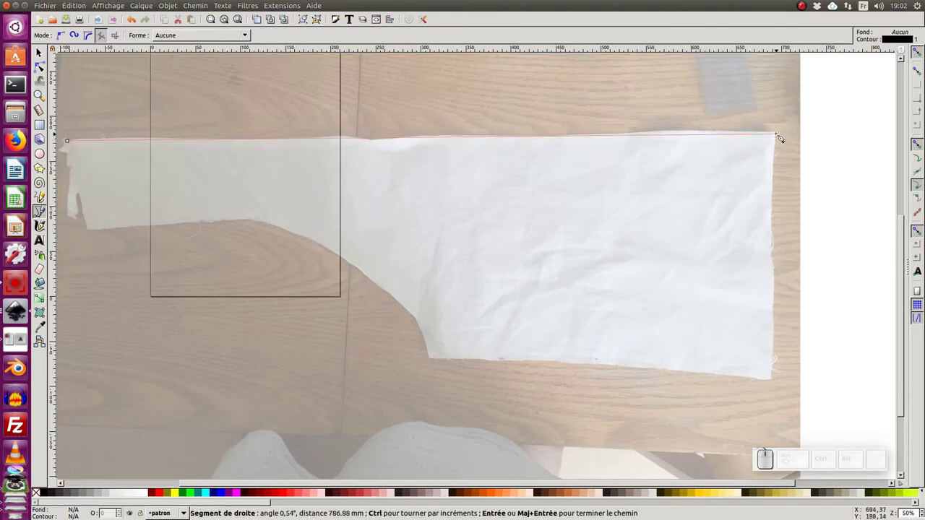
click(783, 134)
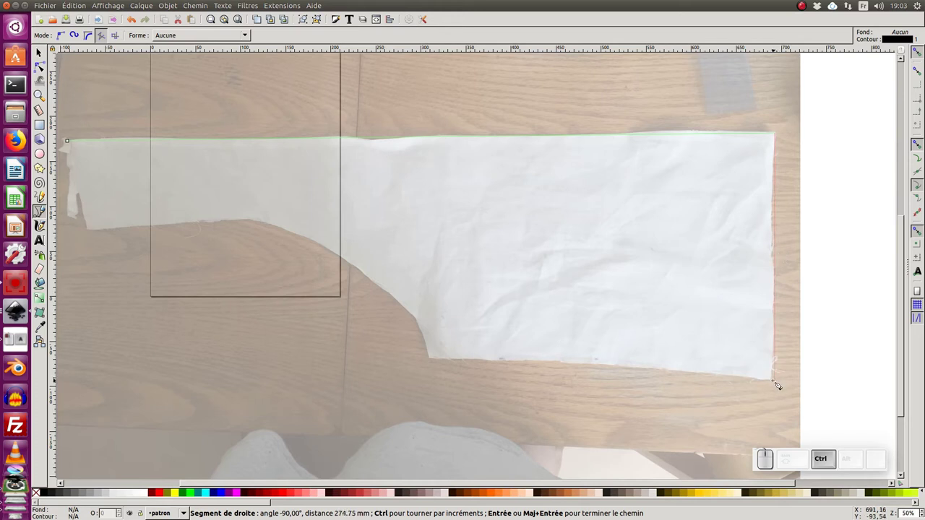
click(782, 381)
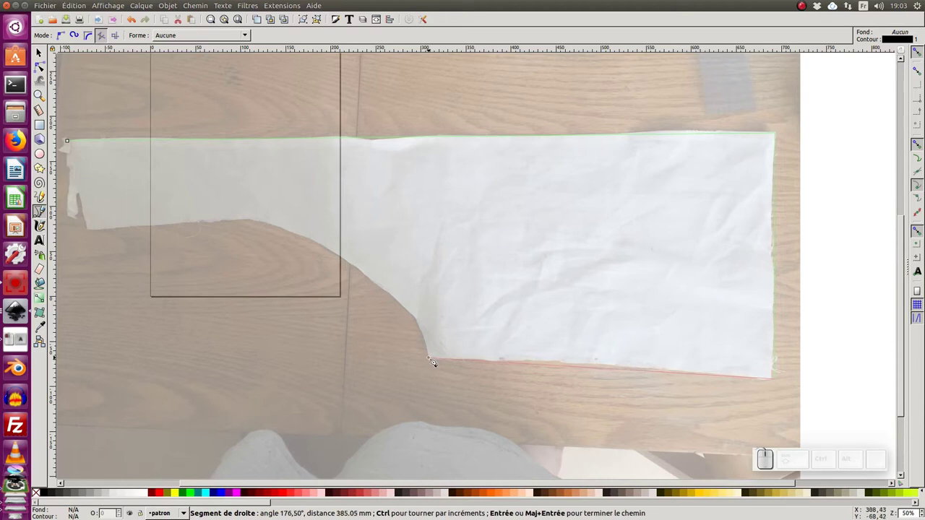
click(437, 359)
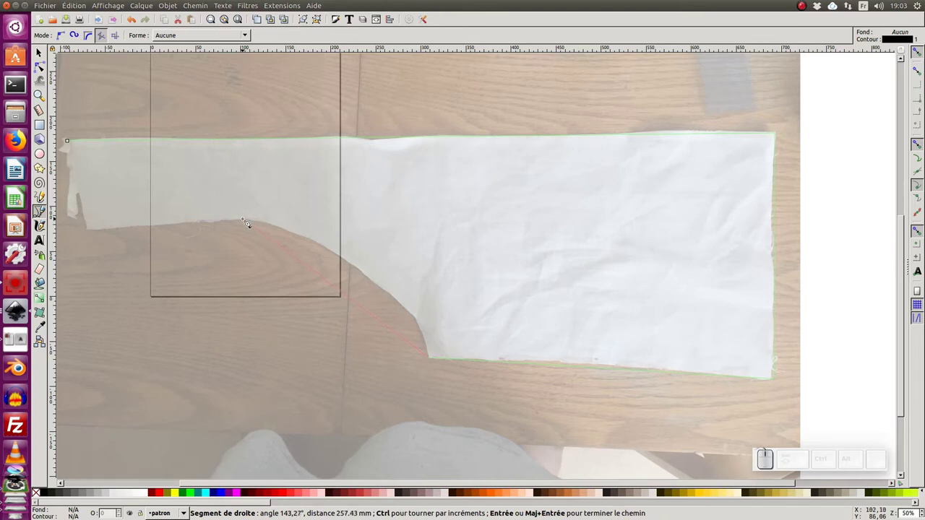
click(253, 220)
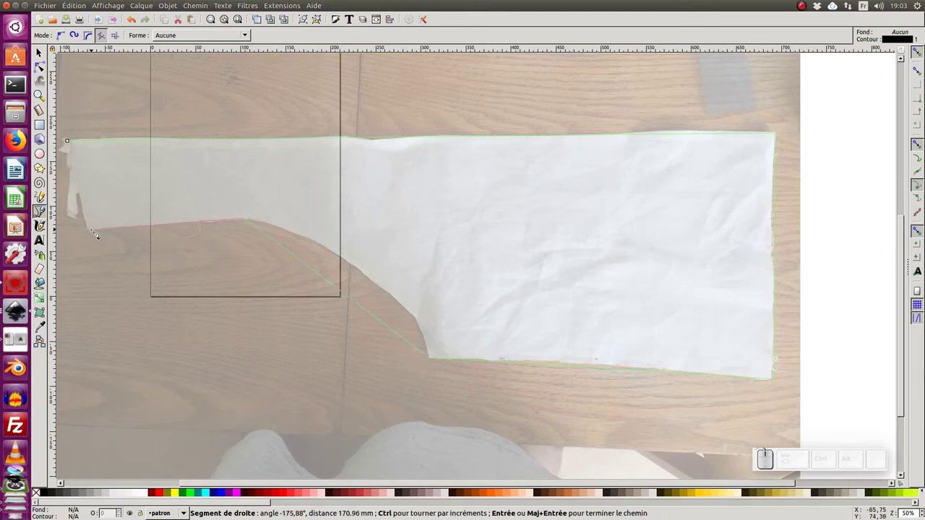
click(97, 232)
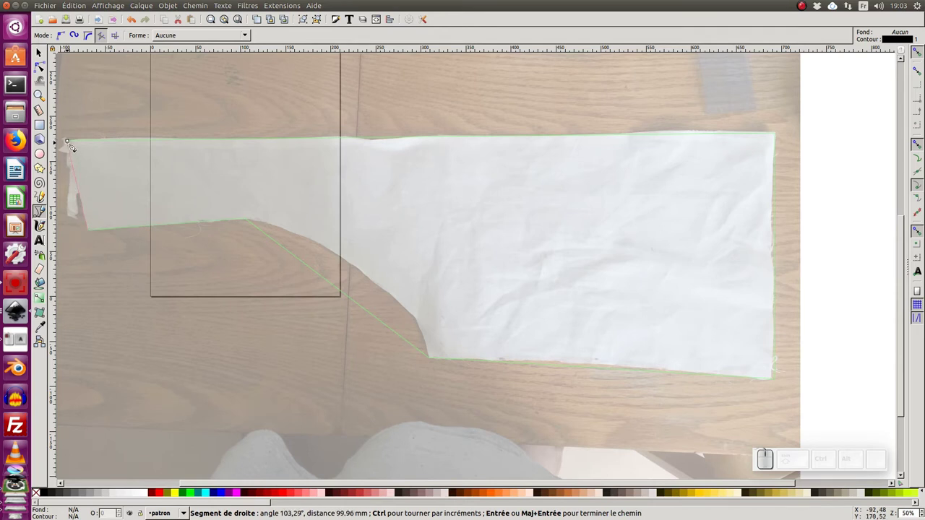
scroll(up, 3)
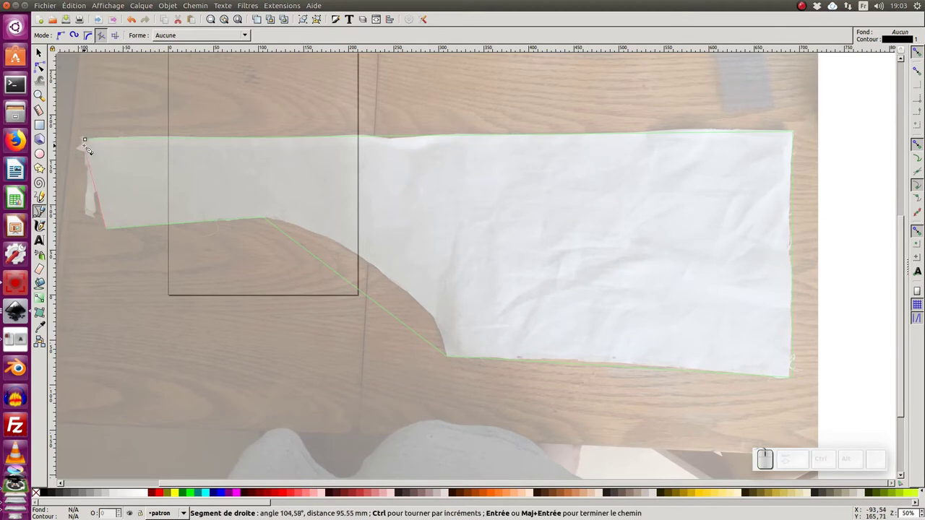
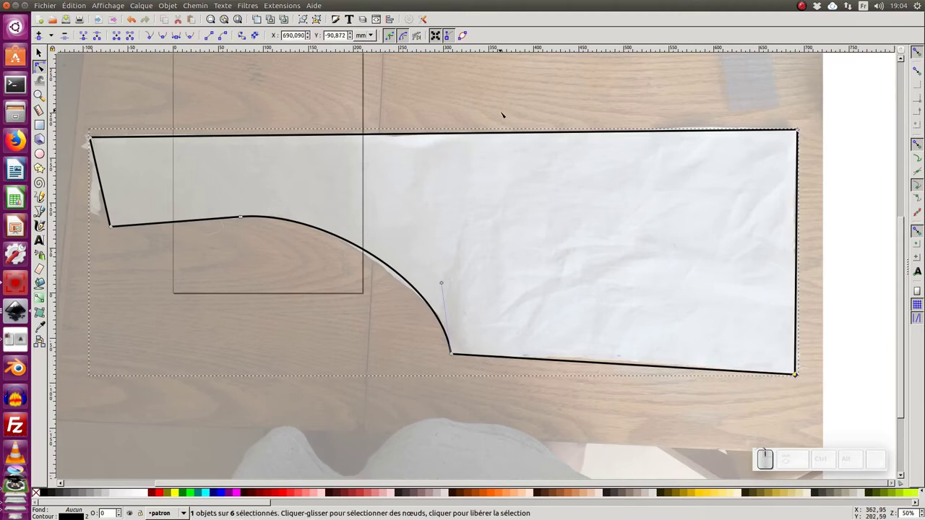
Scroll the view over the outline's scooped edge.
scroll(up, 3)
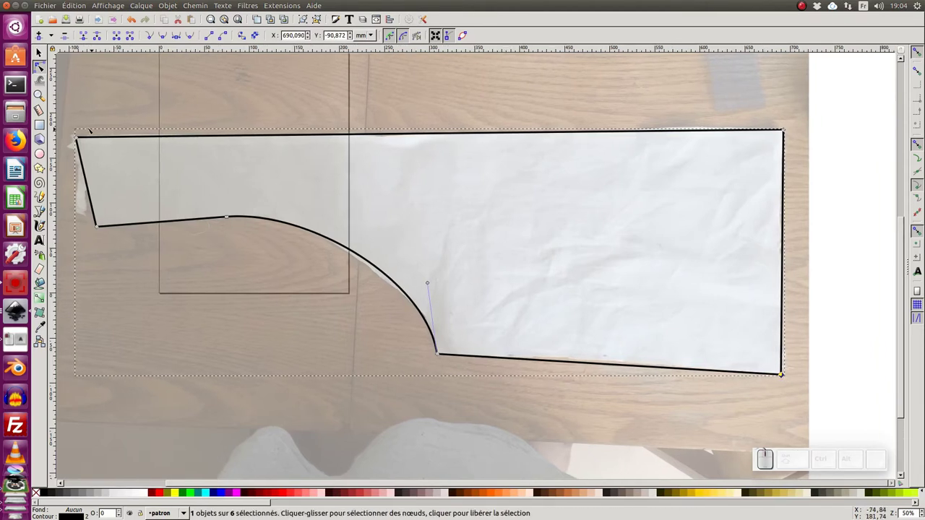
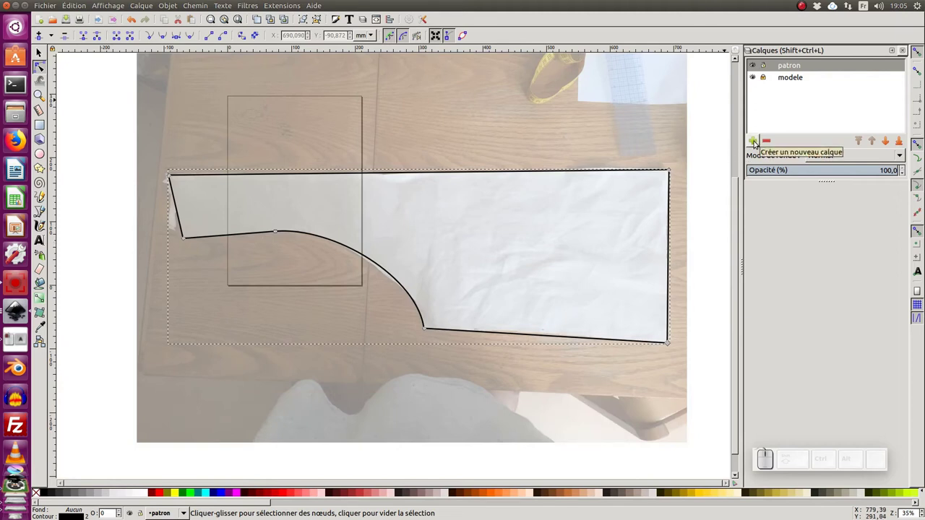
Start creating a new layer for the measurements.
click(757, 143)
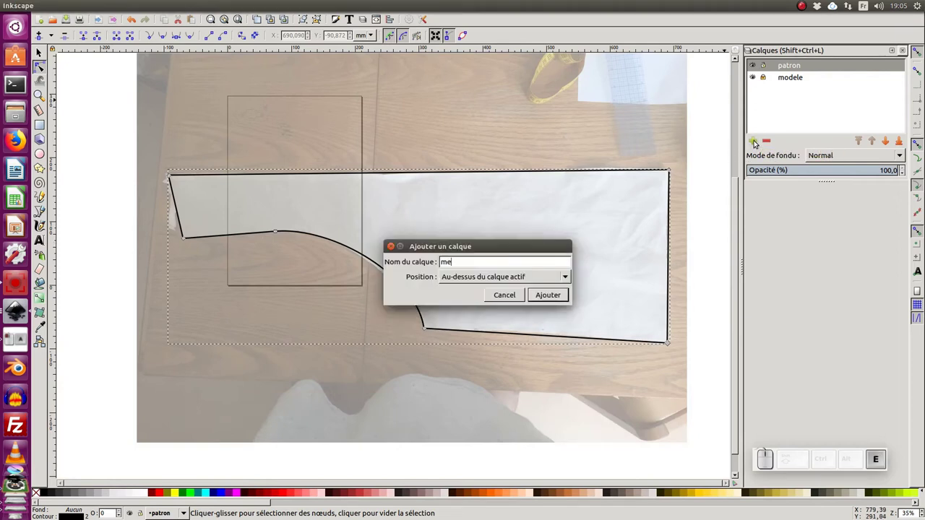
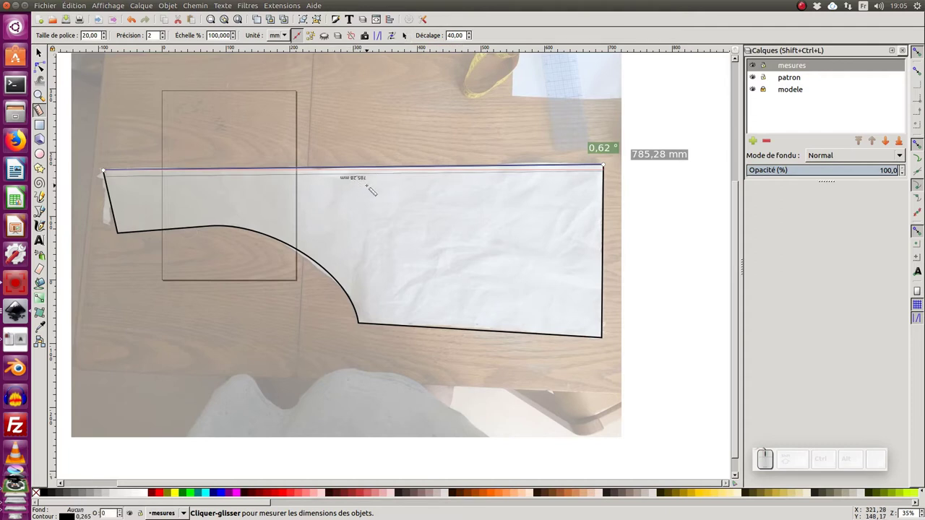
Replace the too-small label with font size 40 and mark the 785,28 mm dimension.
key(ctrl+z)
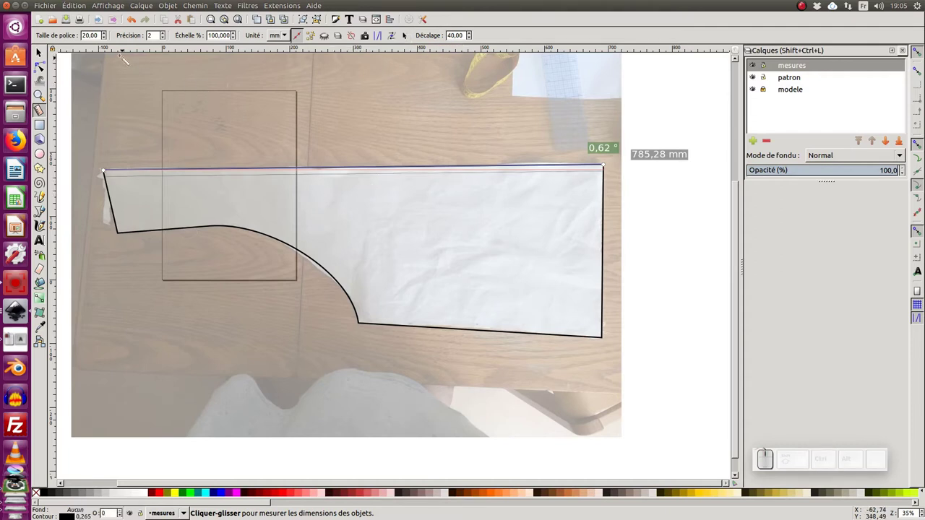
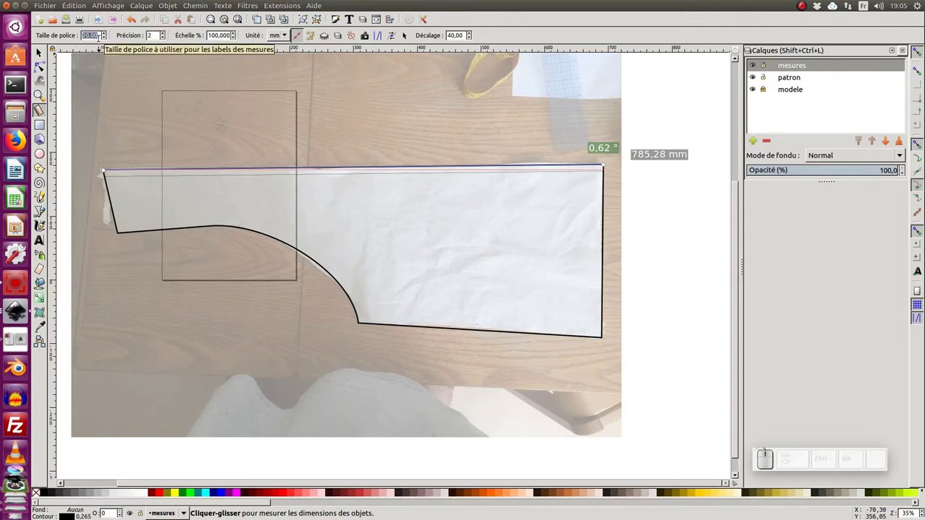
key(KP_4)
key(KP_0)
key(KP_Enter)
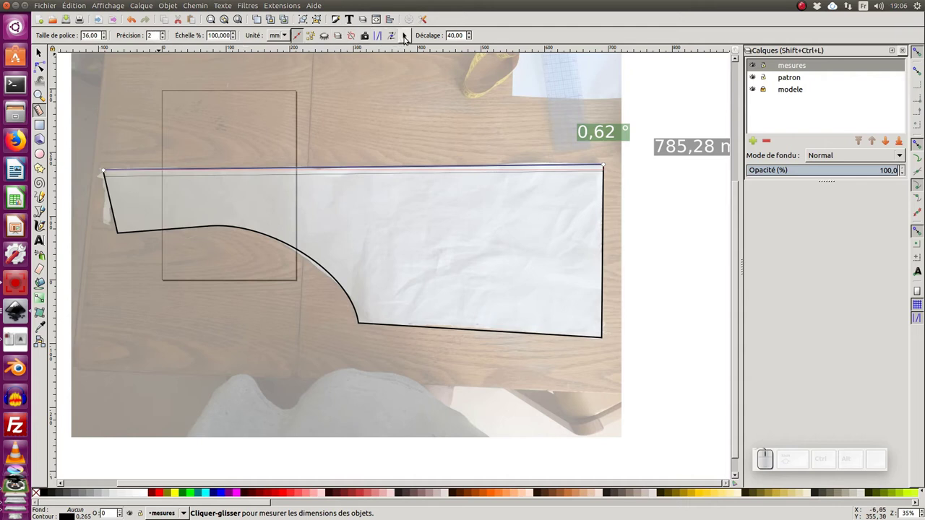
click(409, 40)
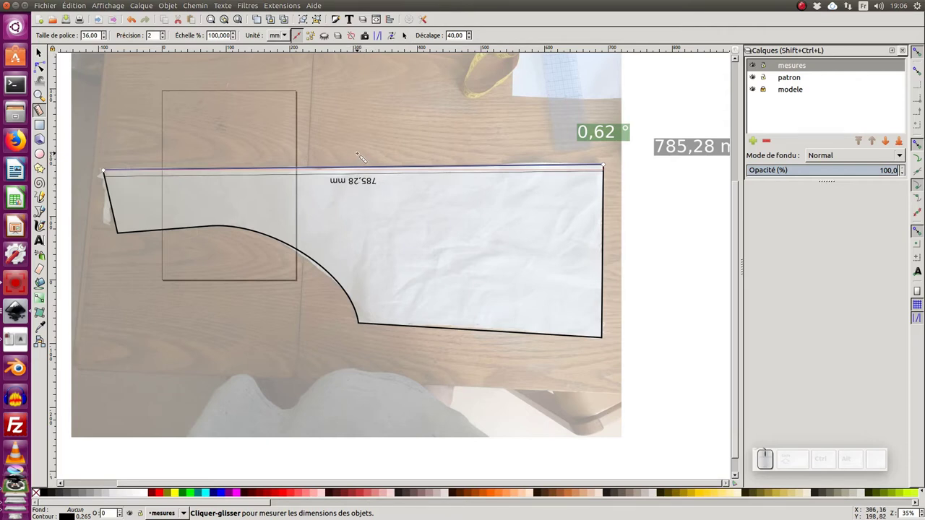
Reverse the measure direction and re-mark the label upright, then view the finished pattern document.
key(ctrl+z)
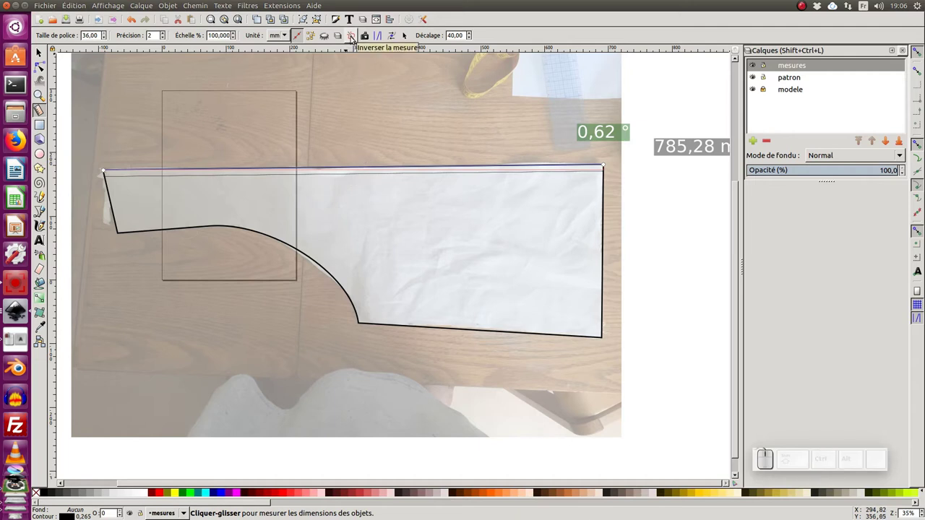
click(354, 39)
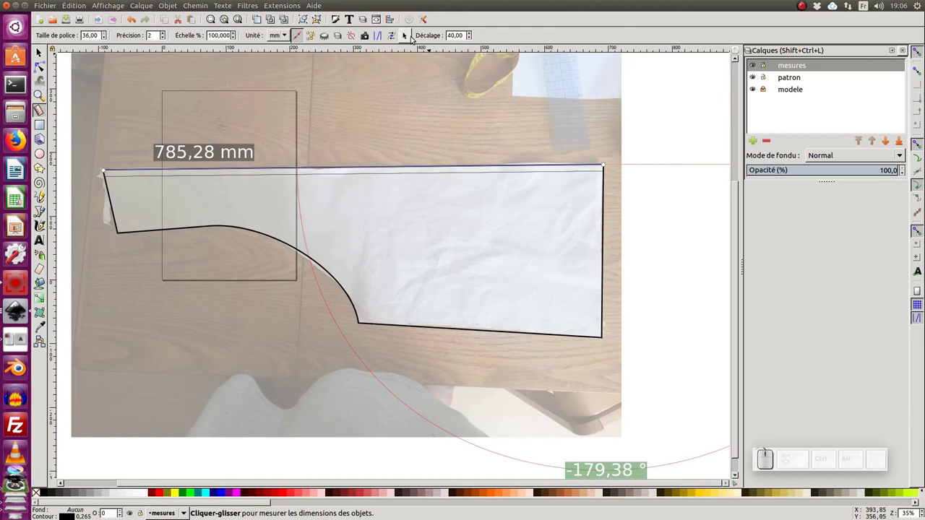
click(408, 39)
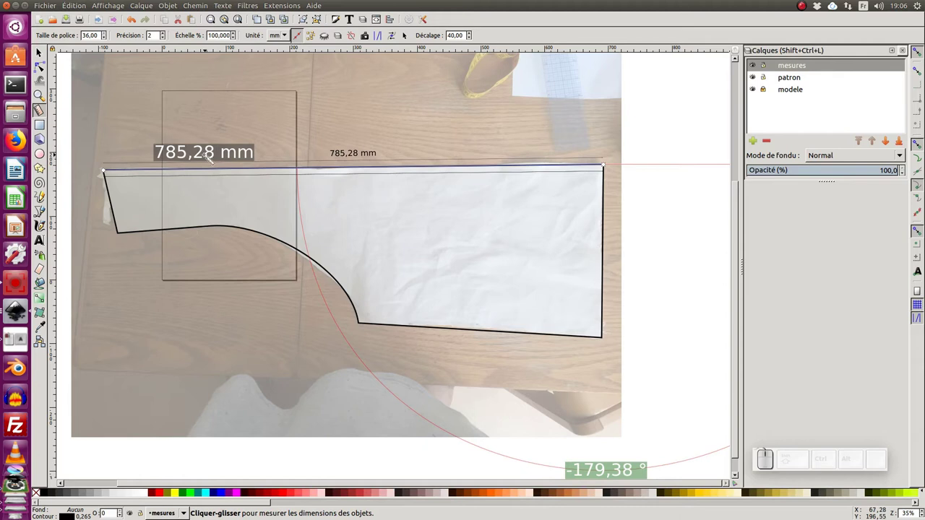
key(alt+Tab)
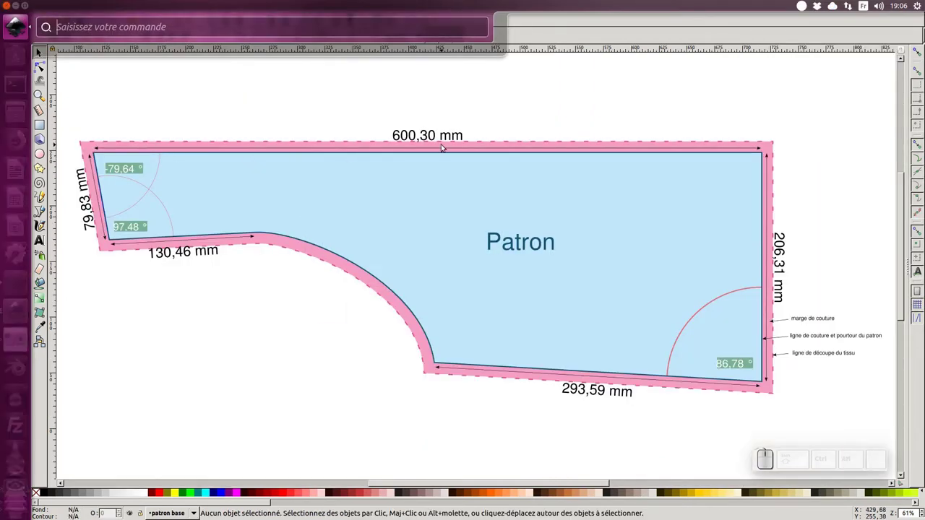
Switch back to the working pattern document.
key(alt+Tab)
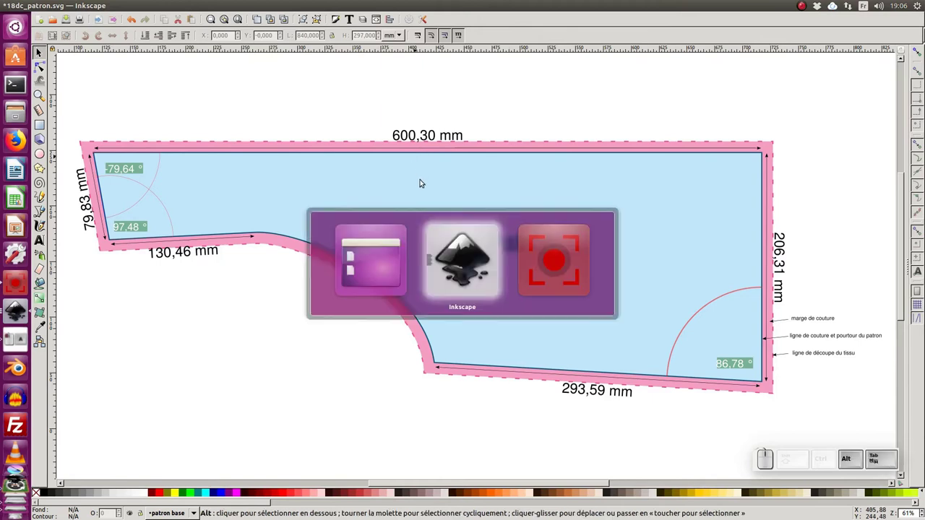
click(461, 238)
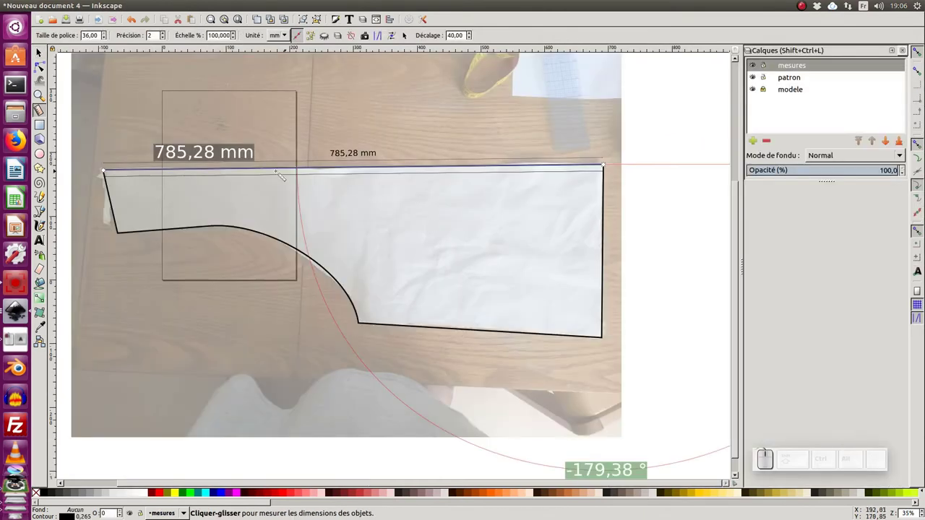
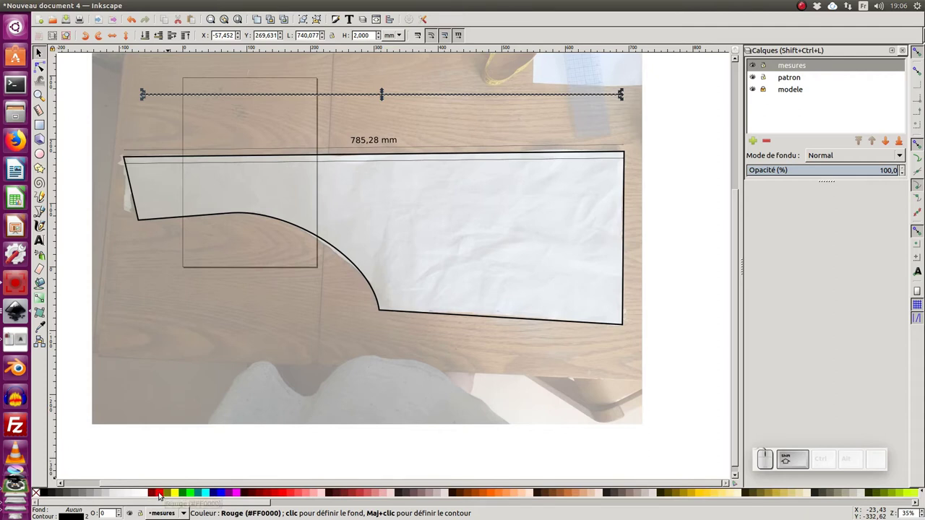
Make the line red and 600 mm wide, then move it onto the piece's top edge.
click(163, 494)
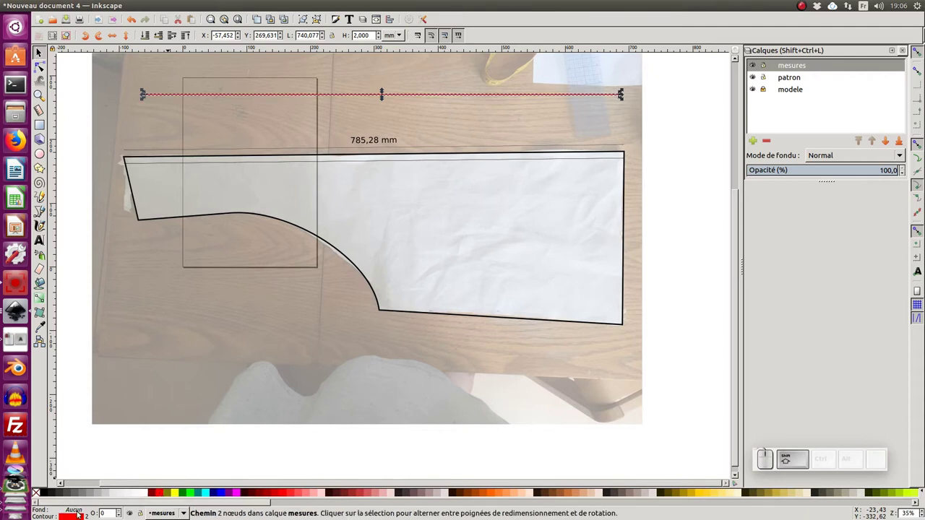
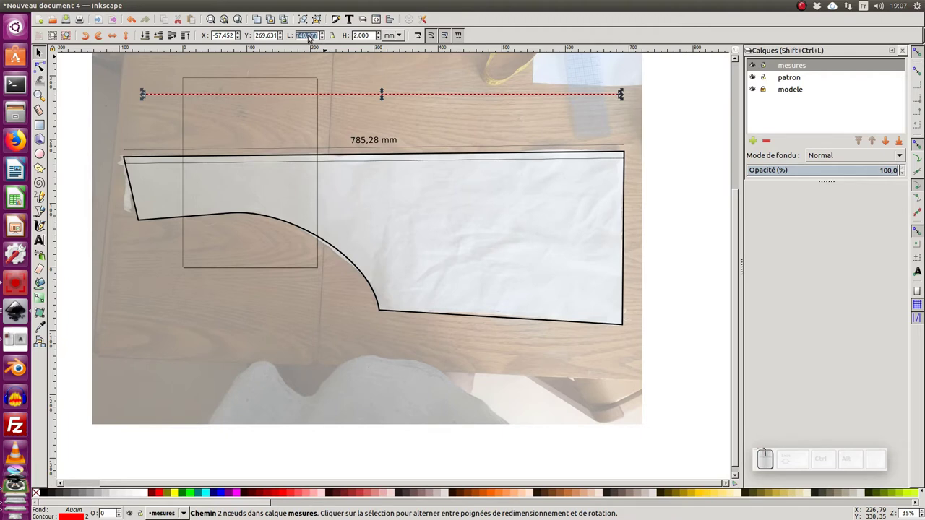
key(KP_6)
key(KP_0)
key(KP_Enter)
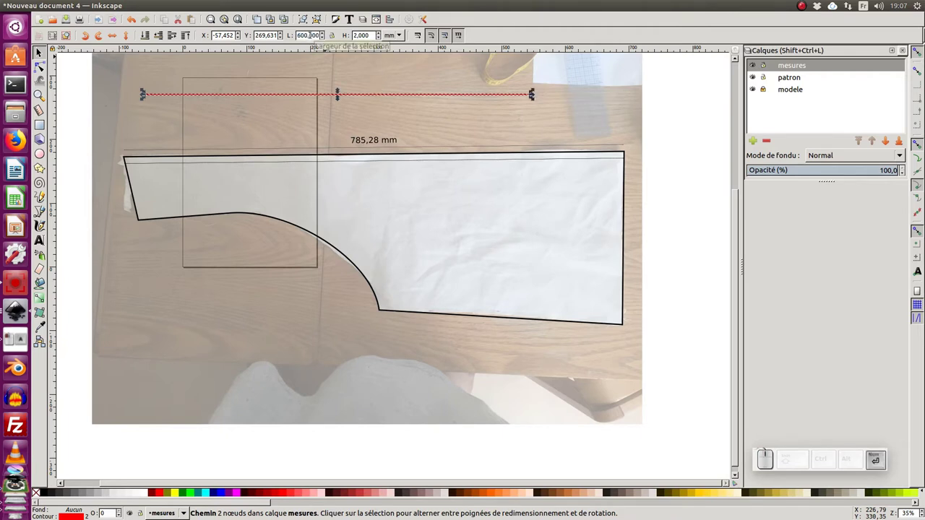
click(293, 100)
drag(230, 100, 249, 184)
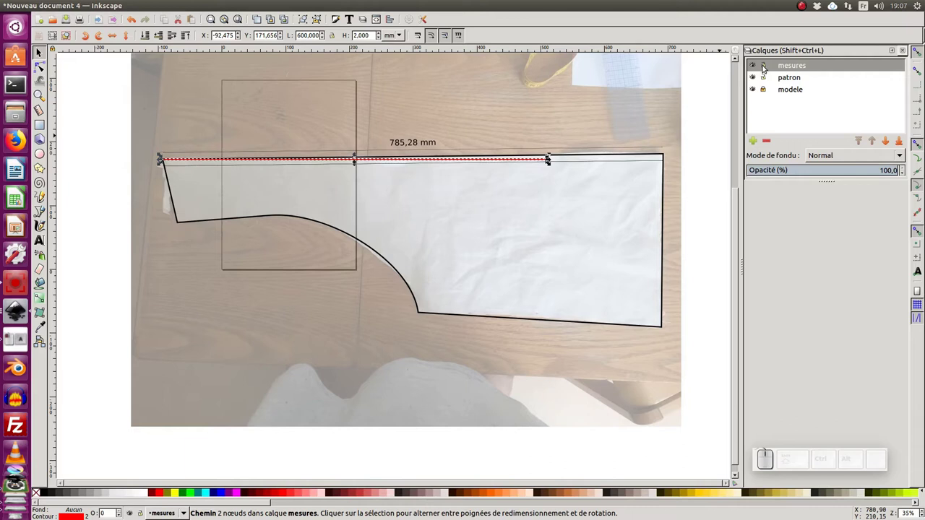
Lock the mesures layer and select all on the patron layer.
click(766, 66)
click(692, 120)
click(666, 141)
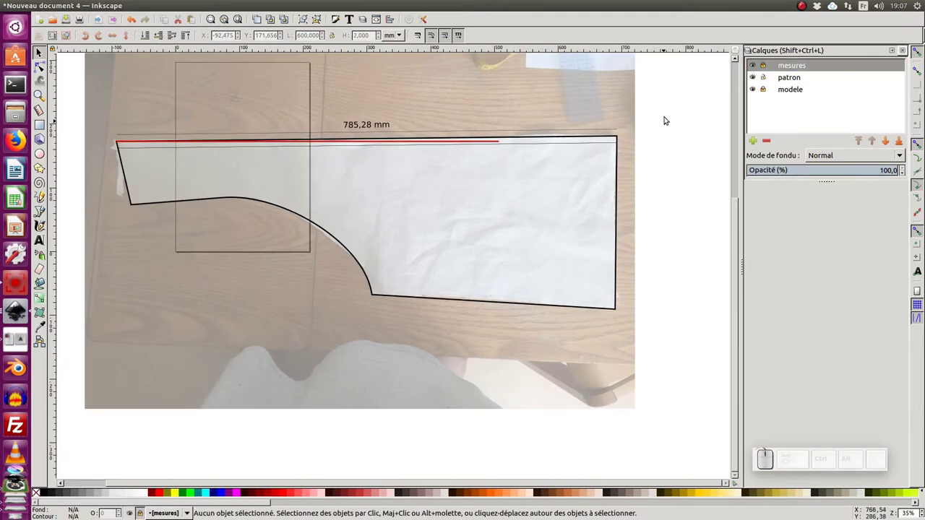
key(ctrl+a)
Make the patron layer active and select the traced pattern outline.
click(796, 78)
key(ctrl+a)
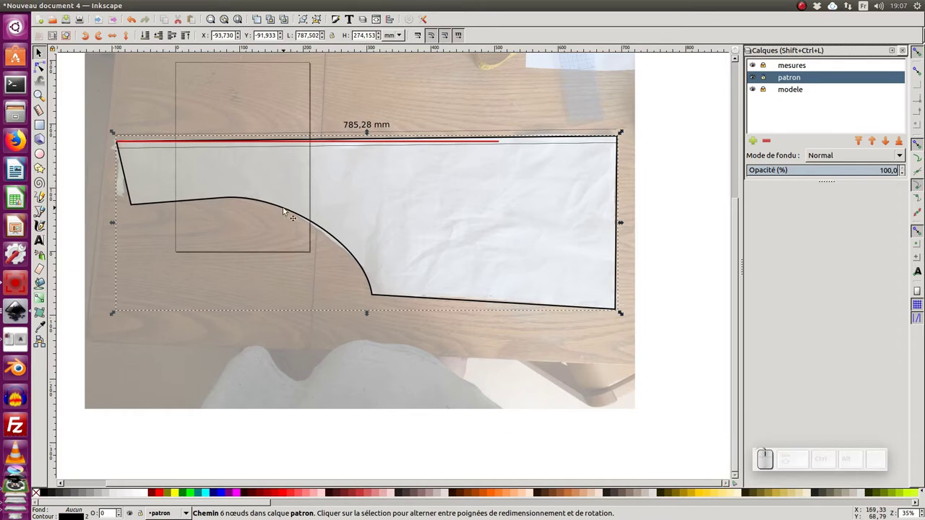
click(288, 210)
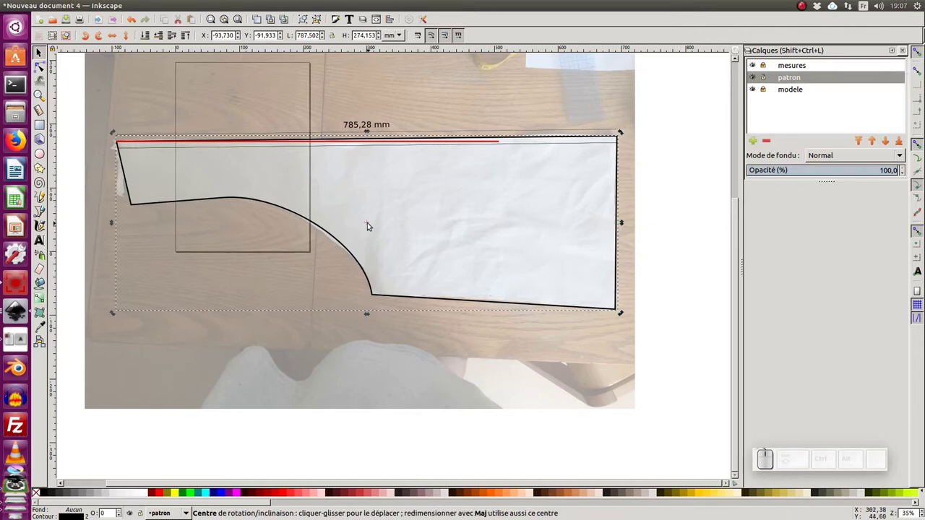
drag(369, 224, 348, 224)
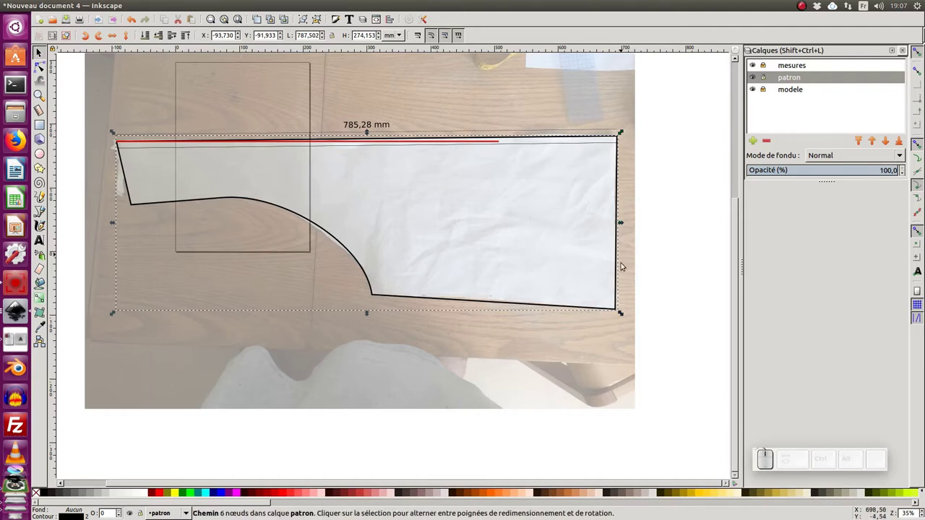
Shrink the outline to about 600 mm wide so its top-right corner meets the red line's end.
drag(624, 315, 518, 209)
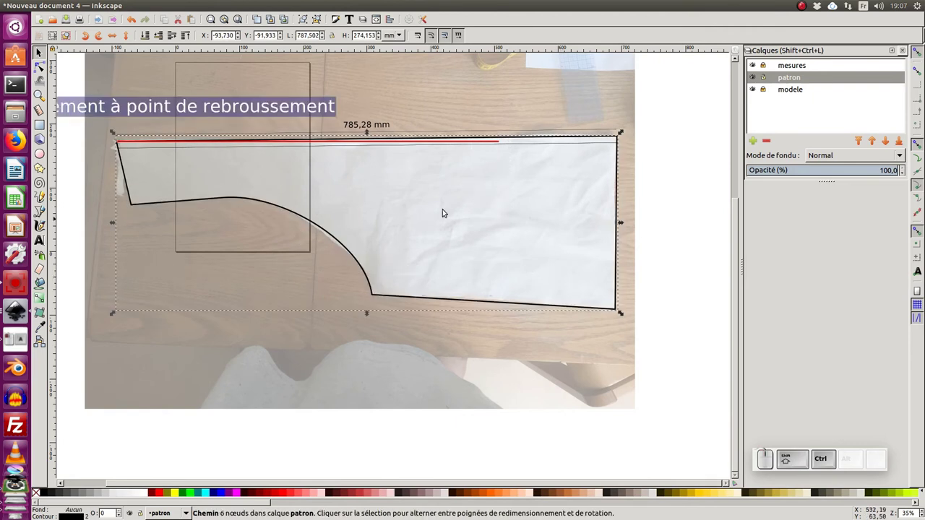
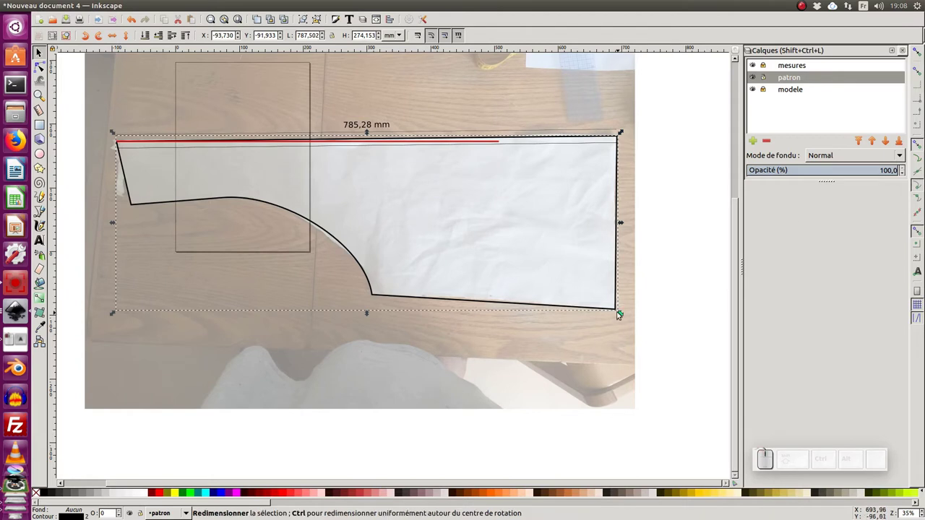
drag(622, 314, 284, 230)
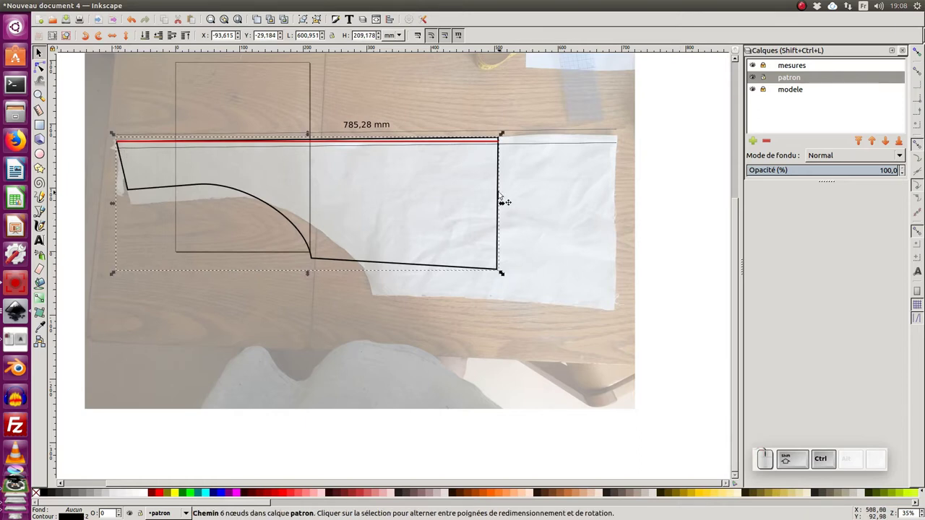
click(501, 145)
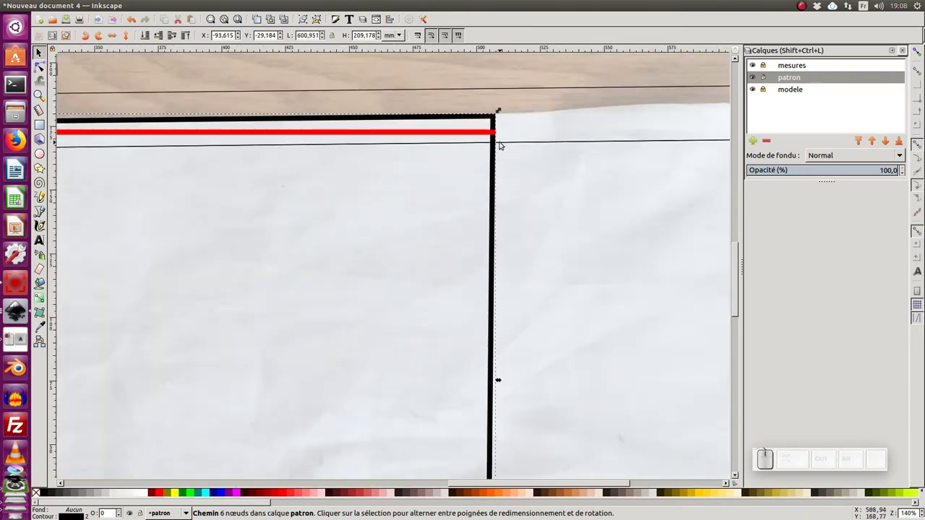
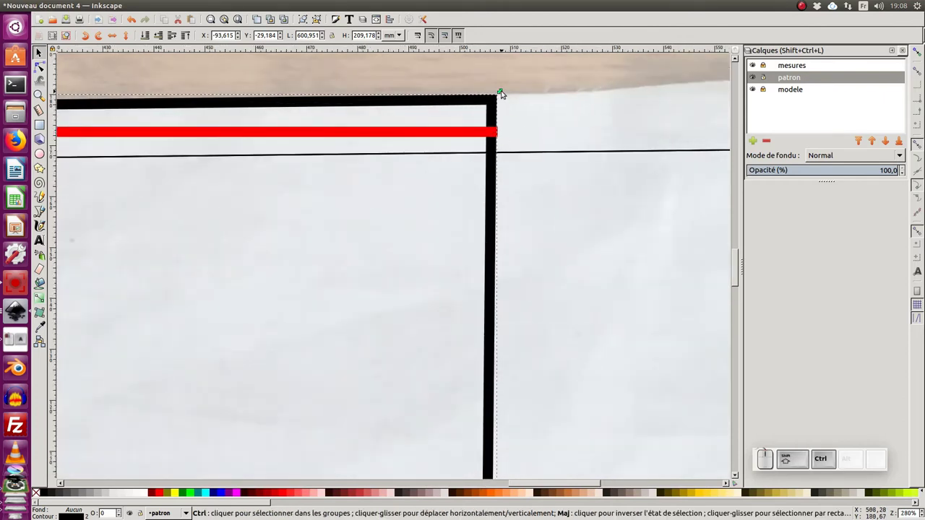
click(502, 92)
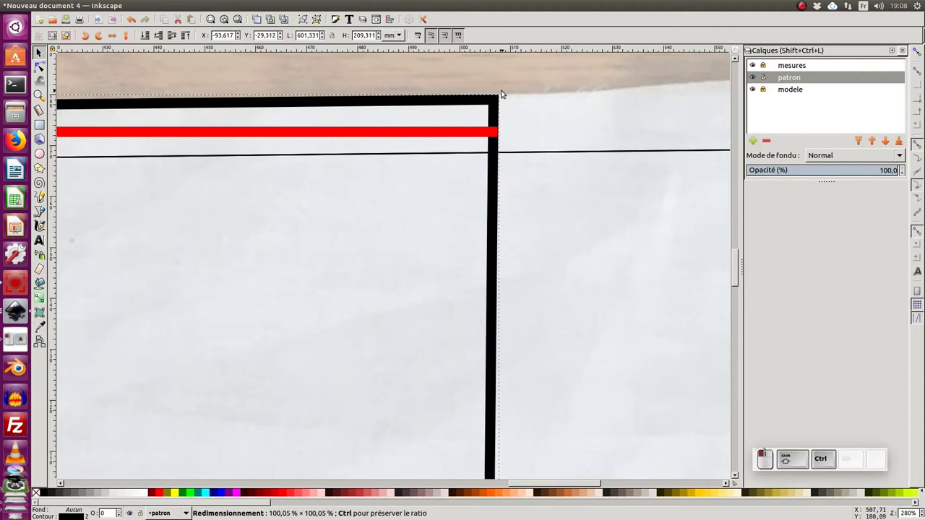
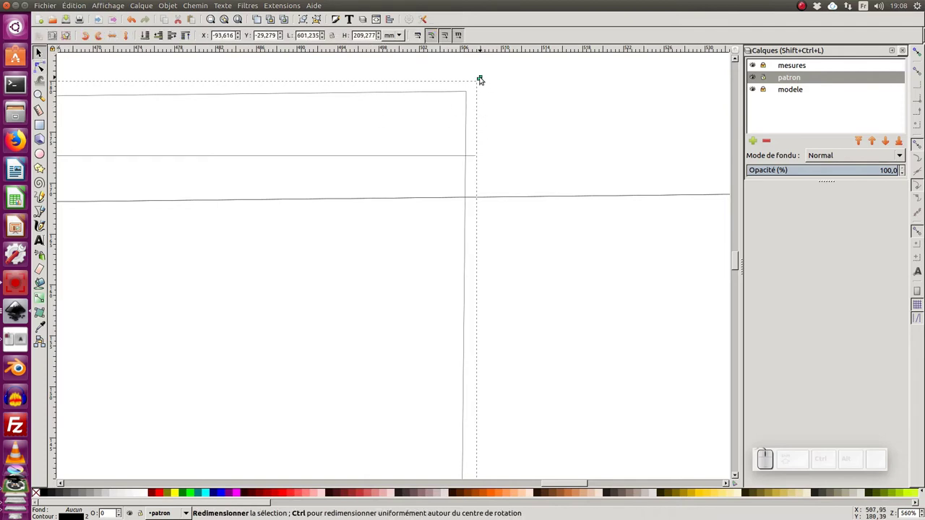
Zoom out to the whole page, deselect the outline and return to normal full-colour display.
drag(482, 79, 506, 86)
click(515, 96)
key(KP_Subtract)
click(325, 277)
click(344, 212)
click(352, 208)
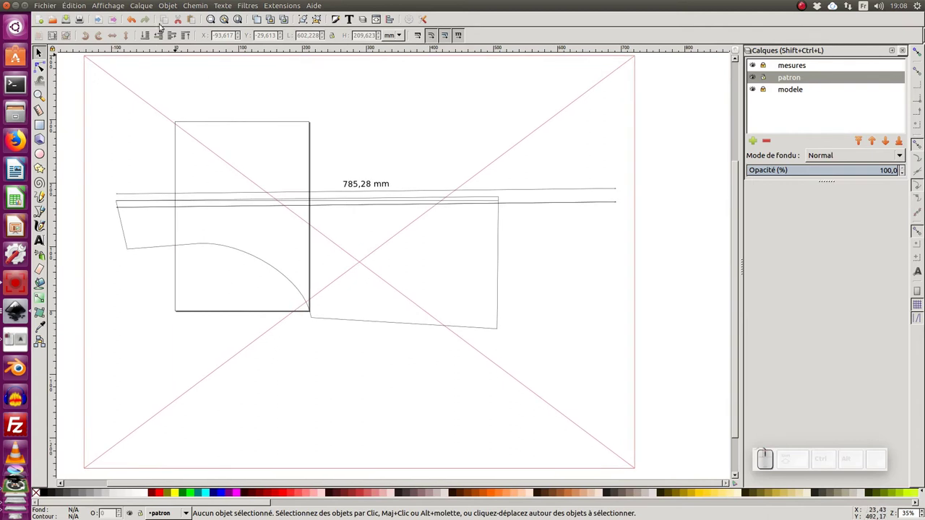
click(124, 7)
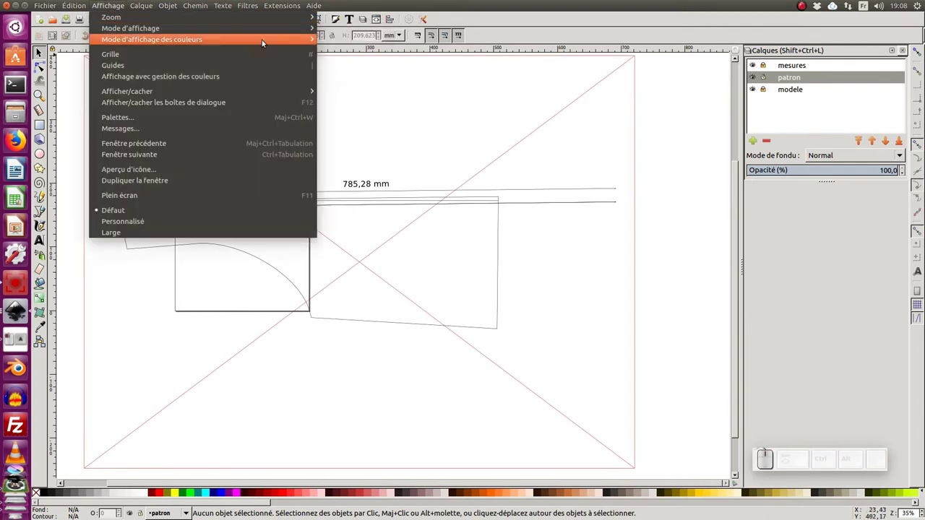
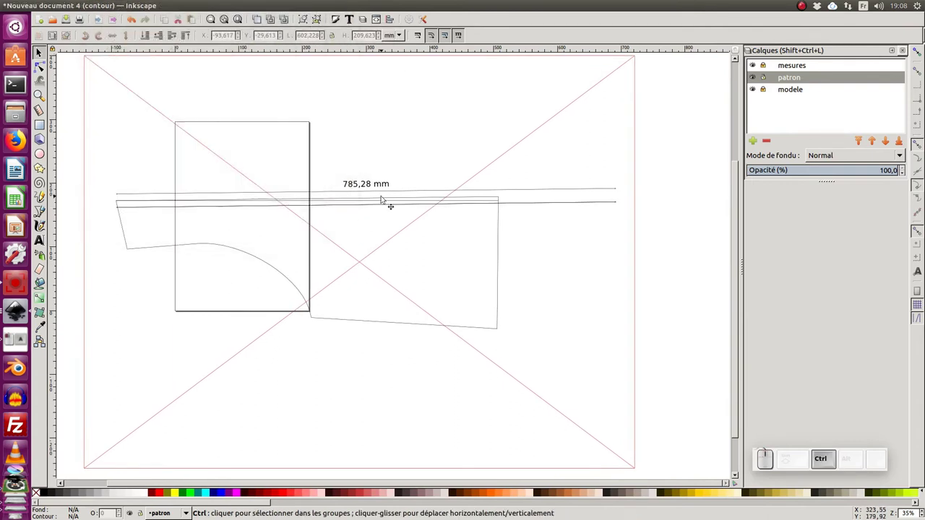
key(ctrl+KP_5)
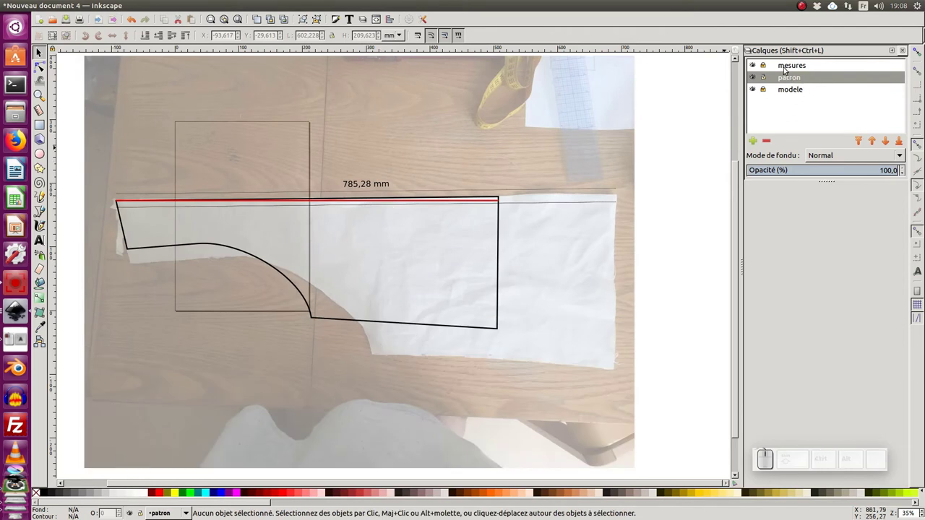
Unlock the mesures layer and delete the old 785,28 mm text and its measurement lines.
click(767, 67)
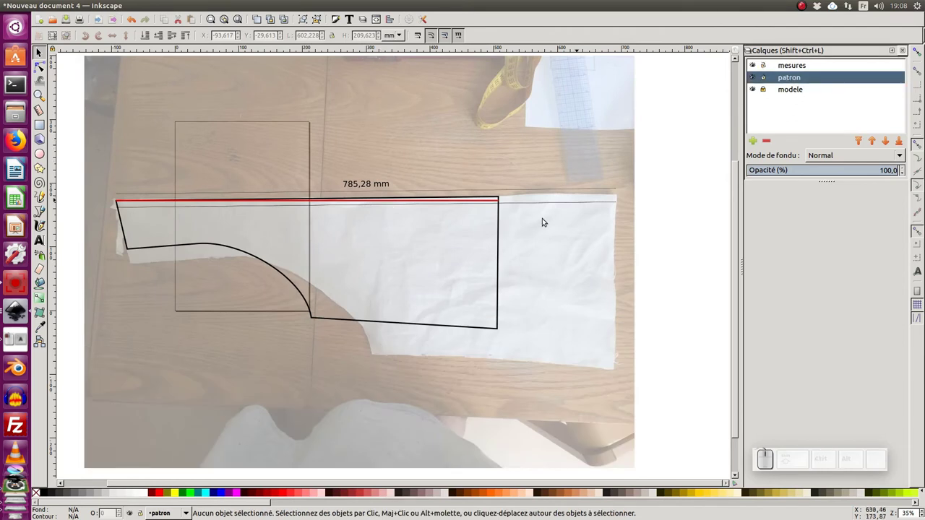
click(379, 184)
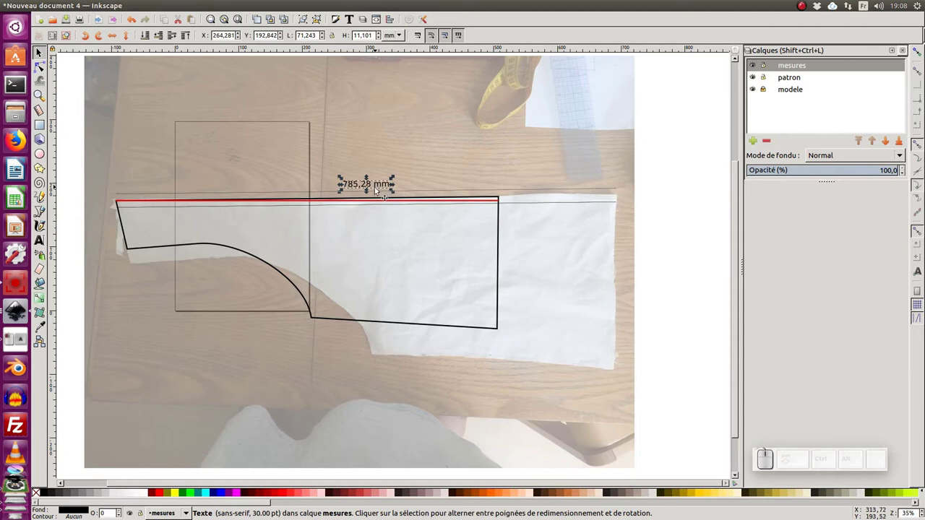
key(Delete)
click(612, 189)
key(Delete)
click(609, 204)
key(Delete)
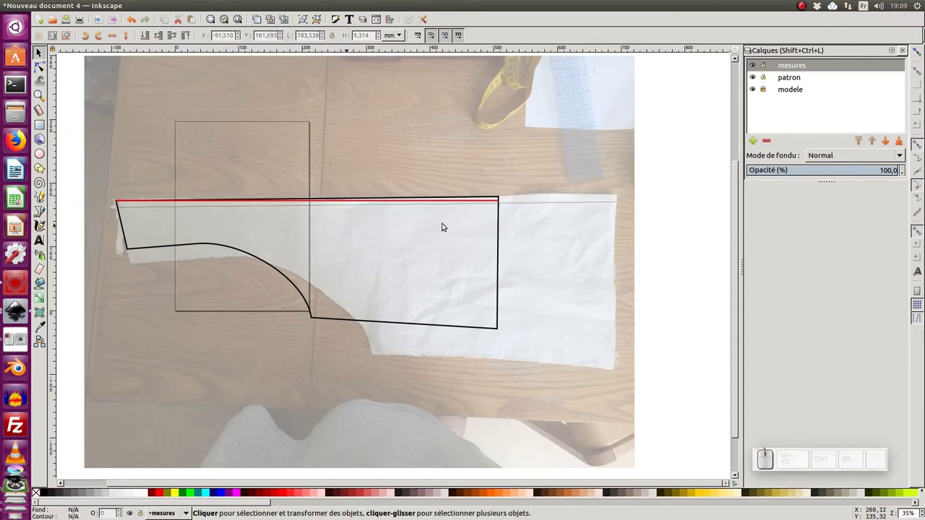
click(544, 204)
key(Delete)
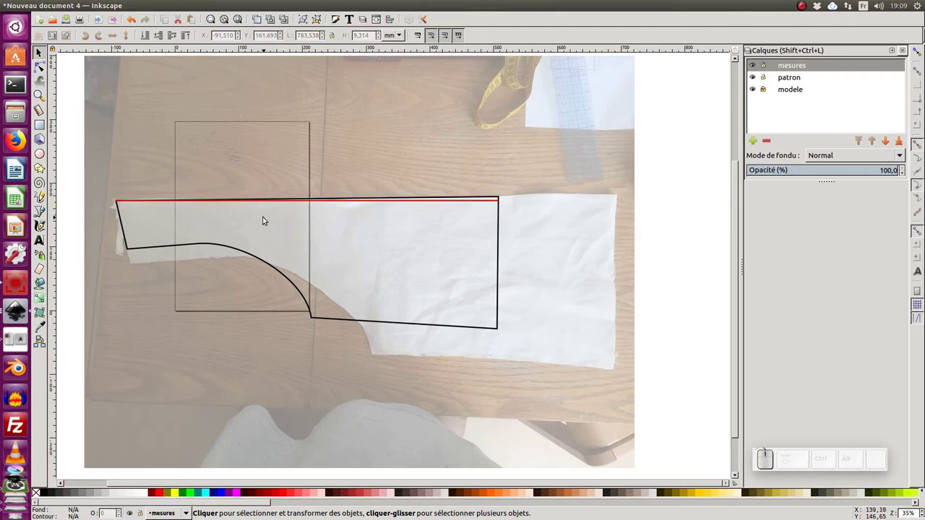
Move the red 600 mm reference line above the piece and reselect the patron outline.
click(272, 219)
click(322, 212)
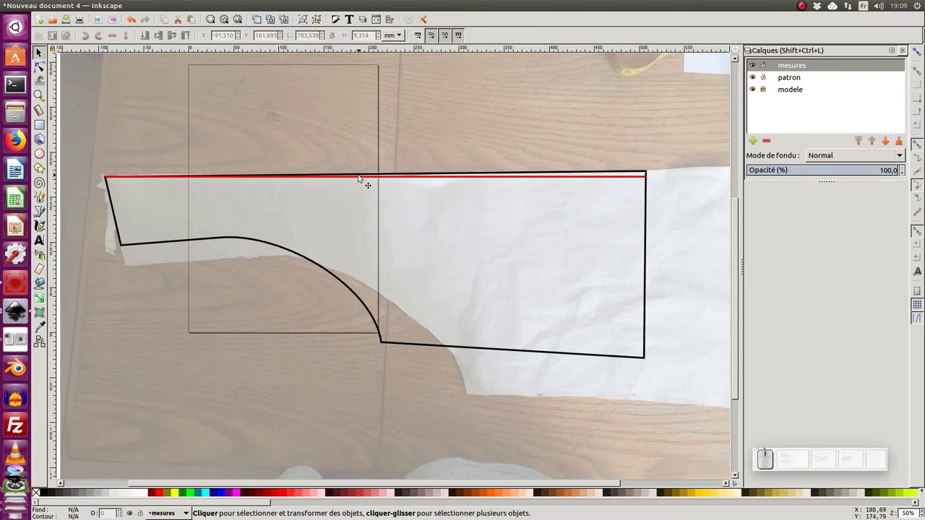
click(361, 179)
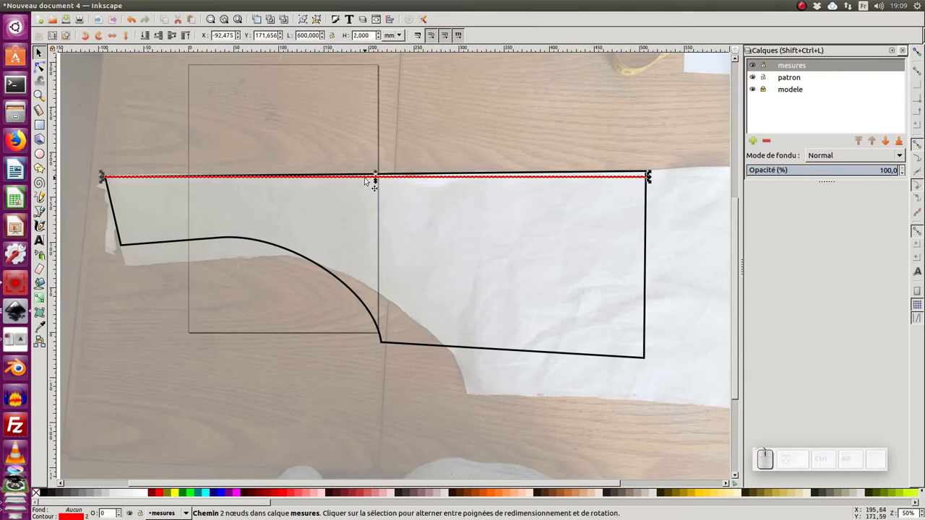
drag(364, 177, 336, 164)
click(138, 175)
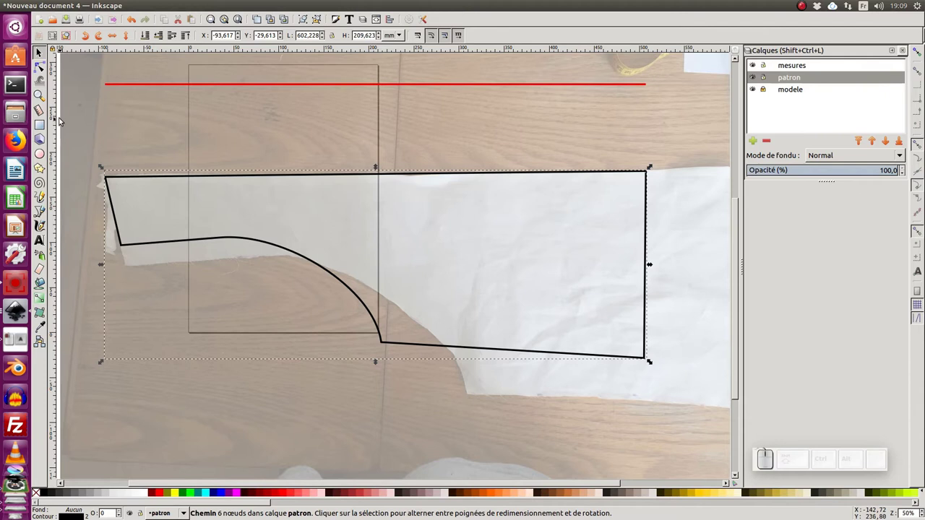
Measure the top edge, reverse the direction and place a 600,00 mm dimension label above it.
click(45, 110)
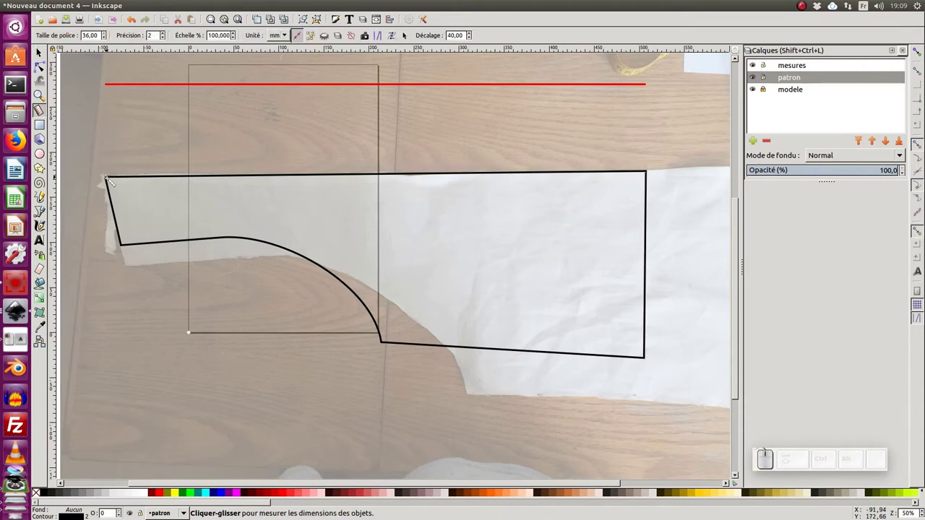
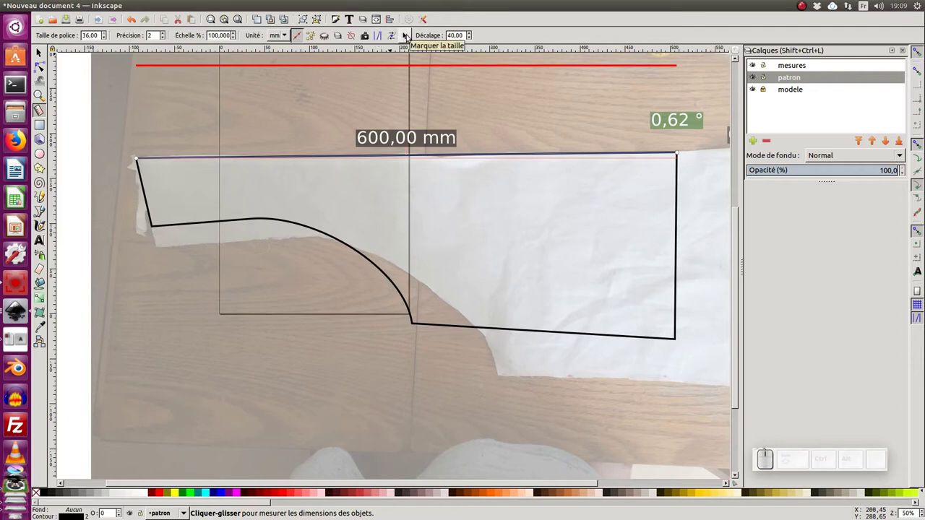
click(411, 37)
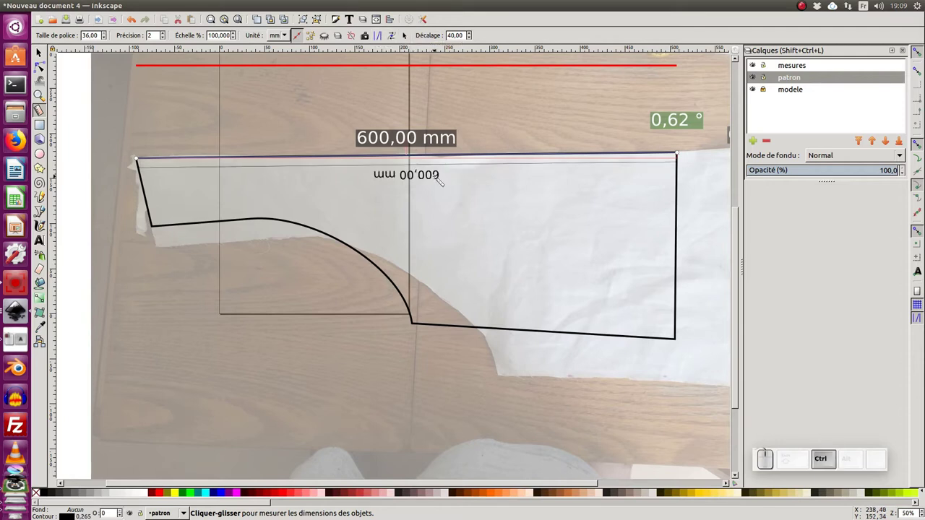
key(ctrl+z)
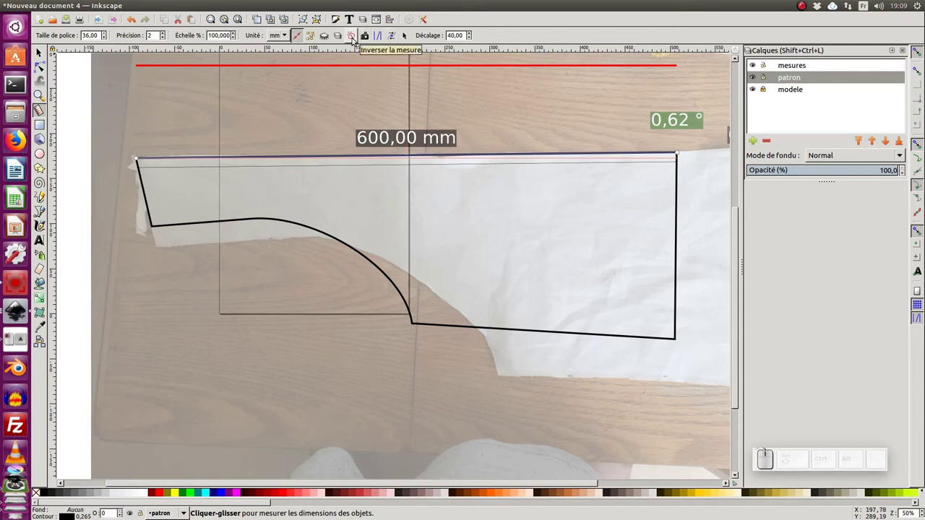
click(355, 38)
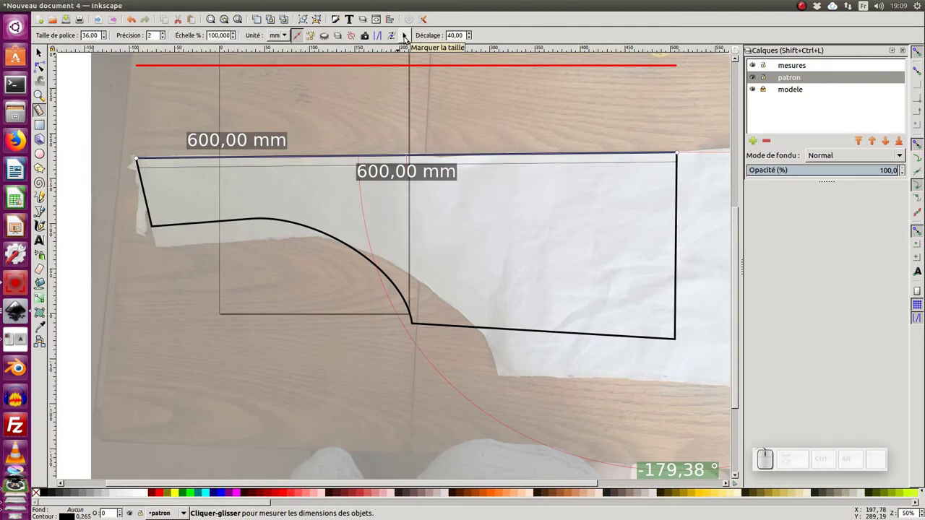
click(408, 39)
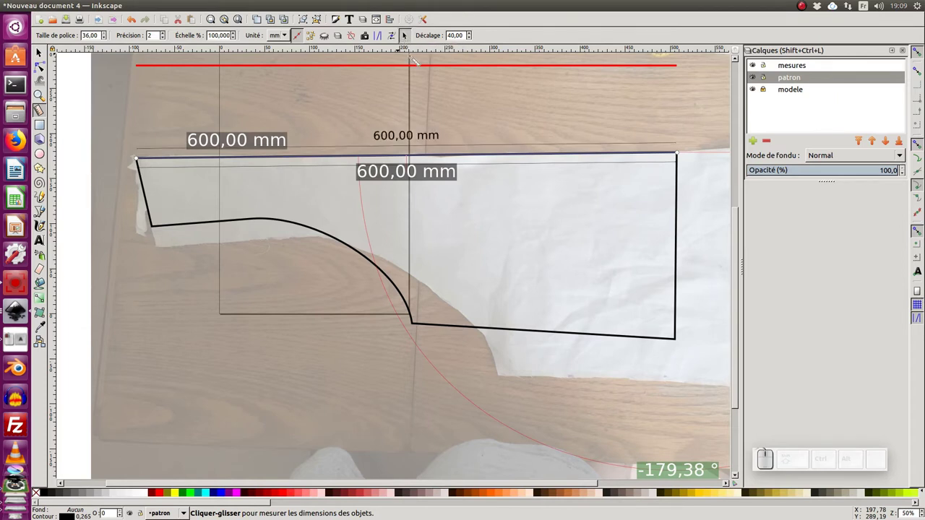
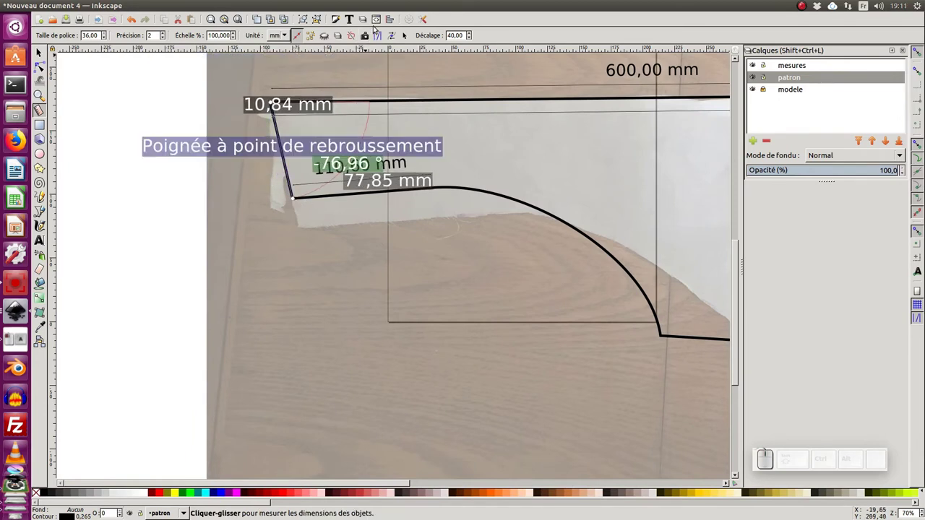
Mark the 77,85 mm dimension label along the slanted left edge.
click(409, 38)
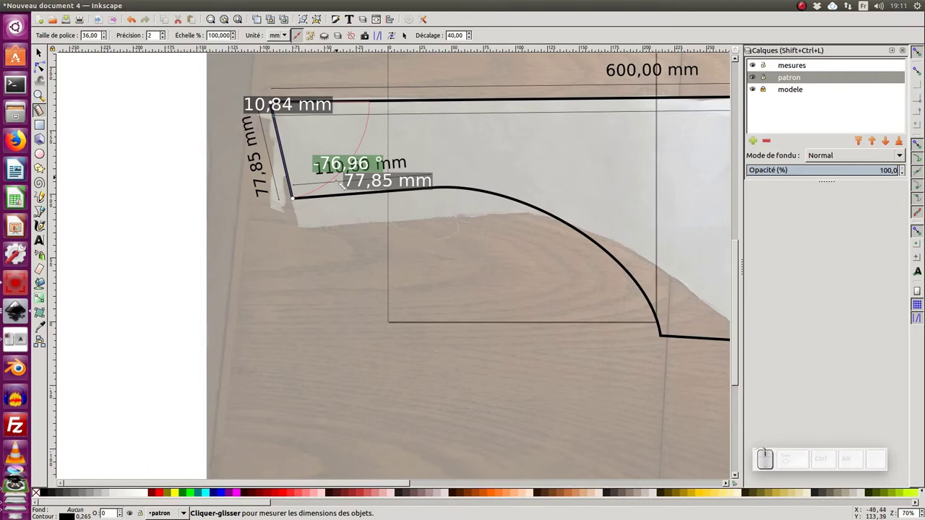
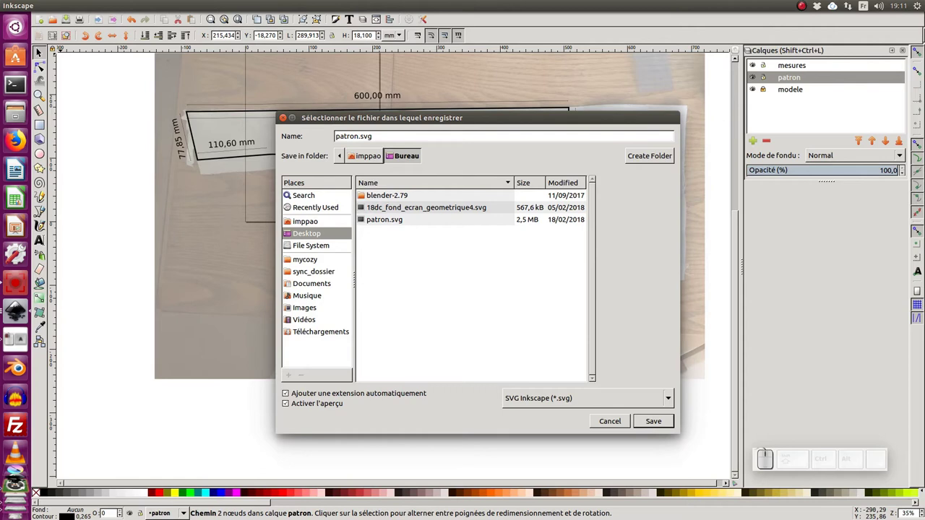
Save the drawing on the Desktop as patron2.svg and glance at the reference pattern.
key(KP_2)
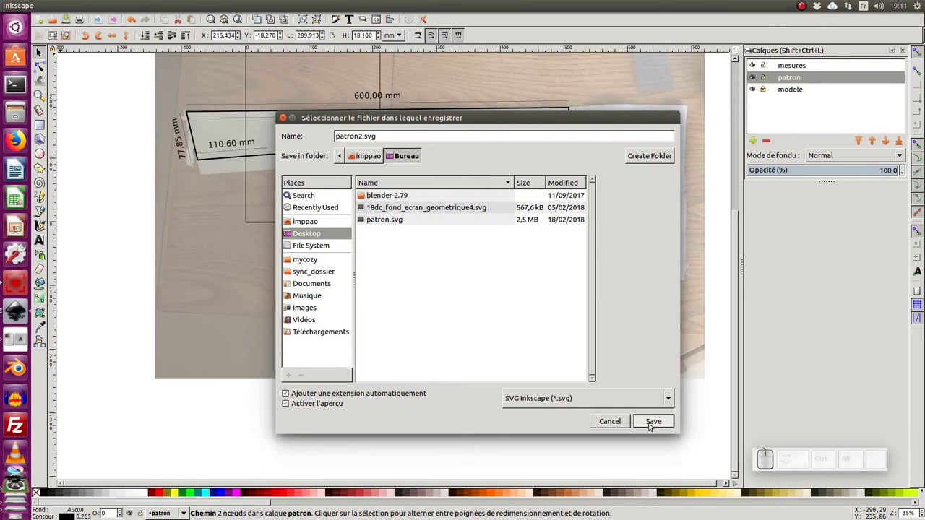
click(654, 425)
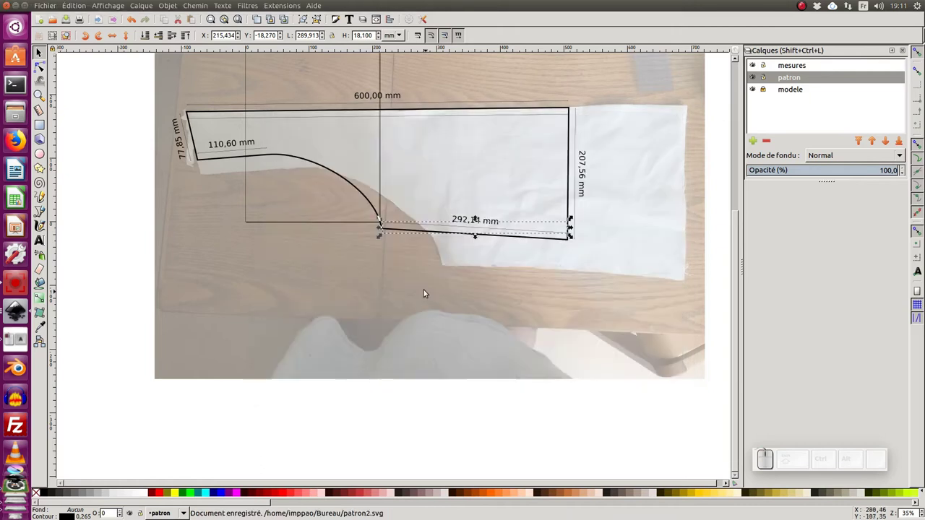
click(376, 159)
click(356, 167)
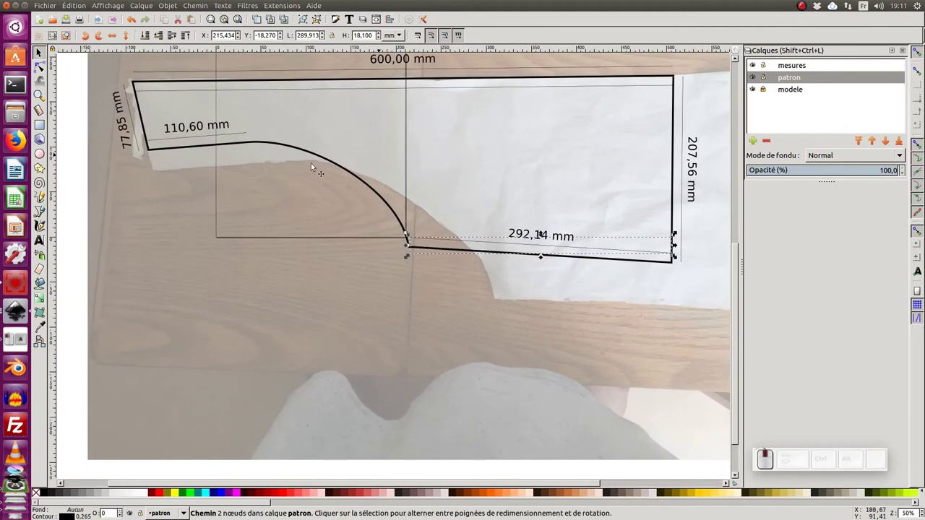
key(alt+Tab)
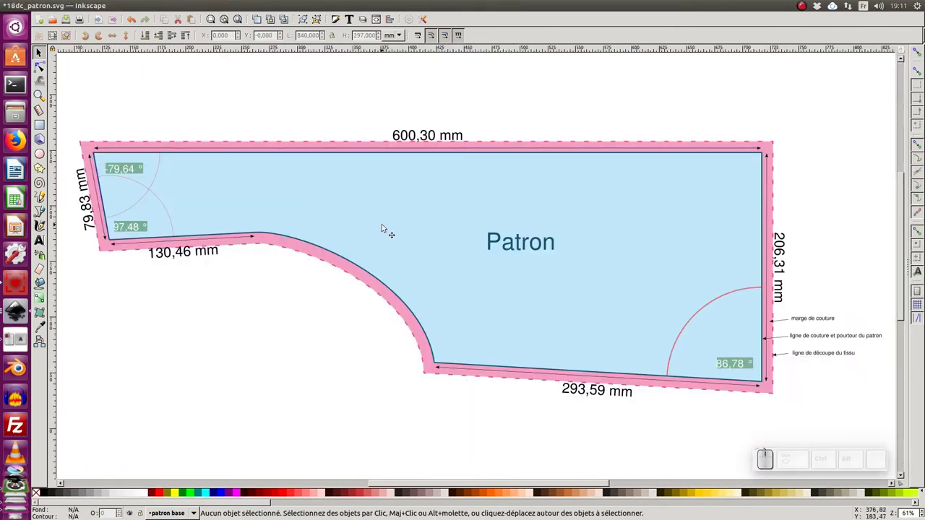
key(alt+Tab)
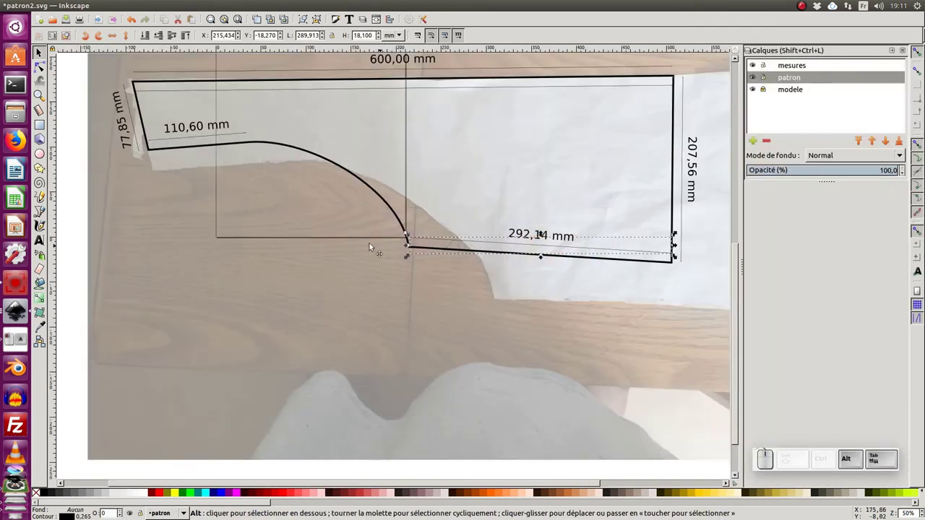
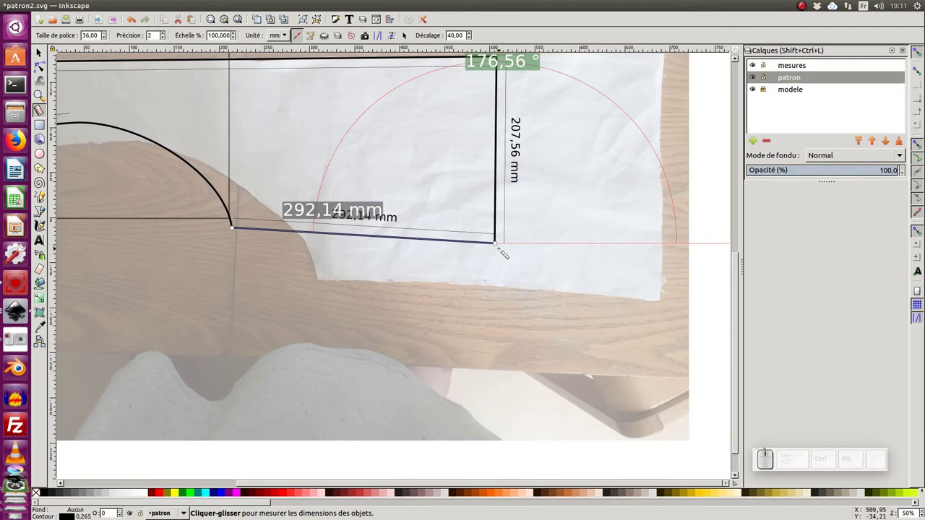
Measure the lower-right corner, try To Guides and undo the added guides.
key(KP_Subtract)
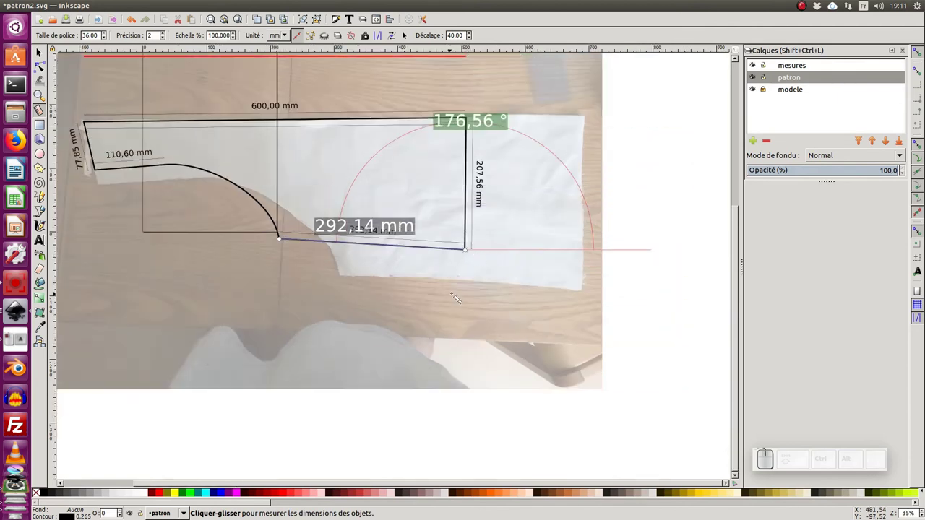
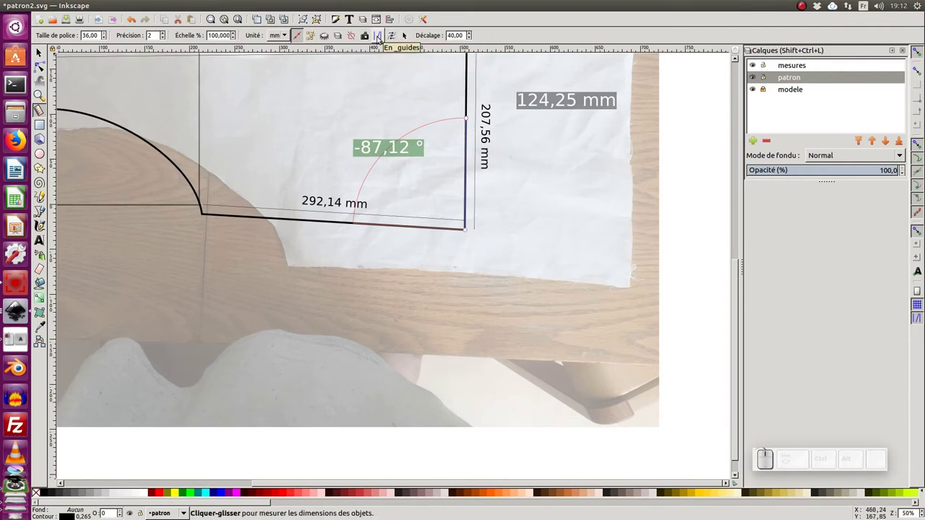
click(381, 37)
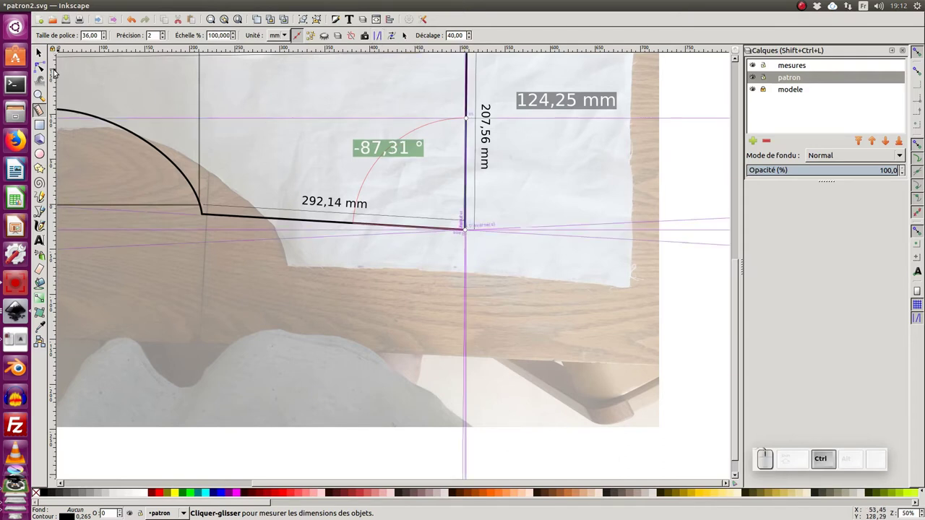
key(ctrl+z)
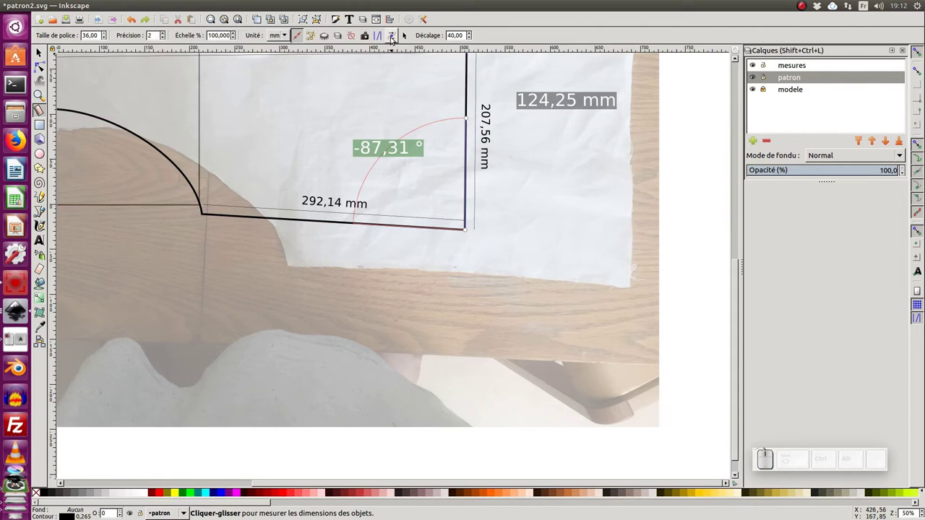
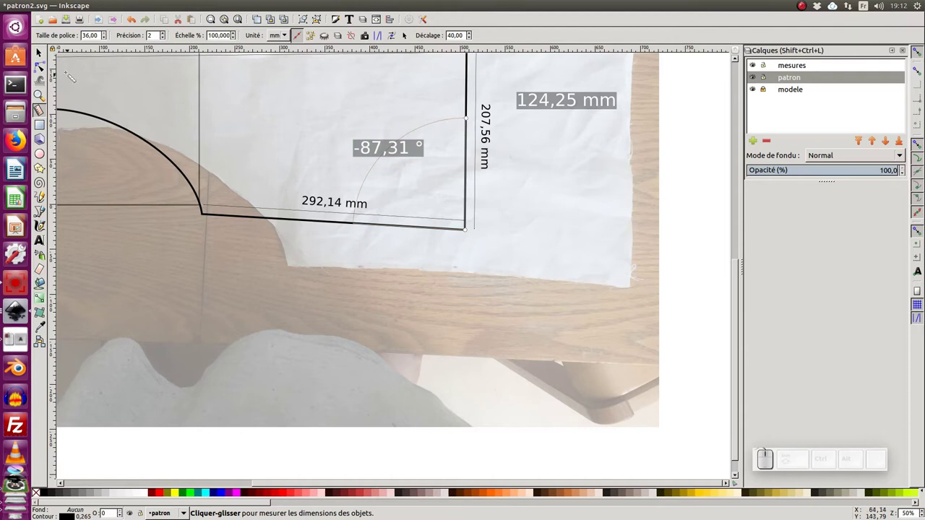
Pick the measured bottom edge line, then clear the selection at the top-left corner.
click(43, 55)
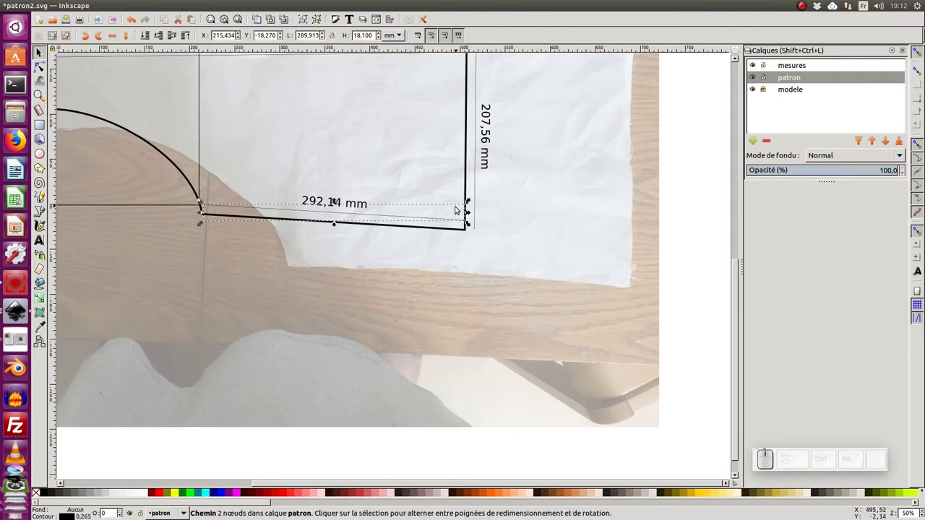
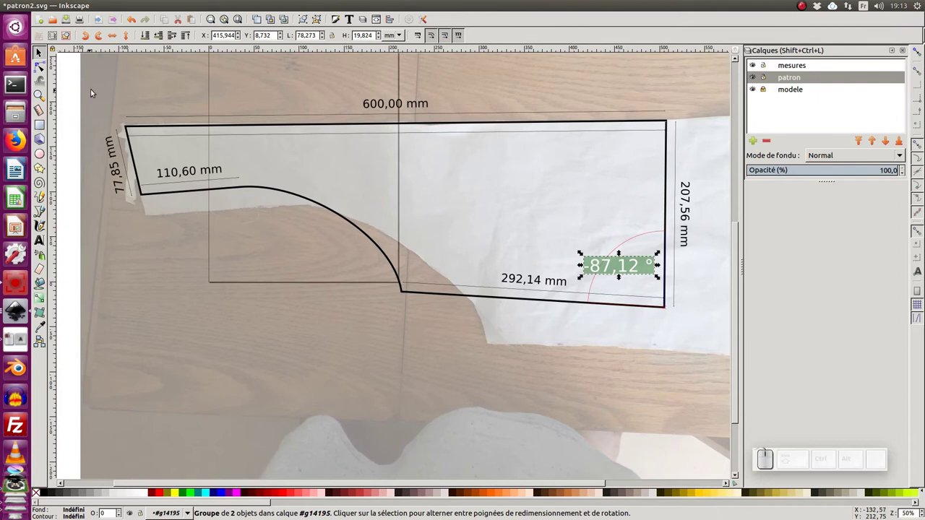
click(112, 108)
click(116, 116)
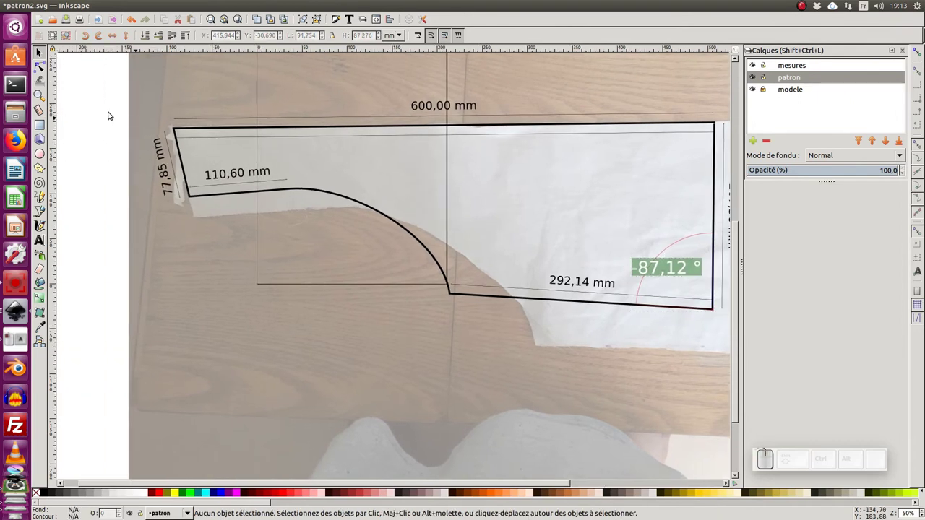
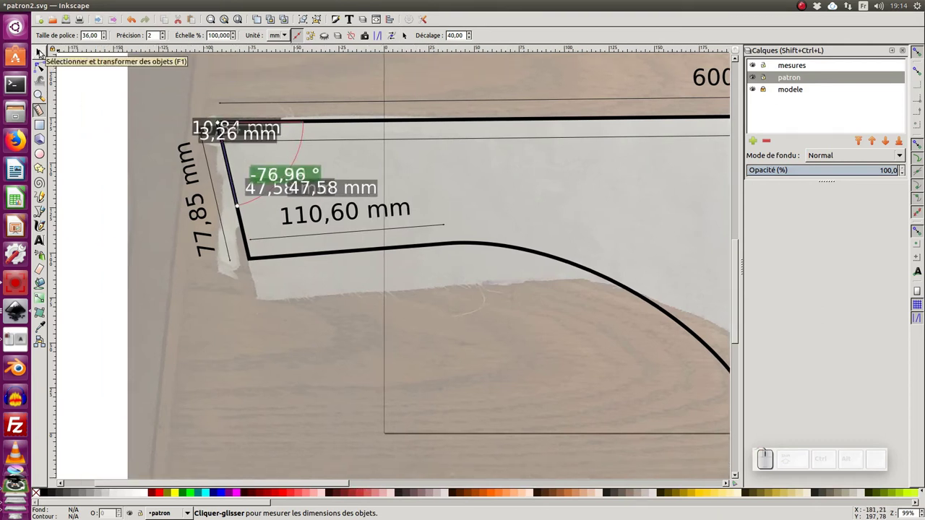
Delete the stray length labels and marks at the top-left corner, keeping the -77,59° angle label.
key(F1)
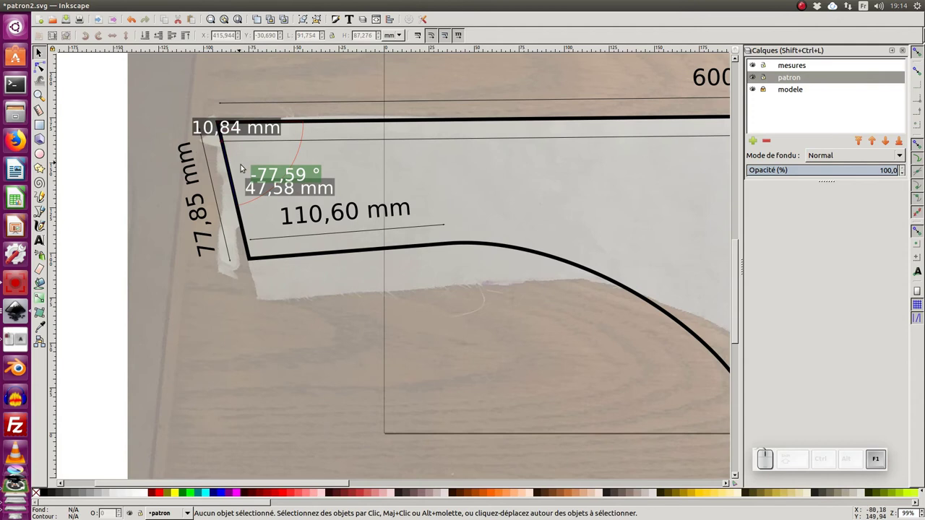
click(294, 193)
click(310, 194)
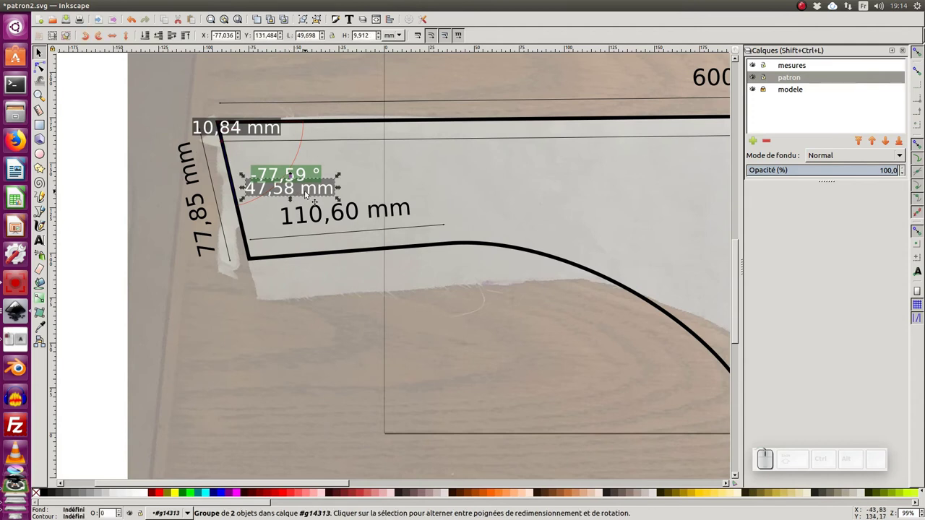
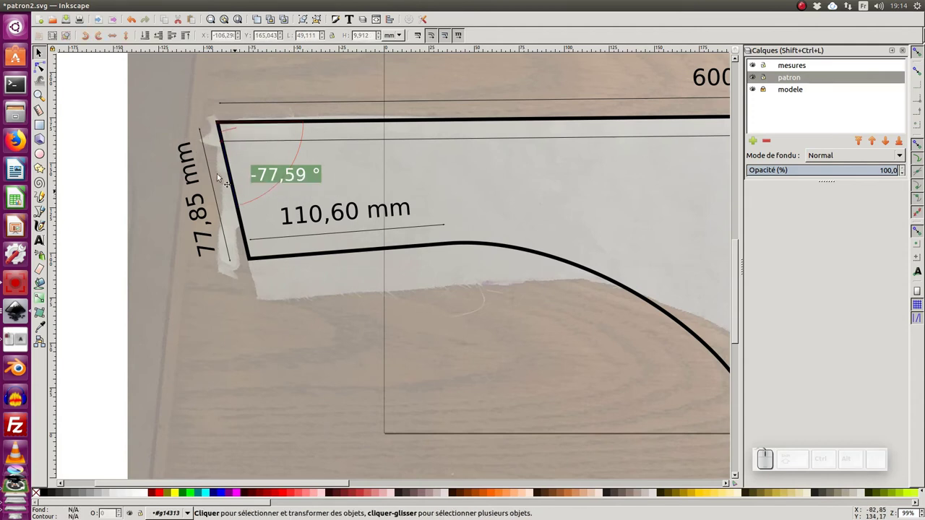
click(233, 129)
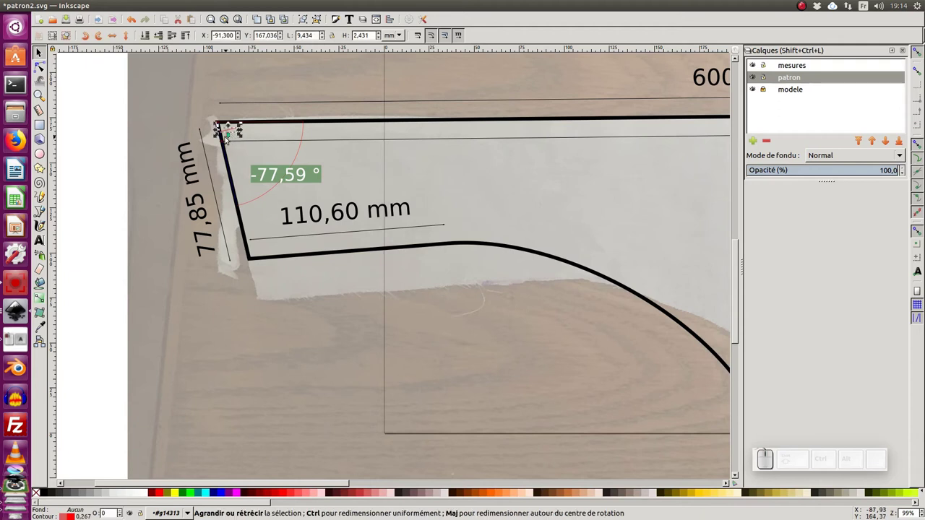
key(Delete)
drag(111, 97, 258, 159)
key(Delete)
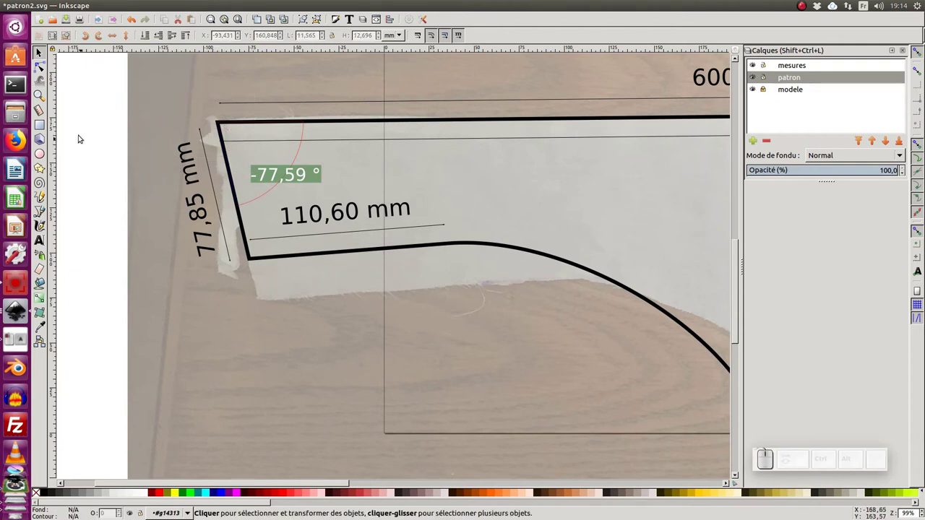
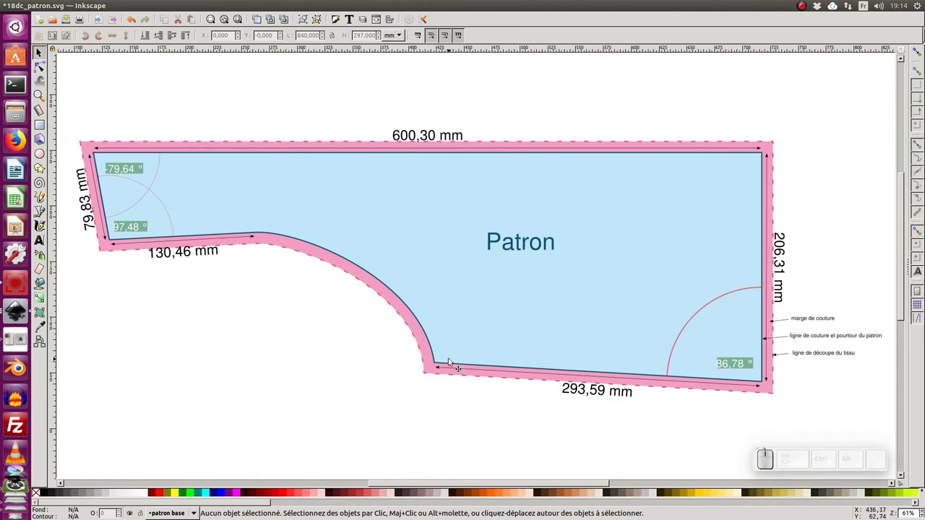
Switch between the patron2.svg and 18dc_patron.svg windows to compare the patterns.
key(alt+Tab)
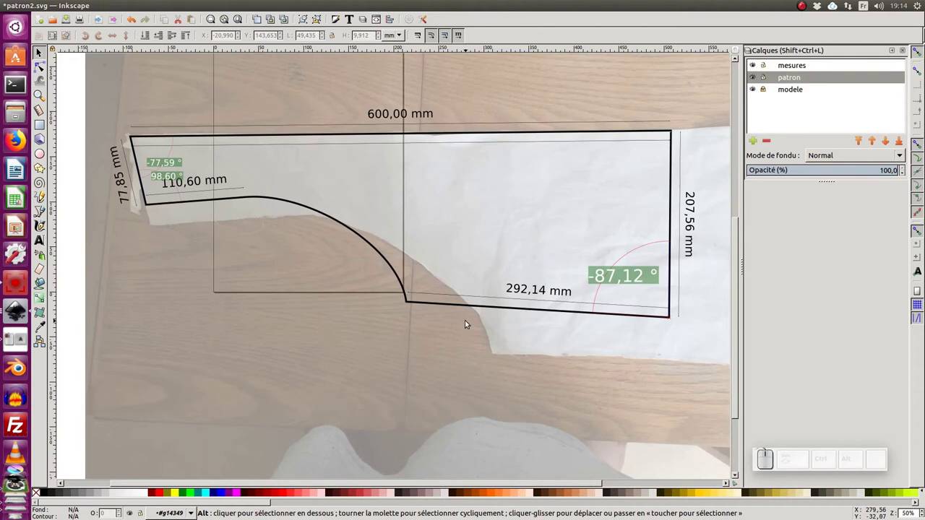
key(alt+Tab)
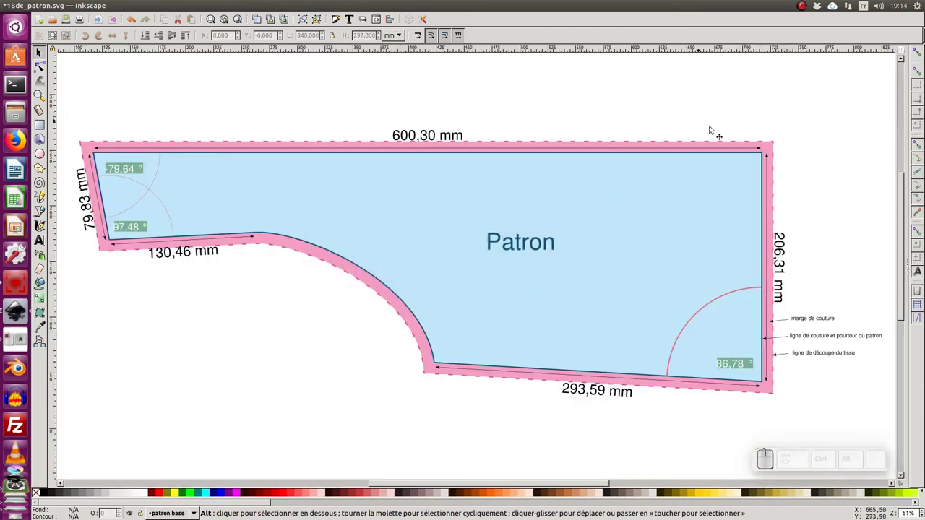
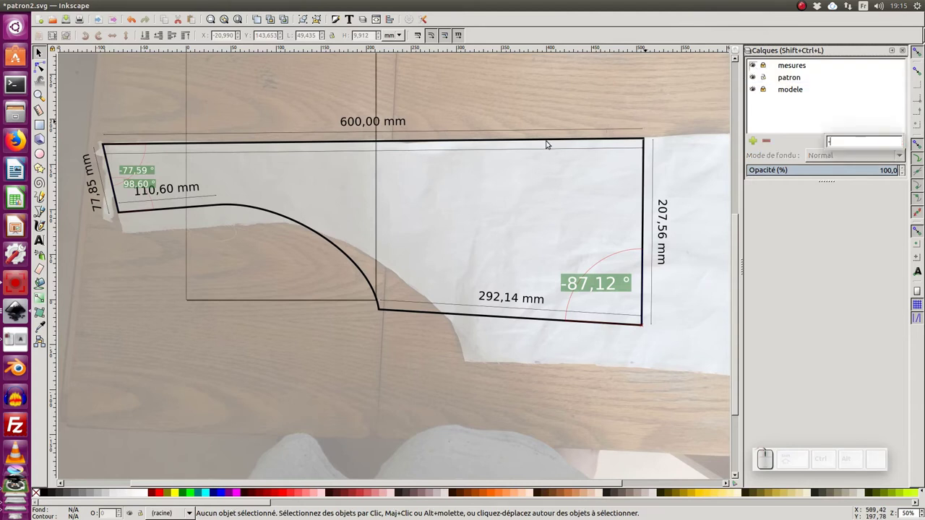
Rubber-band select all the measurement labels and lines around the pattern.
click(531, 114)
key(KP_Subtract)
click(516, 122)
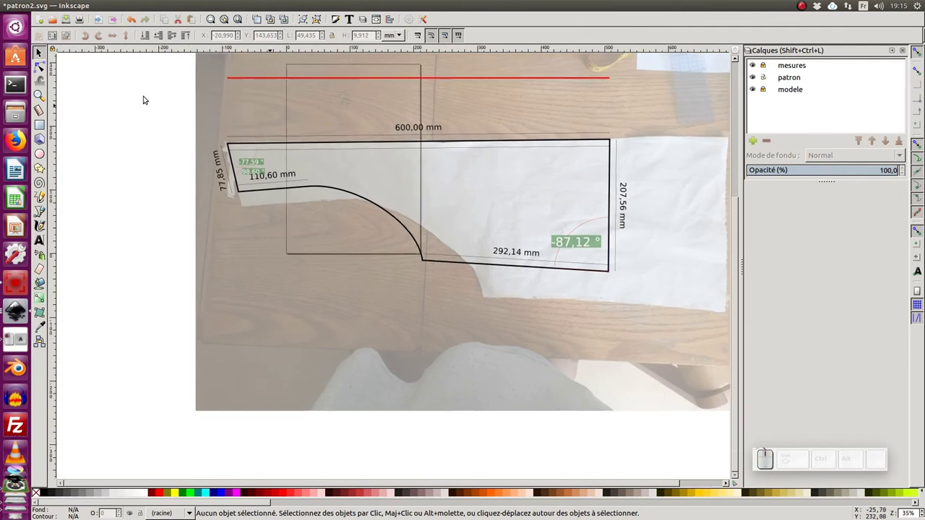
drag(126, 82, 395, 232)
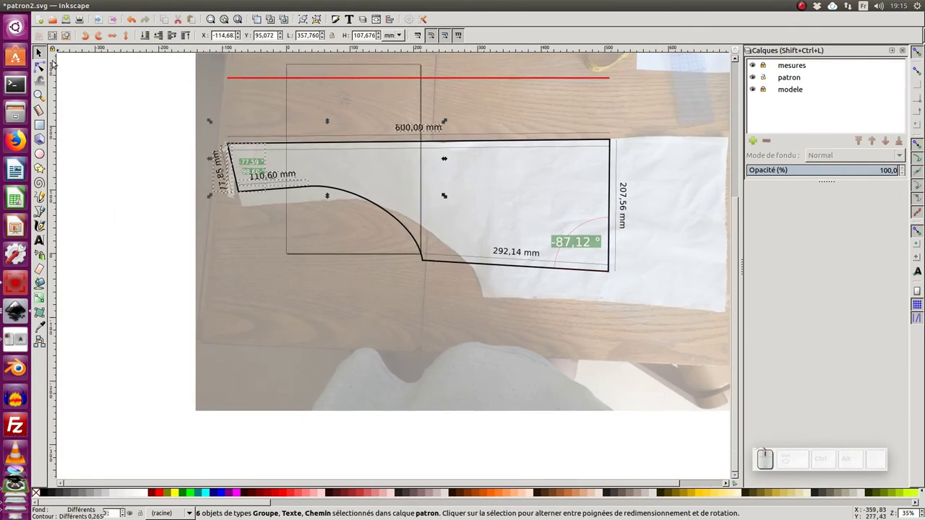
click(41, 52)
drag(164, 93, 556, 311)
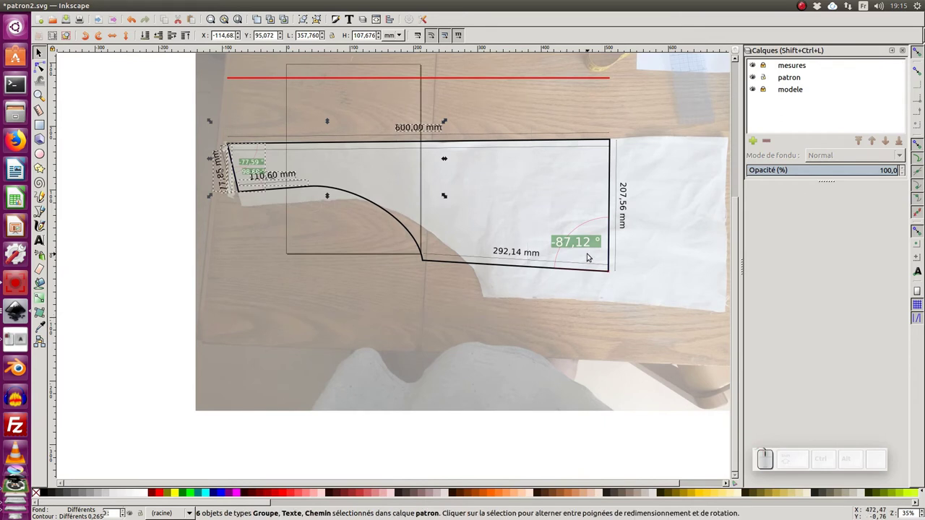
drag(691, 114, 432, 267)
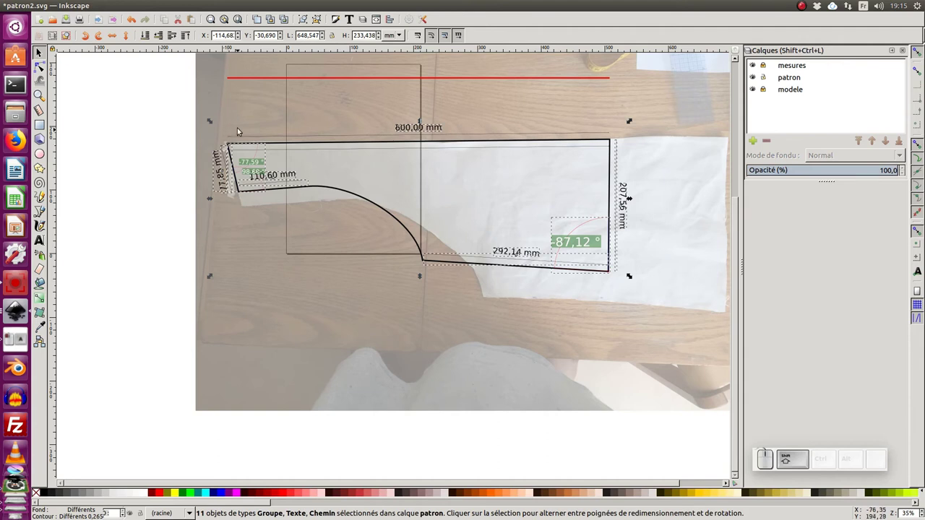
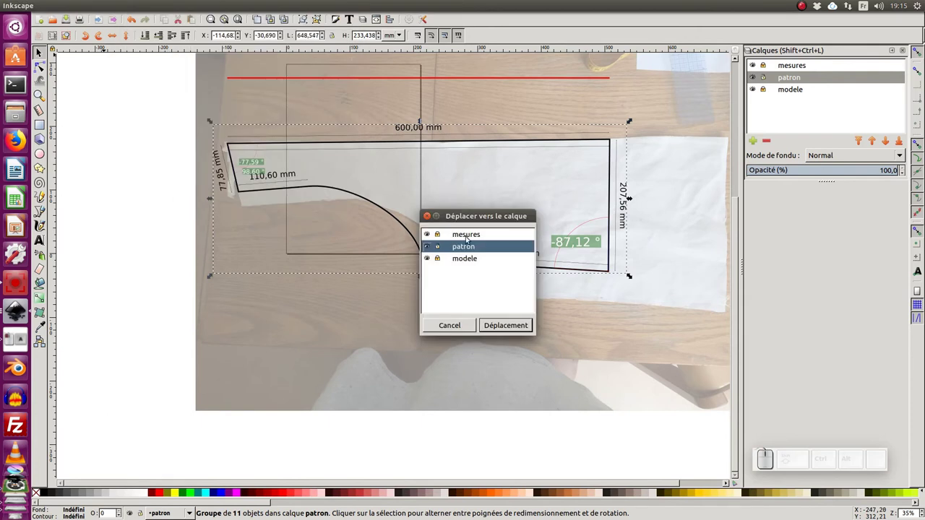
Move the measurement group and the two remaining lines onto the mesures layer.
click(471, 239)
click(501, 329)
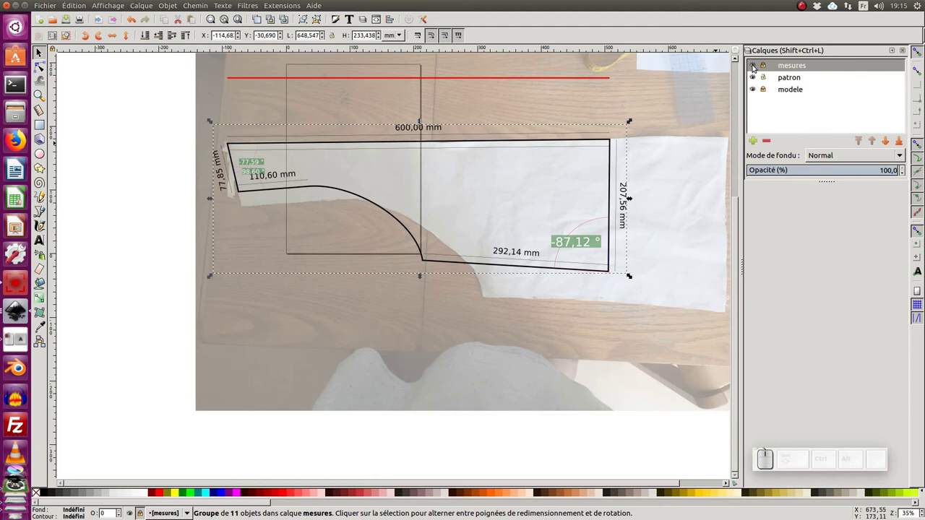
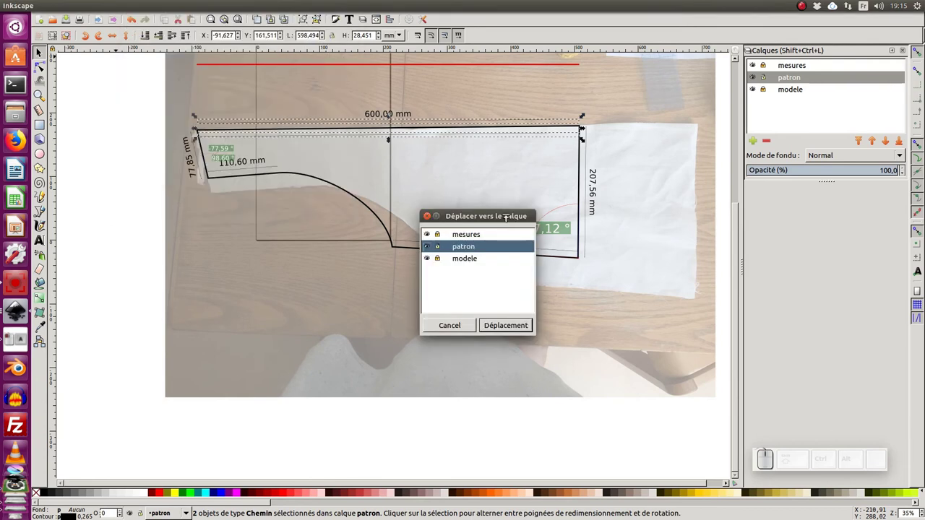
click(485, 236)
click(519, 327)
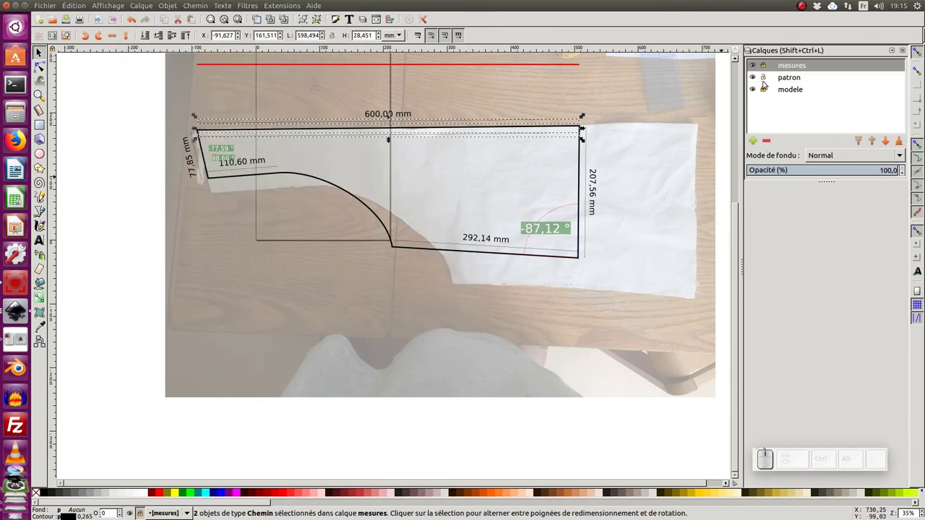
Hide the mesures layer so only the bare pattern outline shows.
click(754, 66)
double_click(754, 65)
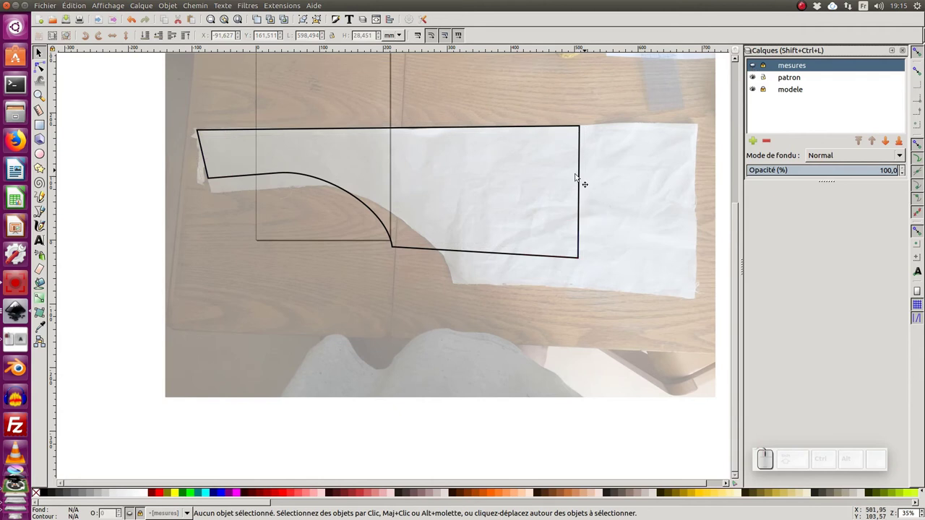
middle_click(158, 140)
click(165, 136)
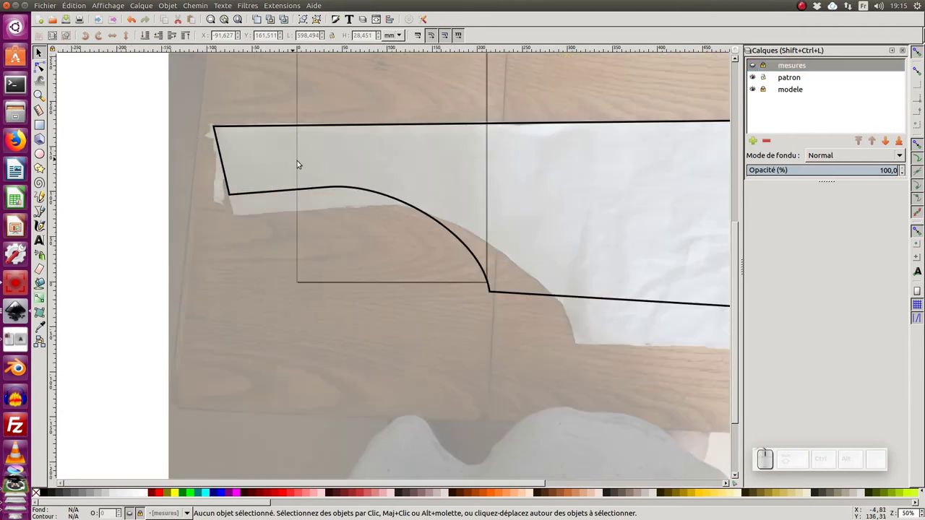
Switch windows to the finished reference pattern 18dc_patron.svg for comparison.
key(alt+Tab)
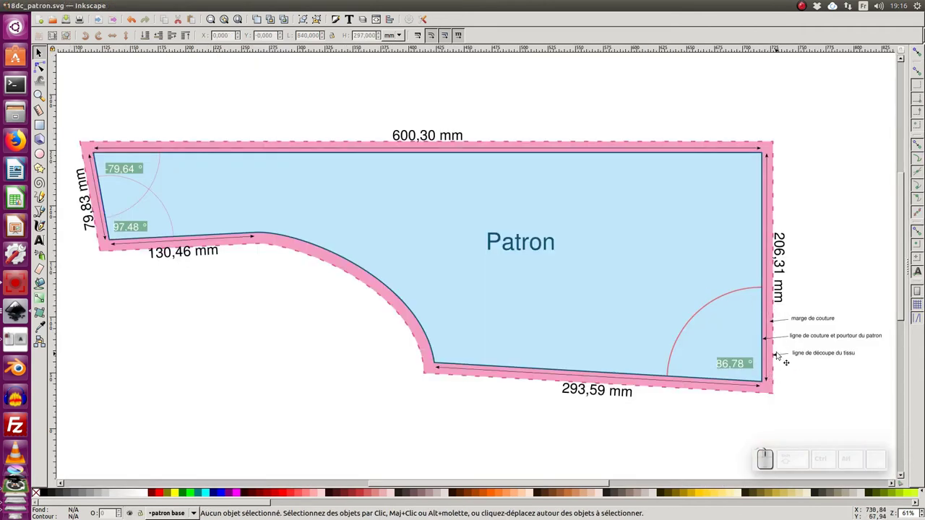
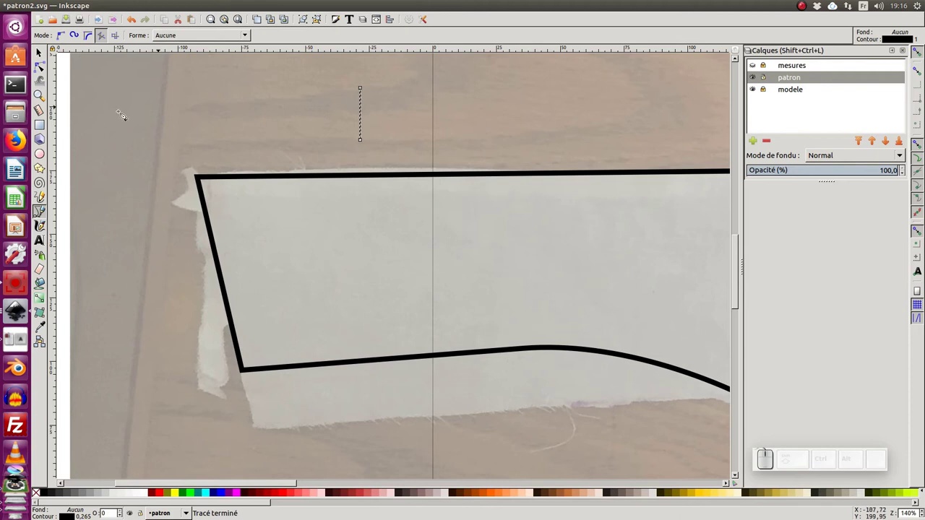
Move the 10 mm gauge line onto the piece's top edge and select the pattern outline, viewing the whole piece.
click(45, 57)
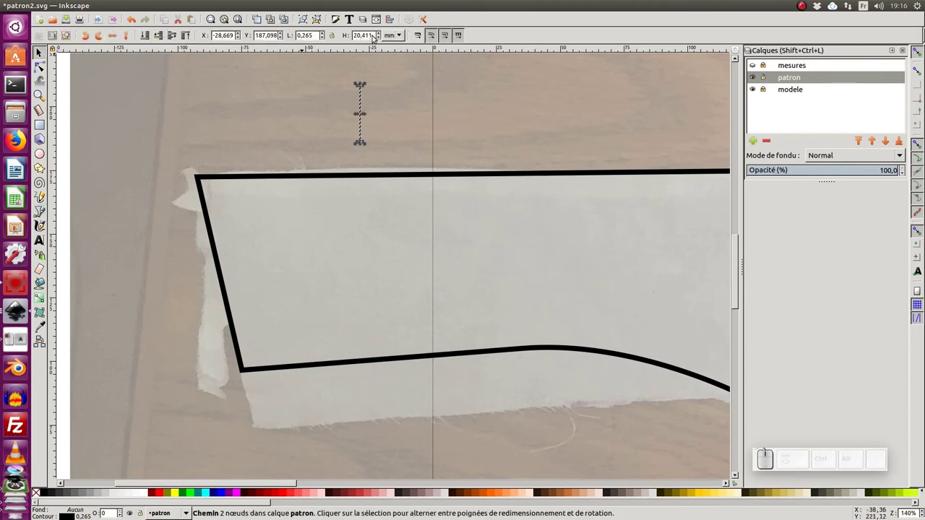
drag(376, 38, 350, 56)
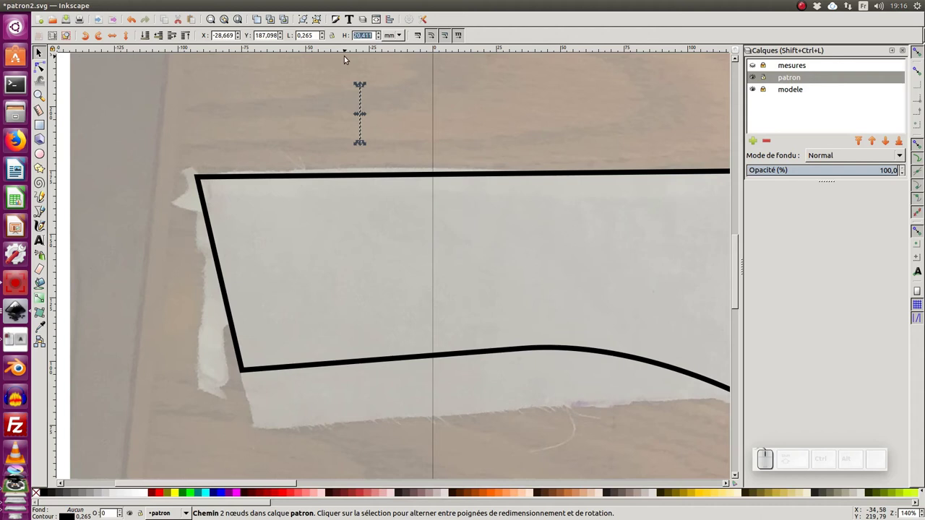
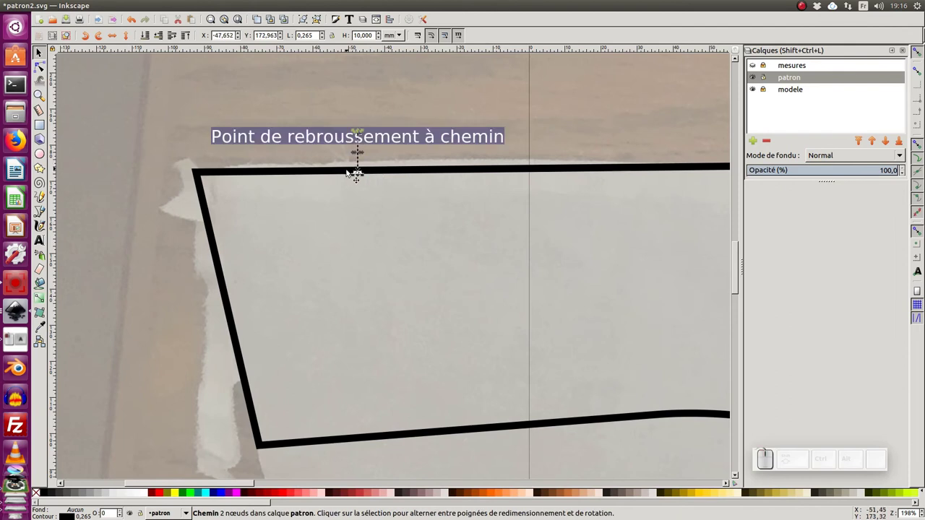
click(290, 174)
key(KP_Subtract)
middle_click(466, 247)
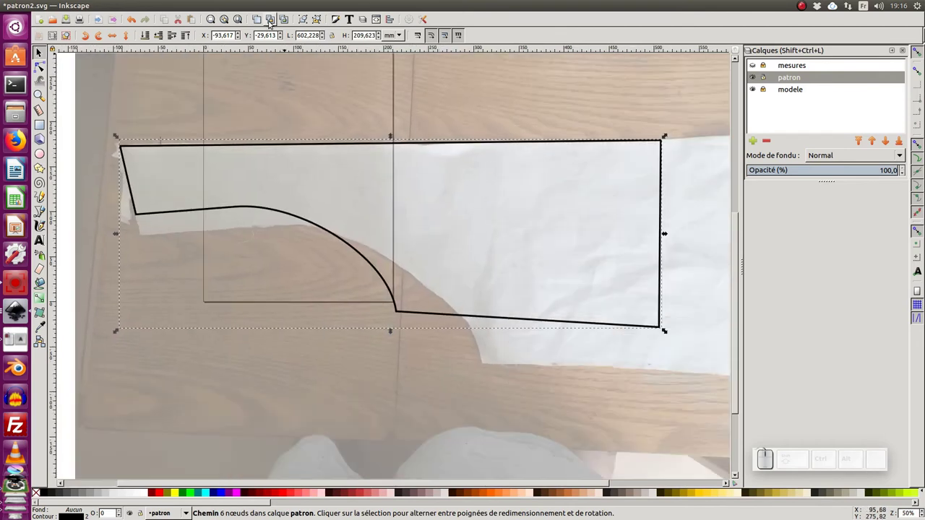
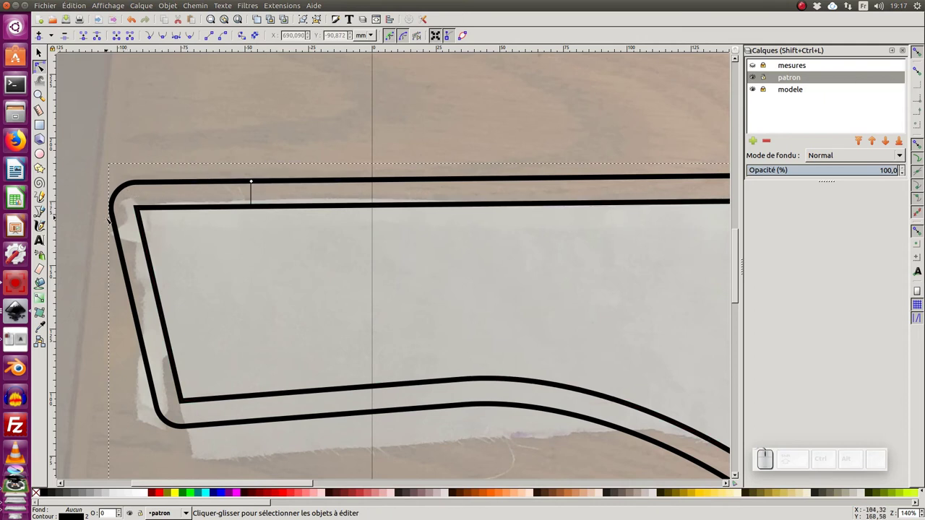
Convert the offset outline to a path, delete the gauge line and sharpen the corner at the bottom edge.
key(alt+Tab)
key(alt+Tab)
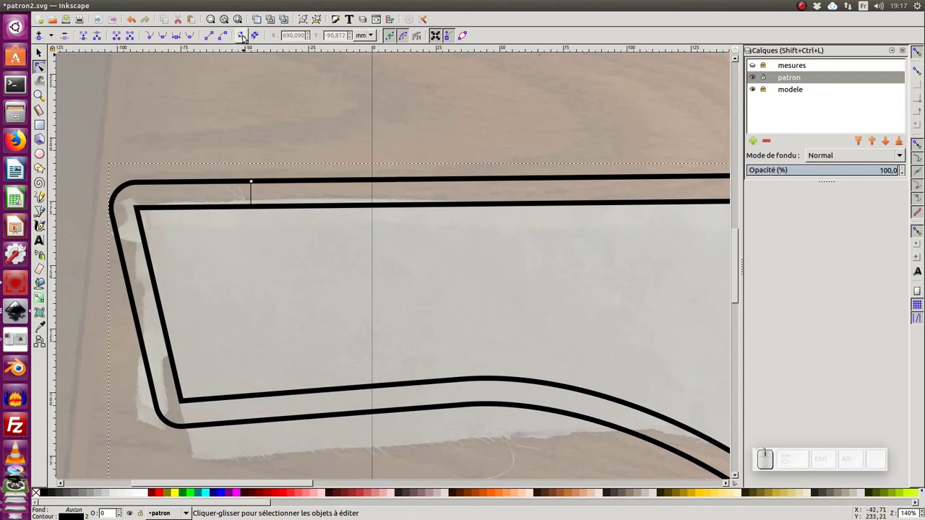
click(248, 35)
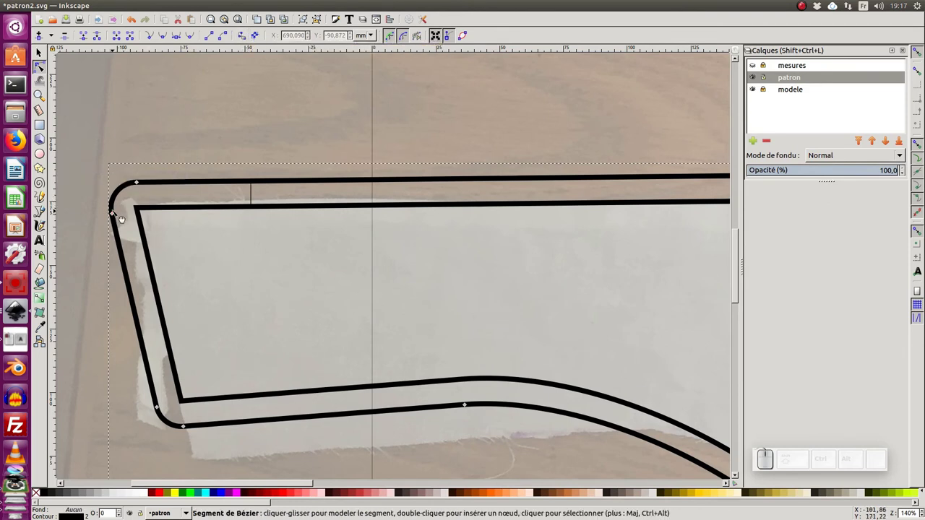
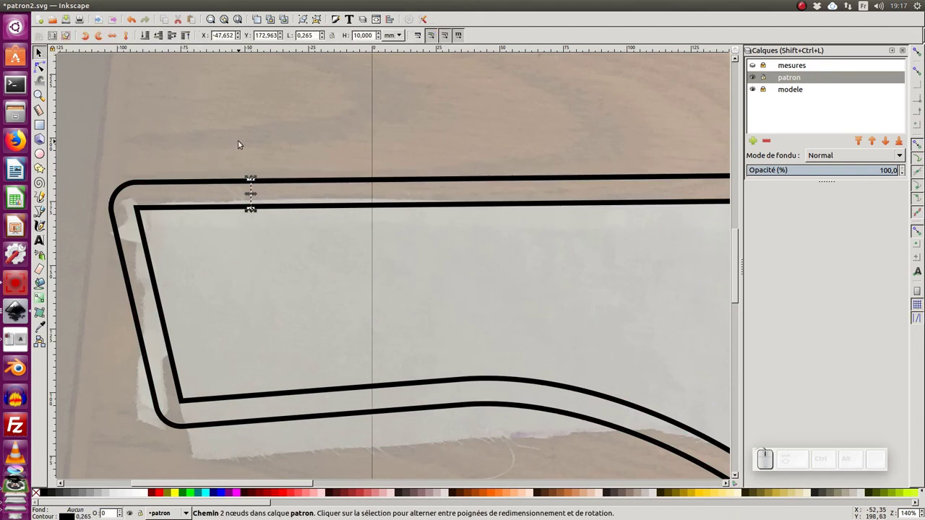
key(Delete)
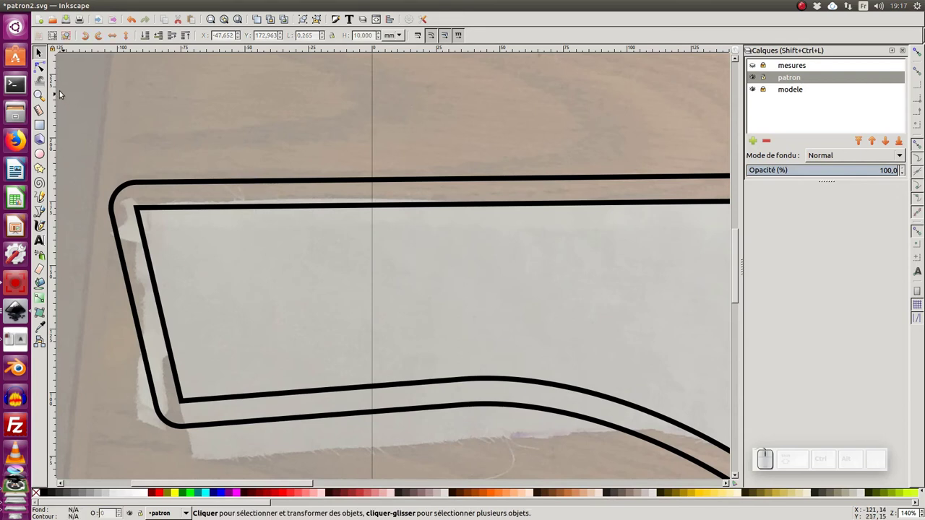
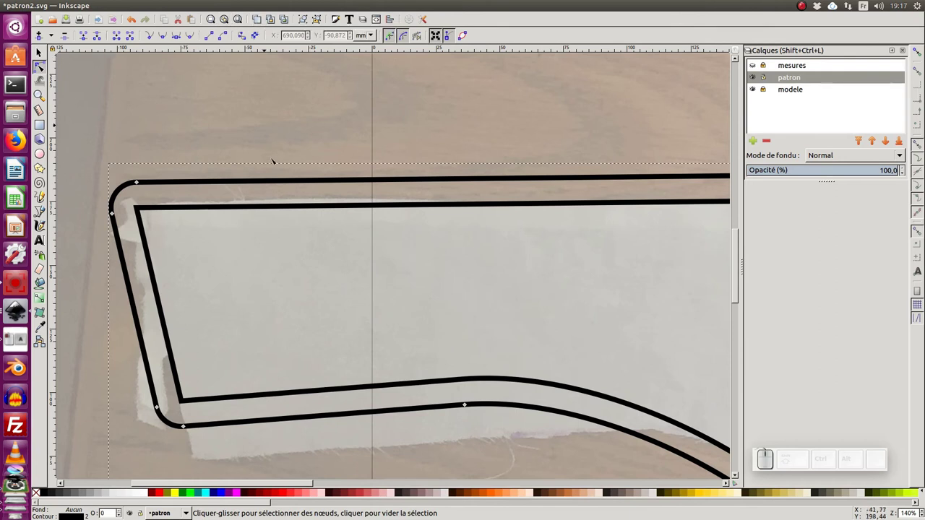
key(ctrl+d)
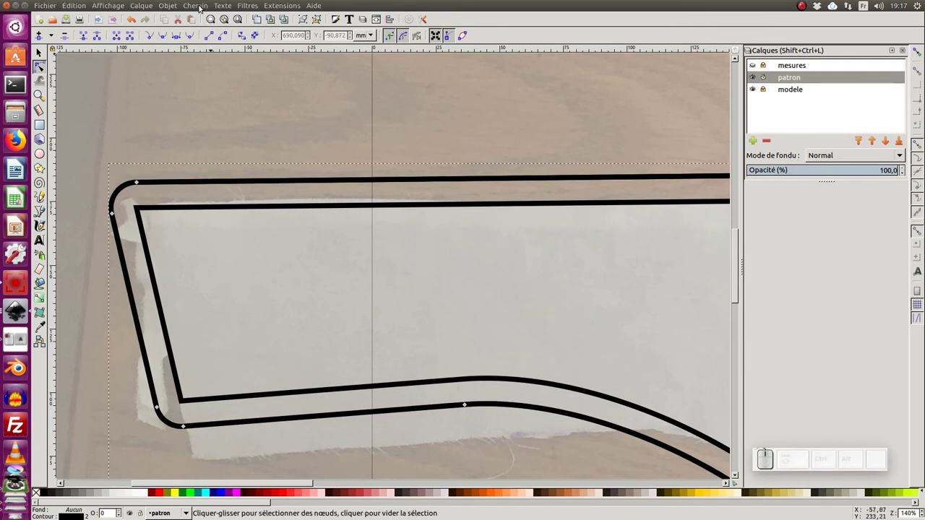
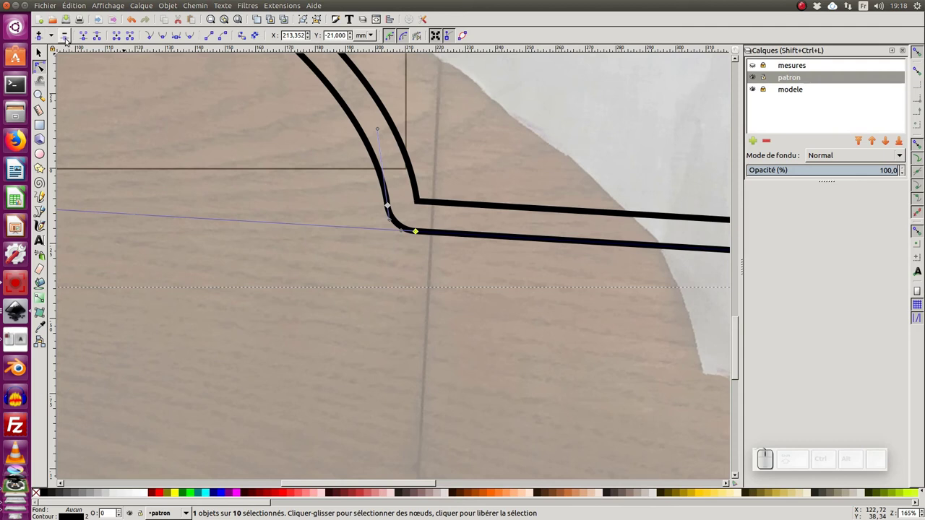
click(67, 38)
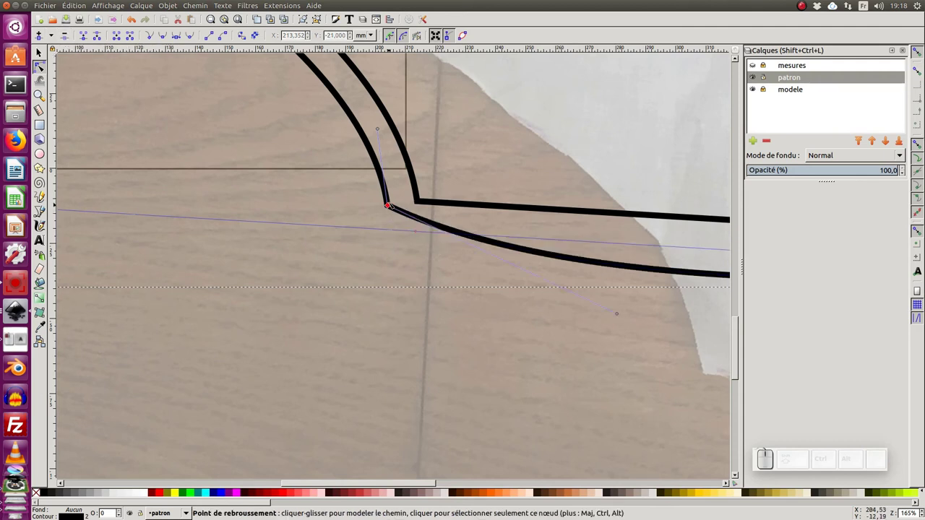
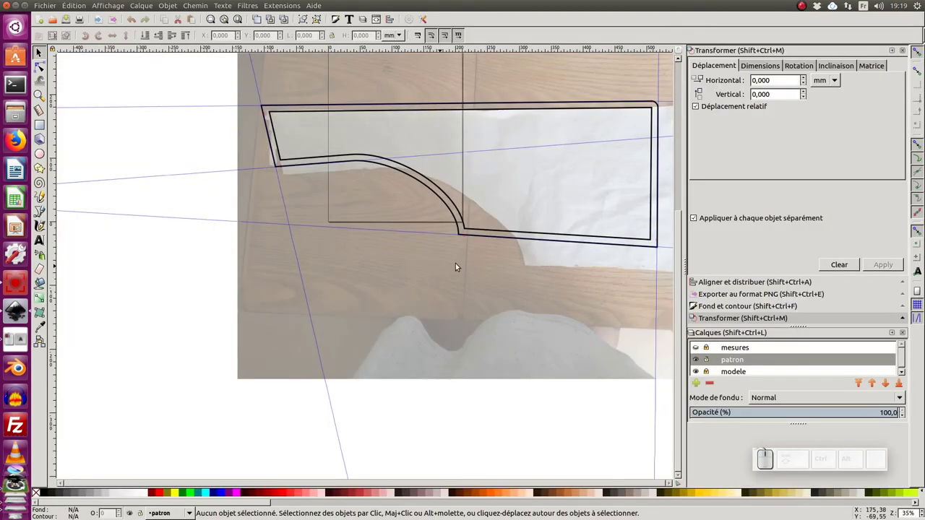
Nudge the view across the sharp-cornered seam-allowance outline in the reopened patron2.svg.
drag(579, 261, 526, 256)
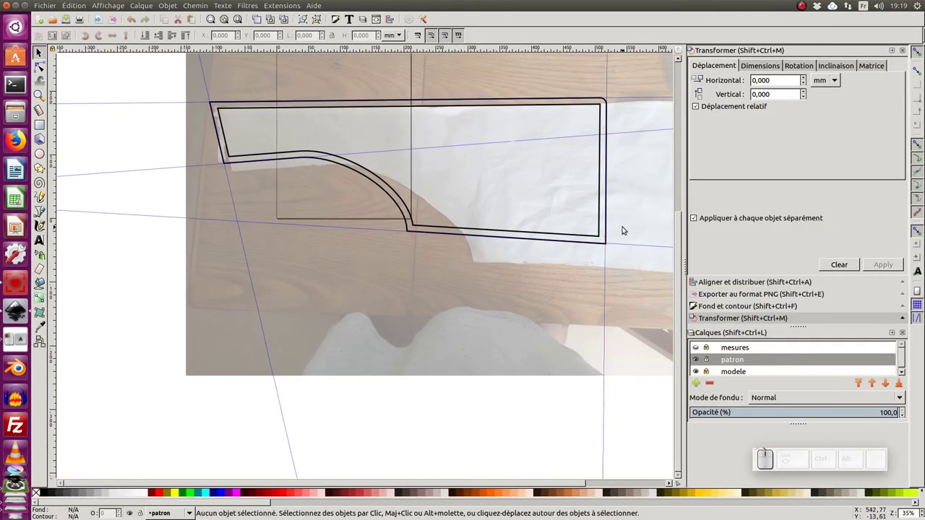
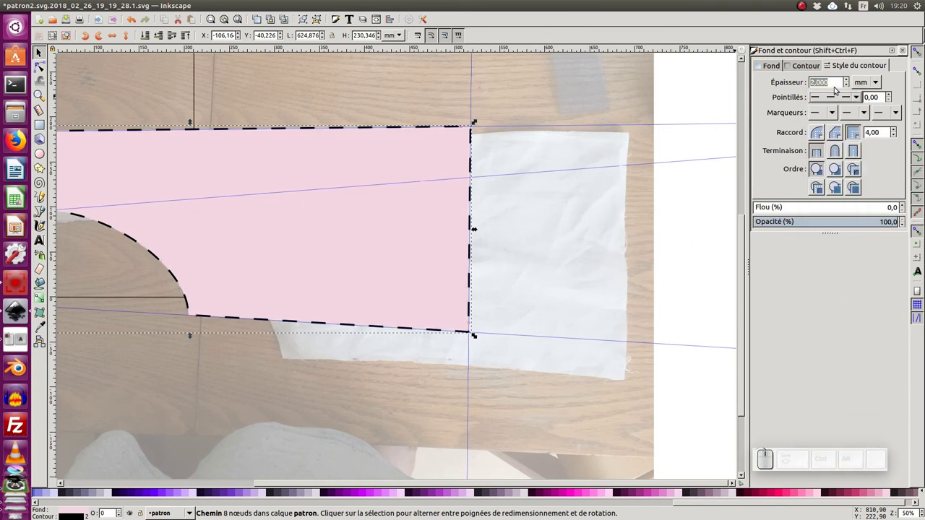
Reduce the seam-allowance stroke to 1 mm and make it red.
key(KP_1)
key(KP_Enter)
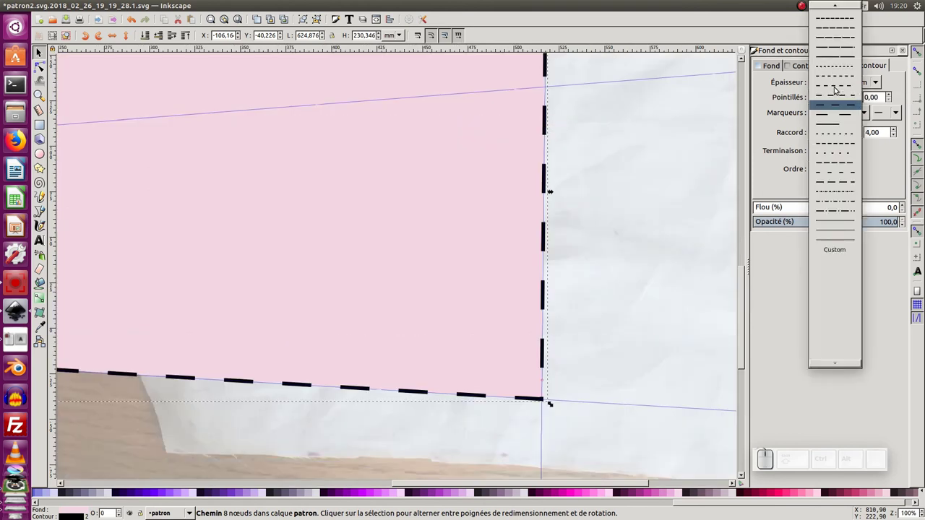
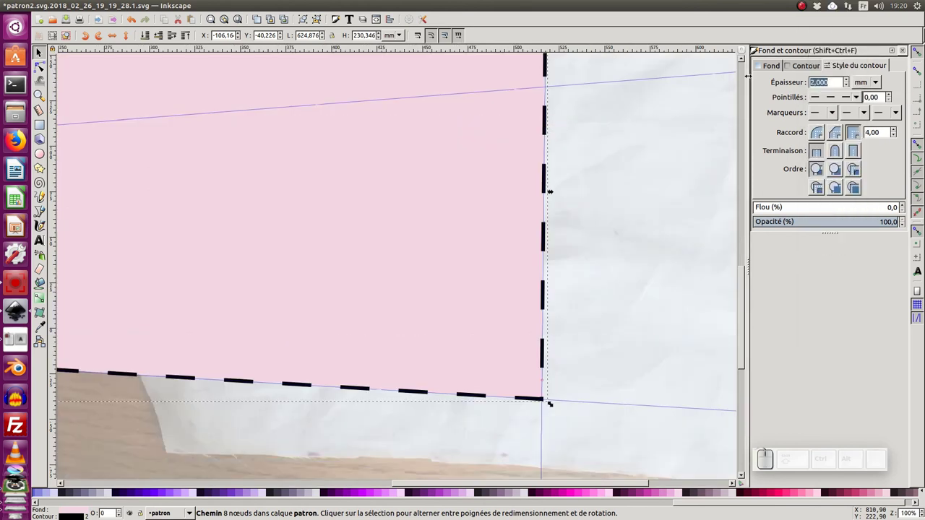
key(KP_1)
key(KP_Enter)
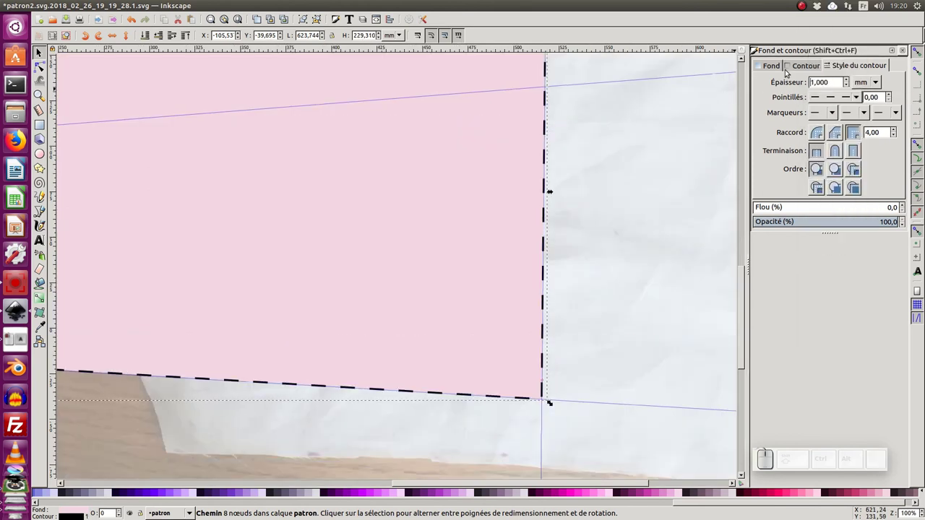
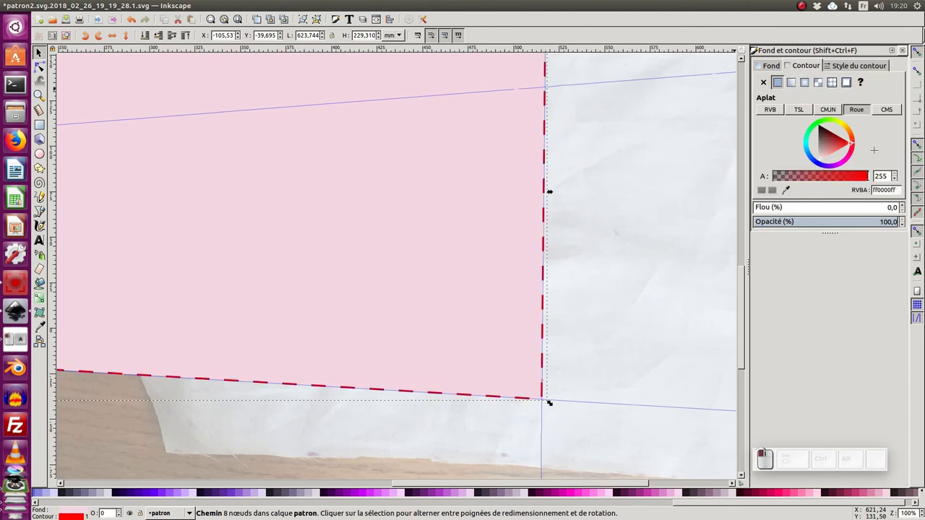
click(580, 418)
click(483, 335)
key(KP_Subtract)
click(358, 245)
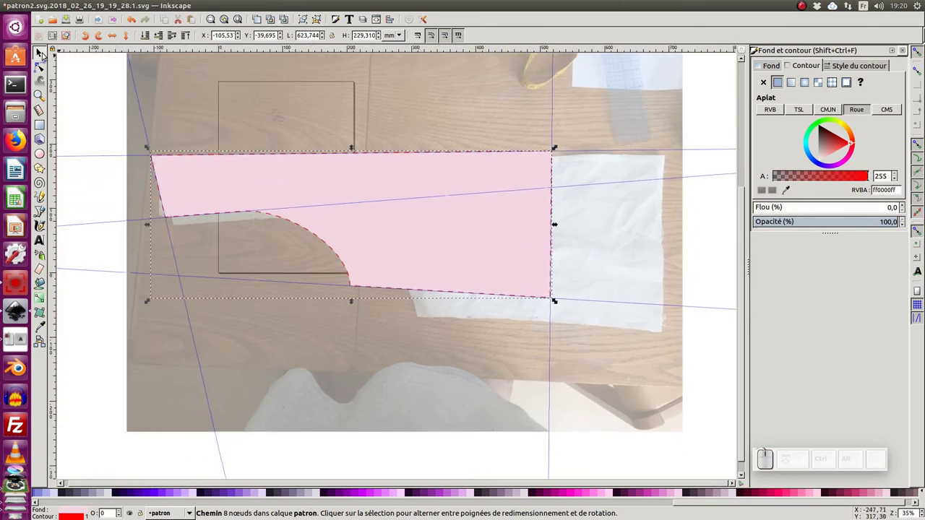
Lower the pink seam-allowance shape to the bottom so the pattern piece shows above it.
click(44, 54)
click(275, 172)
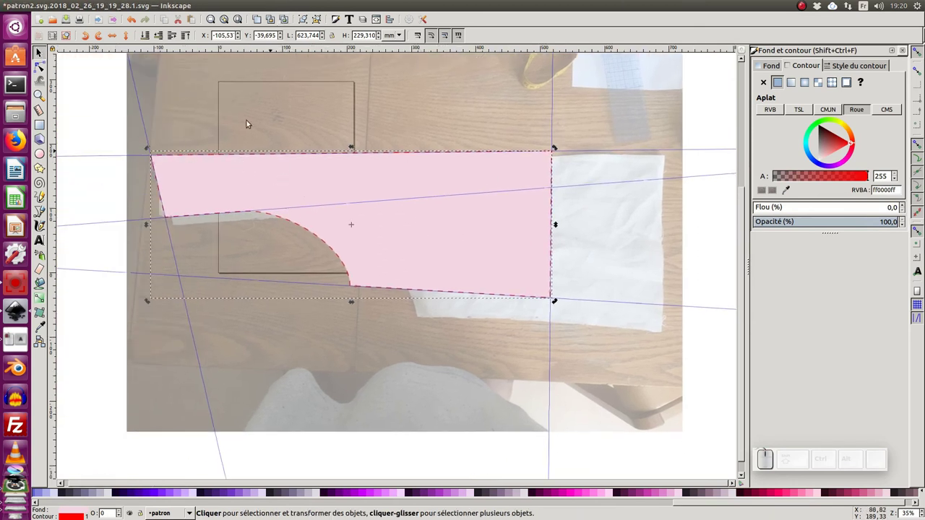
click(150, 37)
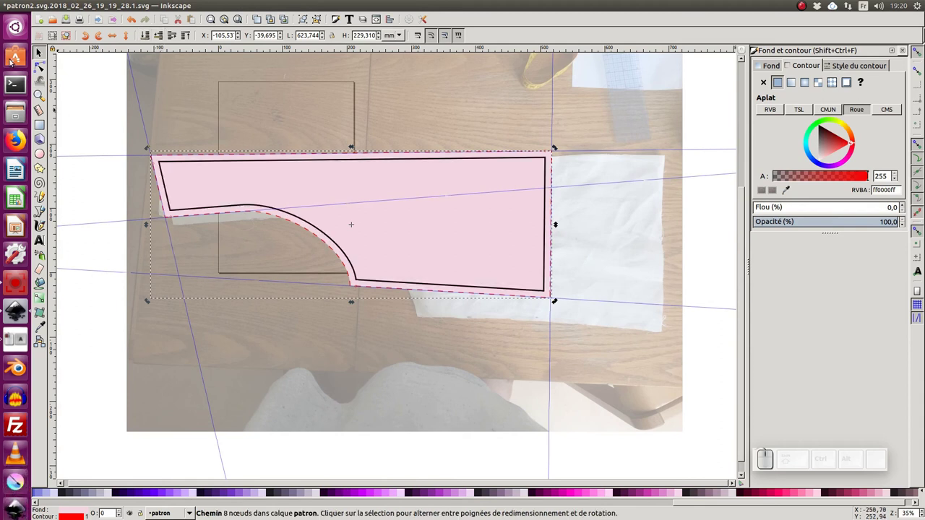
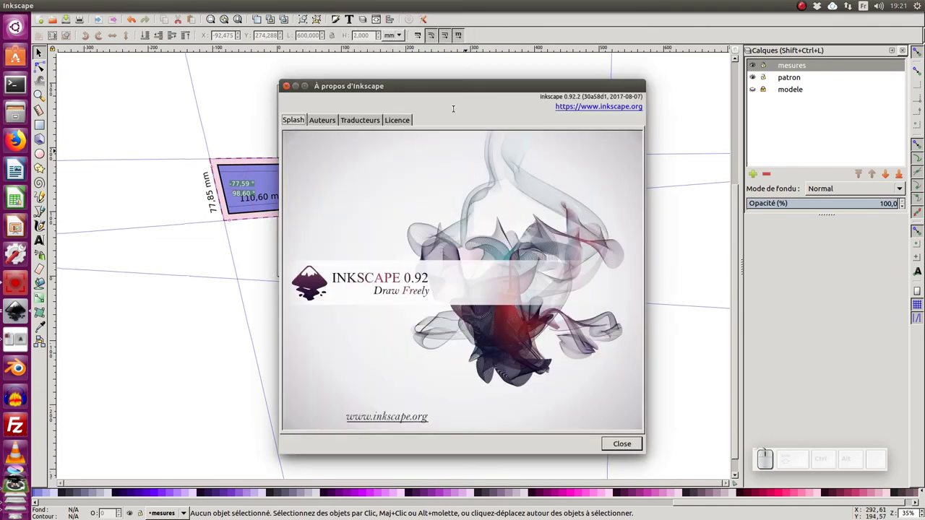
Close the About Inkscape window and return to the canvas.
click(291, 89)
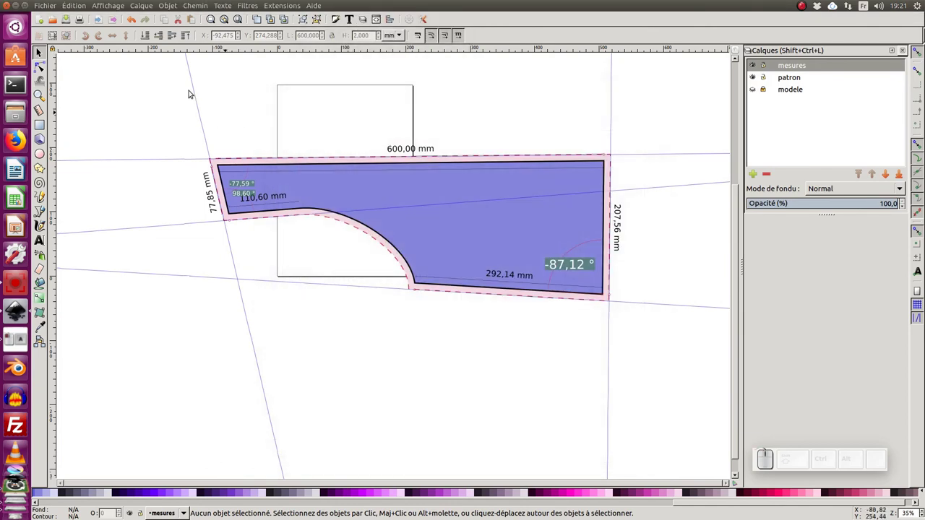
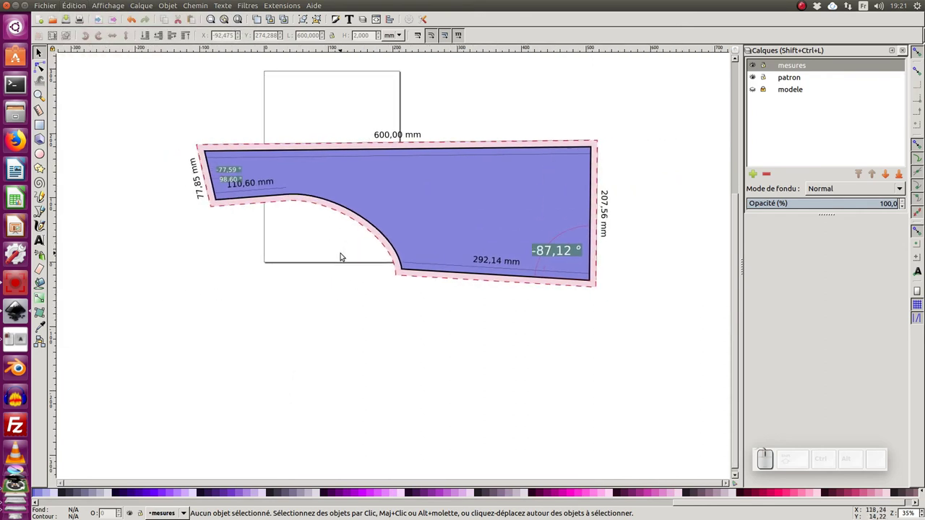
click(343, 252)
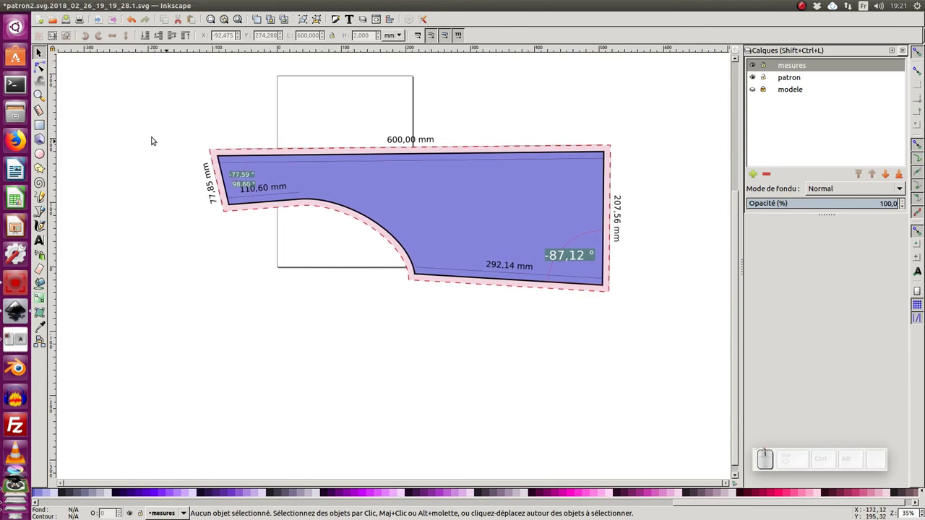
Draw an A4 page rectangle on the mesures layer with a black stroke.
click(45, 128)
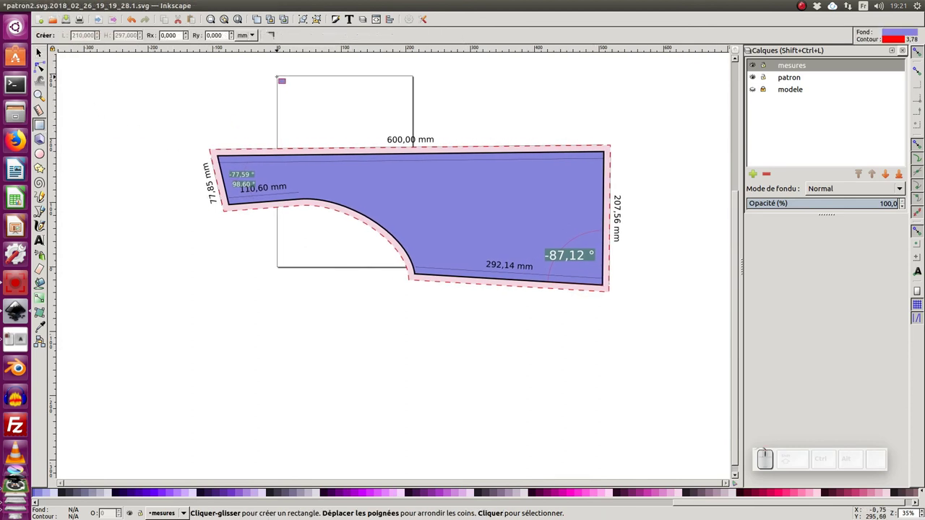
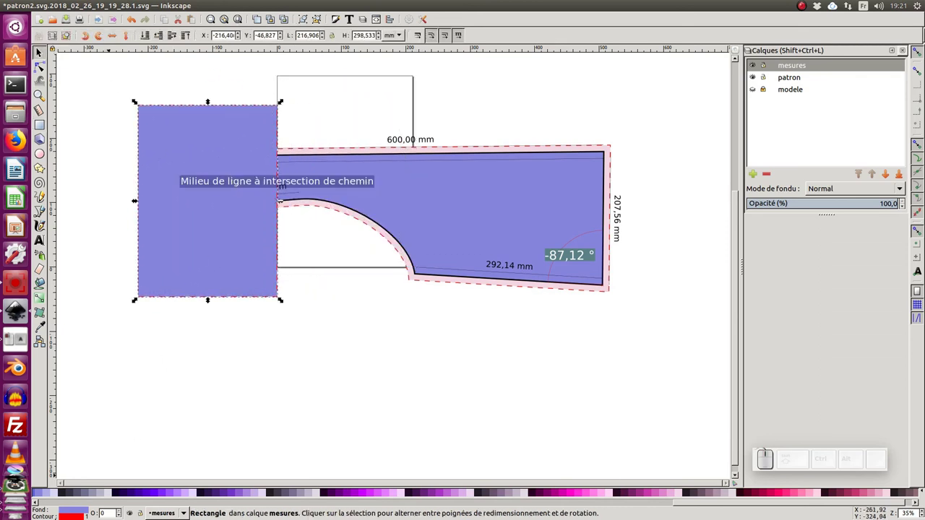
click(48, 506)
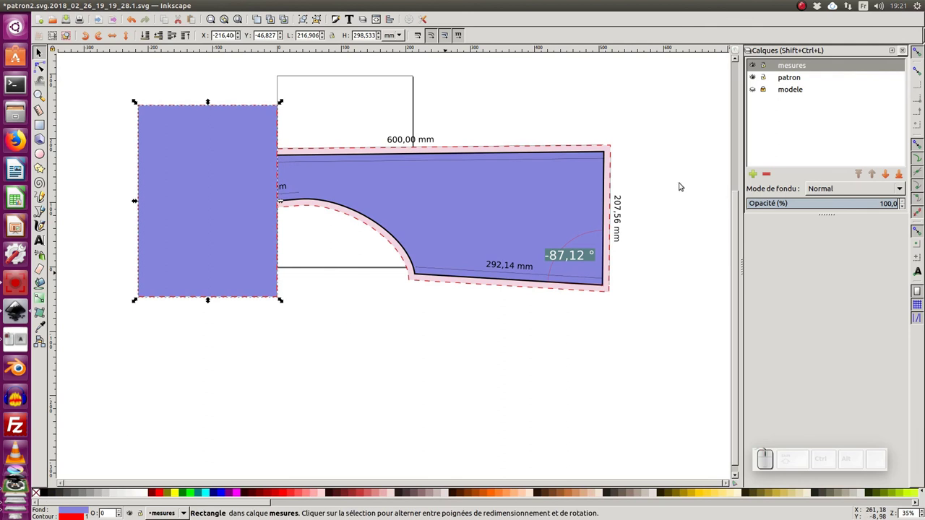
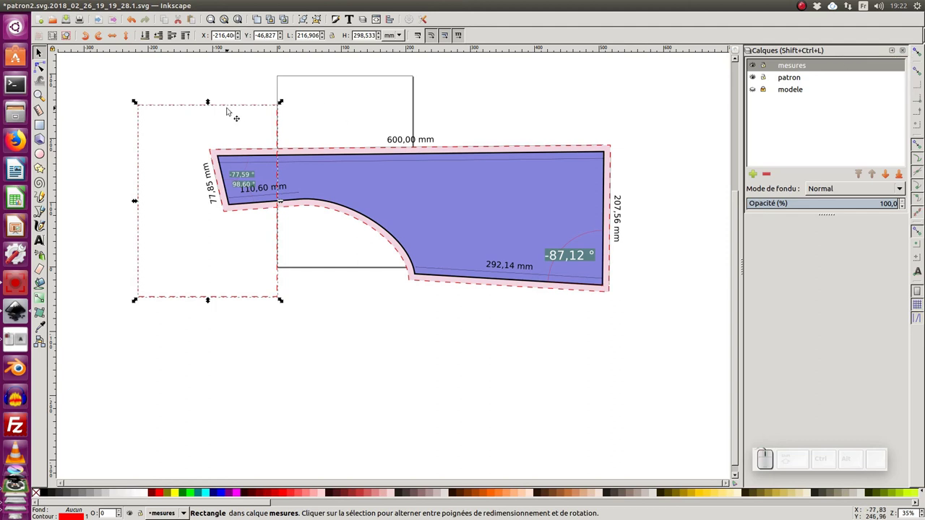
click(234, 103)
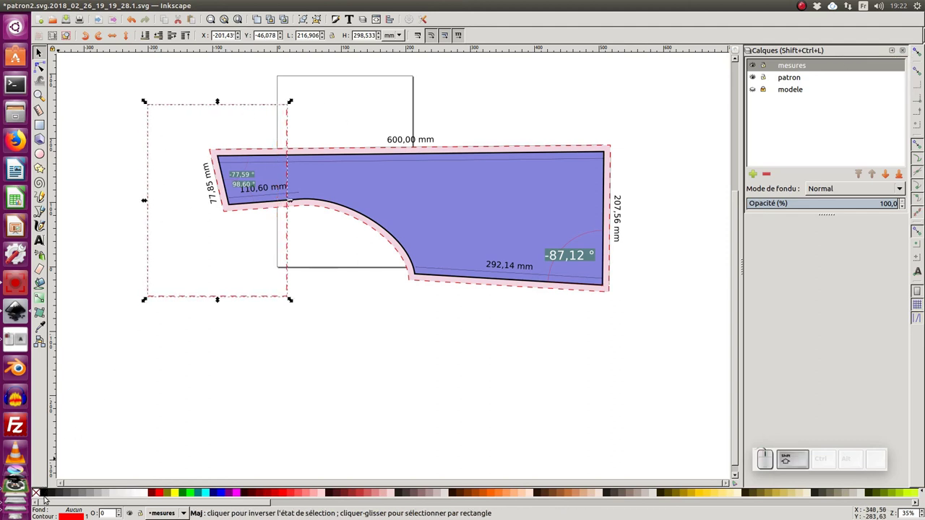
click(47, 495)
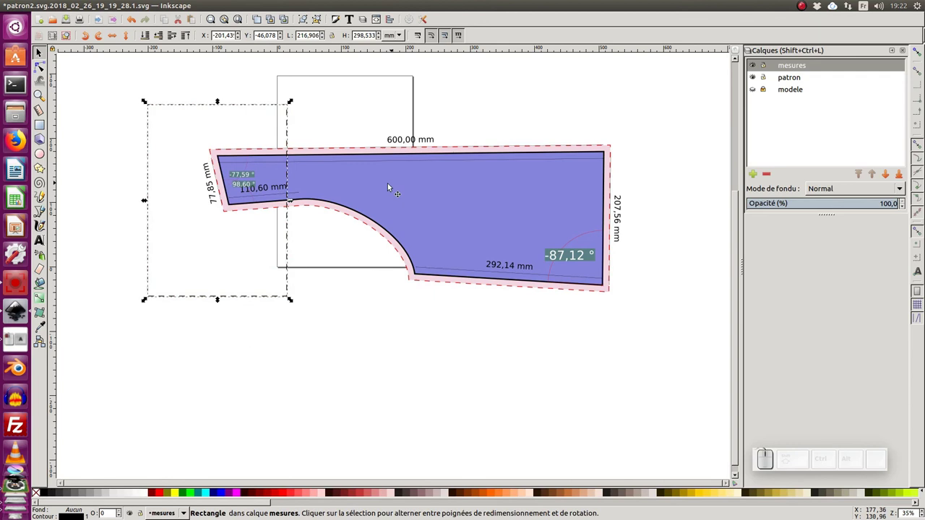
Align the page rectangle with the pattern's left end and duplicate it for tiling.
click(310, 235)
click(289, 234)
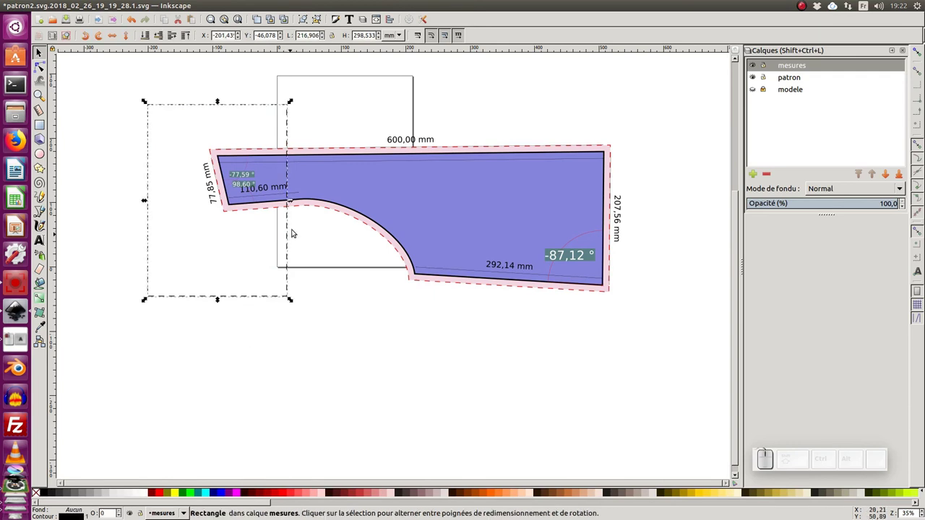
drag(290, 120, 280, 128)
key(ctrl+d)
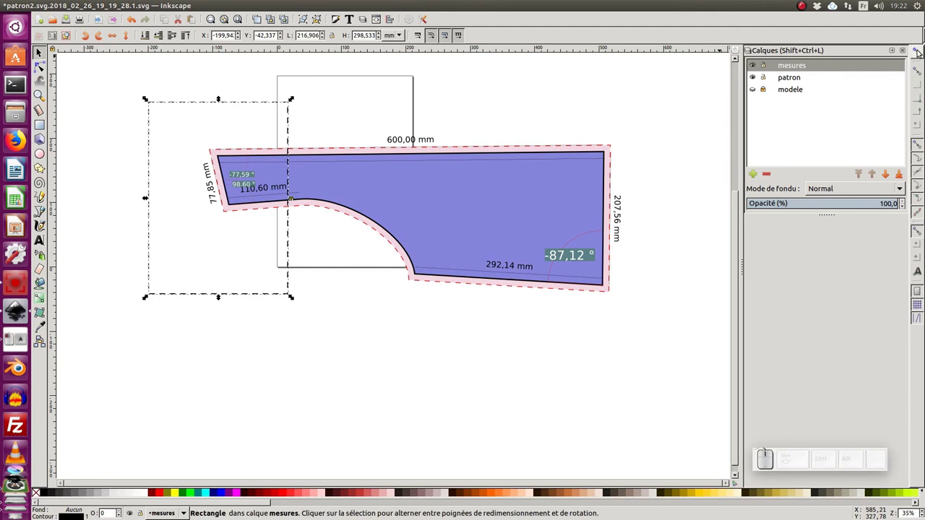
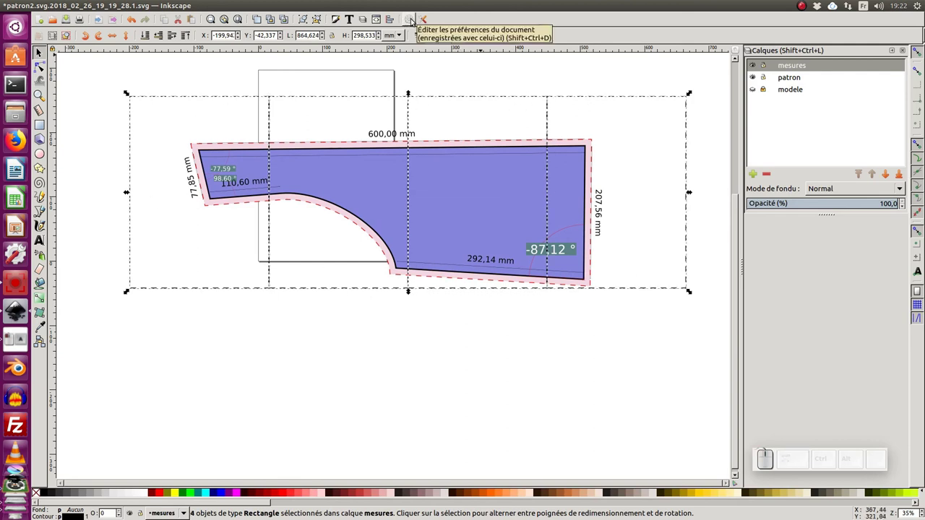
Resize the page to the four selected rectangles via Document Properties (864,62 × 298,53 mm).
click(414, 19)
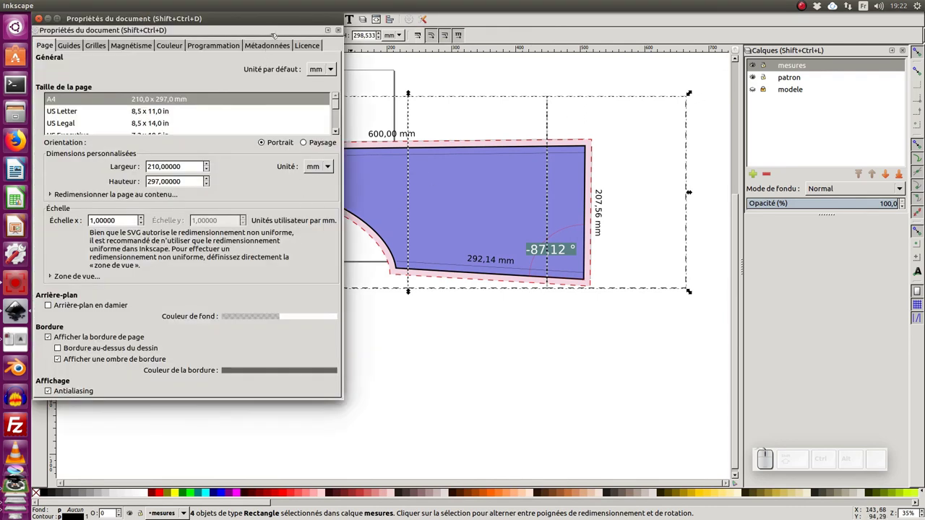
click(276, 22)
click(566, 215)
click(690, 268)
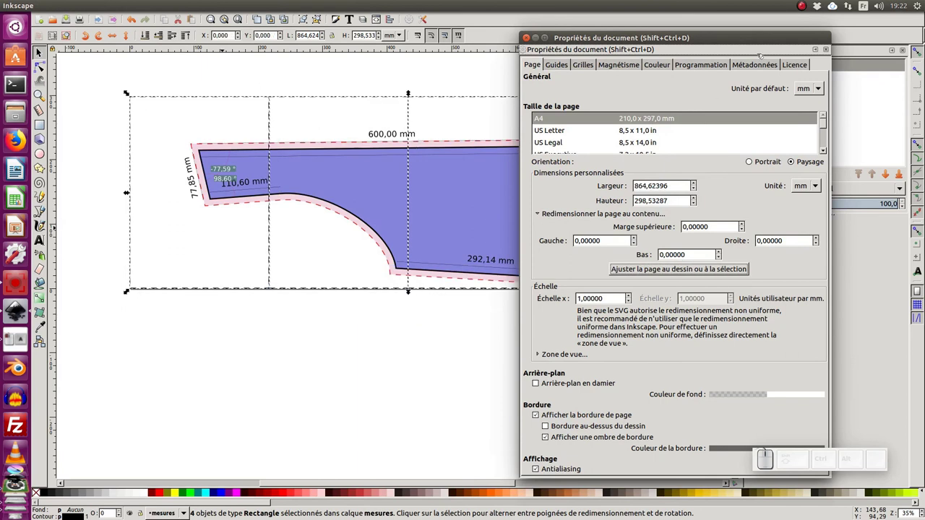
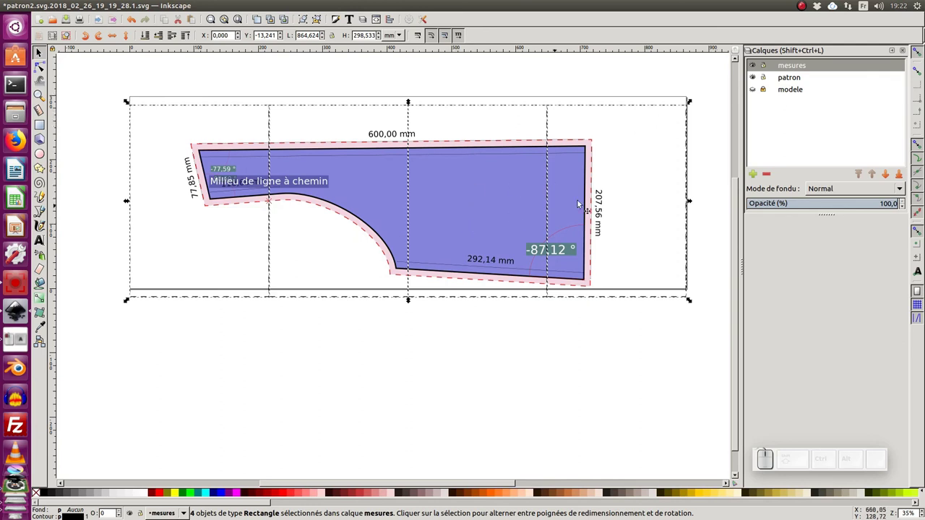
Change the page rectangles' stroke to a solid 0,5 mm line.
click(800, 77)
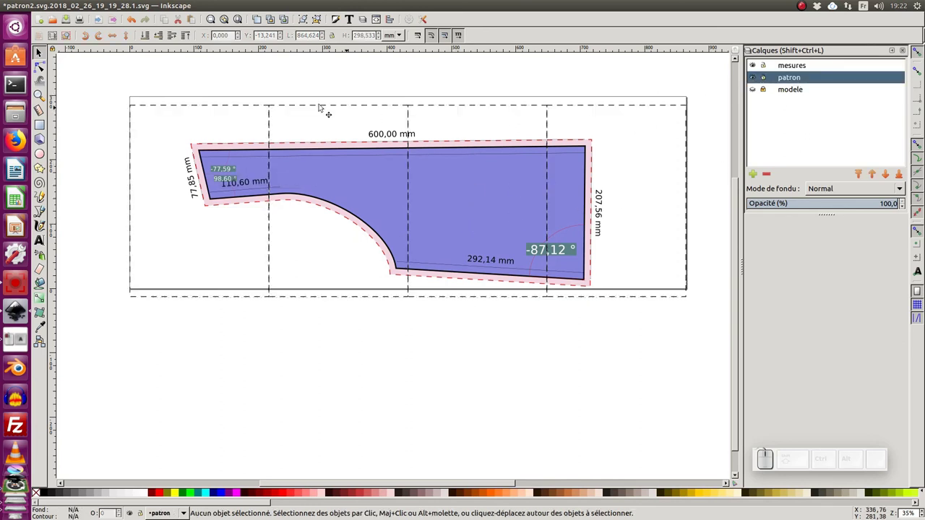
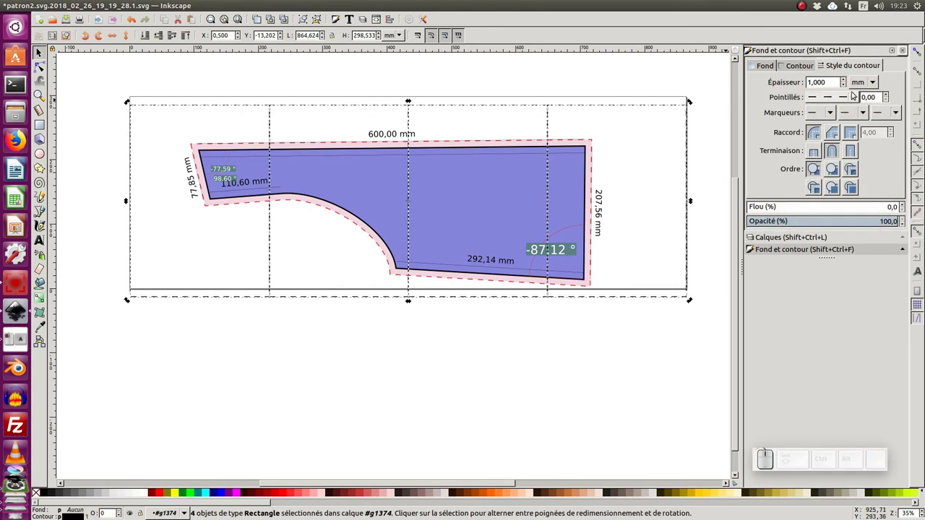
click(853, 99)
scroll(up, 3)
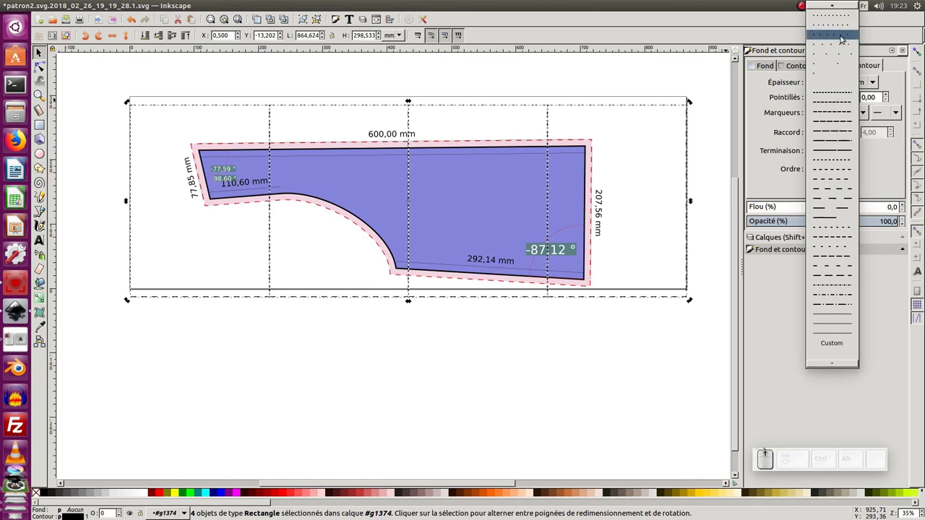
scroll(up, 3)
click(848, 5)
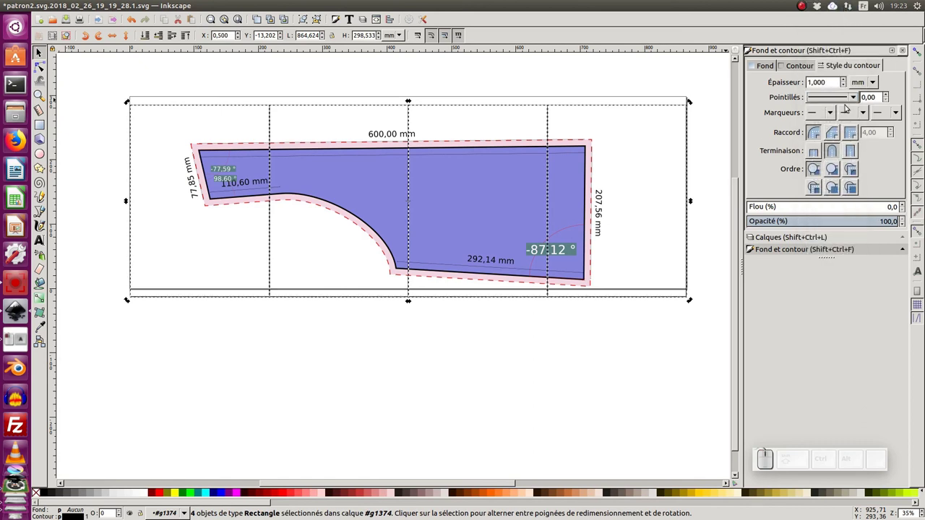
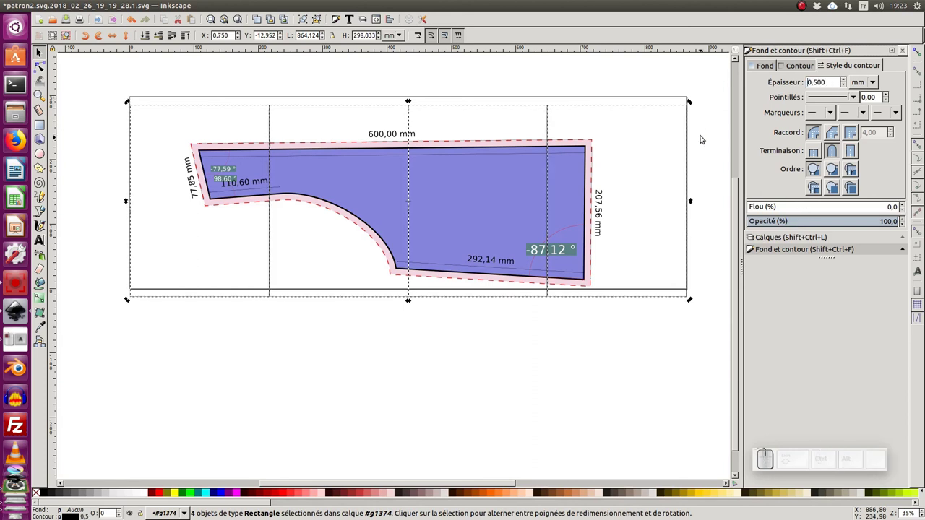
Select the group of page rectangles in the mesures layer list.
click(909, 49)
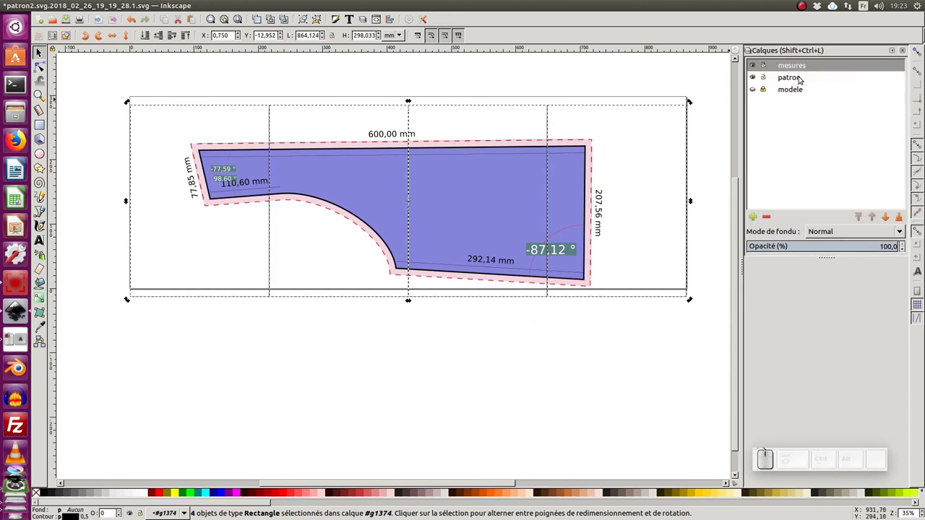
click(692, 79)
click(563, 90)
click(551, 107)
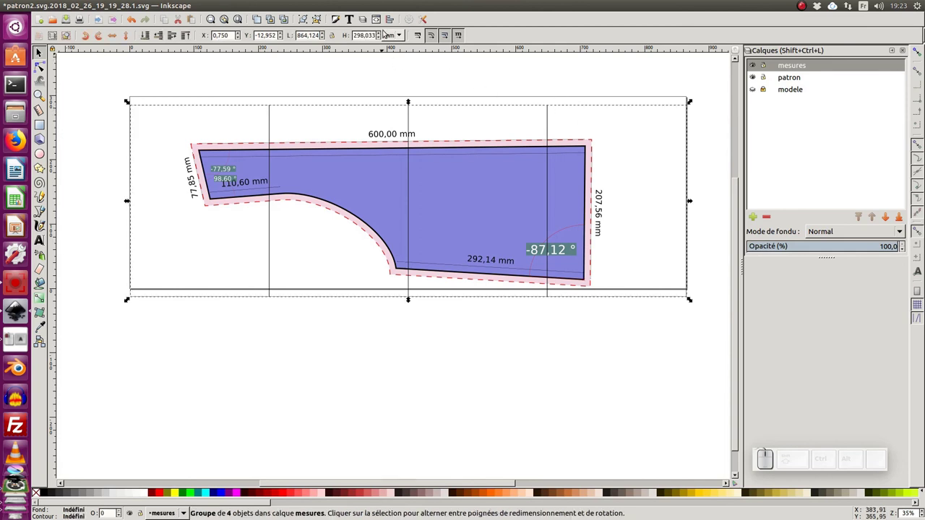
Fit the page to the grouped rectangles in Document Properties and cut the group.
click(410, 20)
click(707, 194)
click(729, 257)
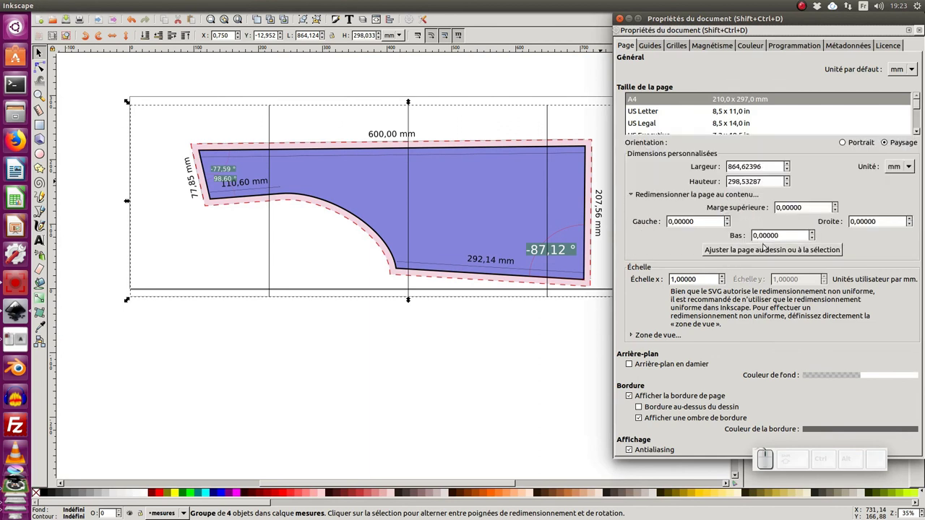
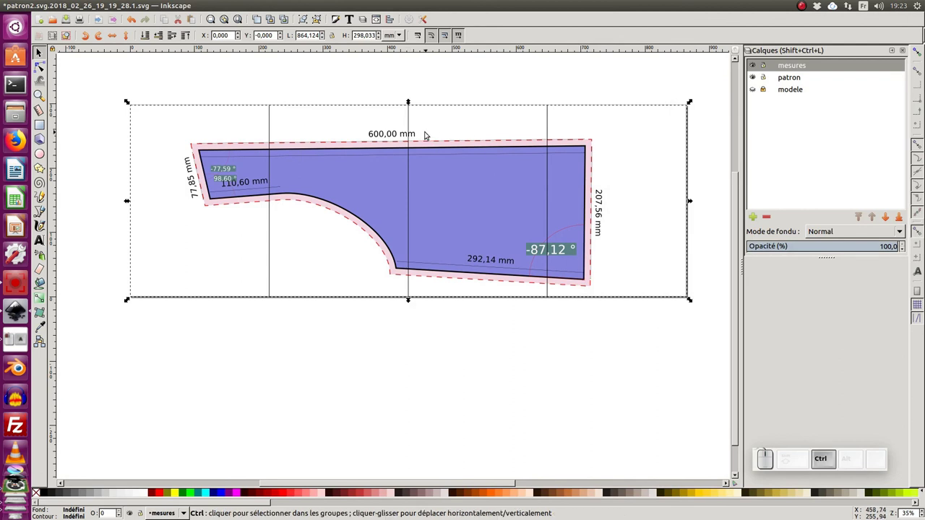
key(ctrl+x)
Create a new top layer named pagesA4 in the Layers dialog and make it active.
click(757, 218)
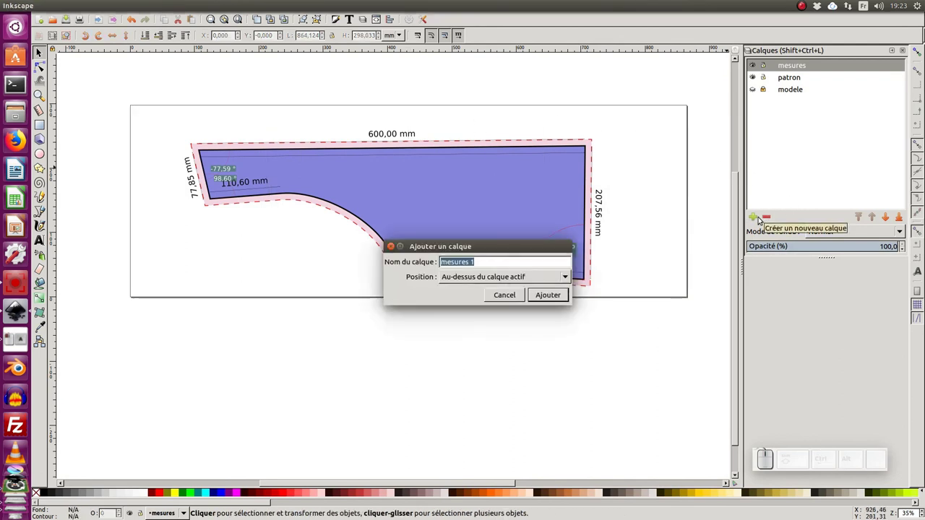
key(p)
key(BackSpace)
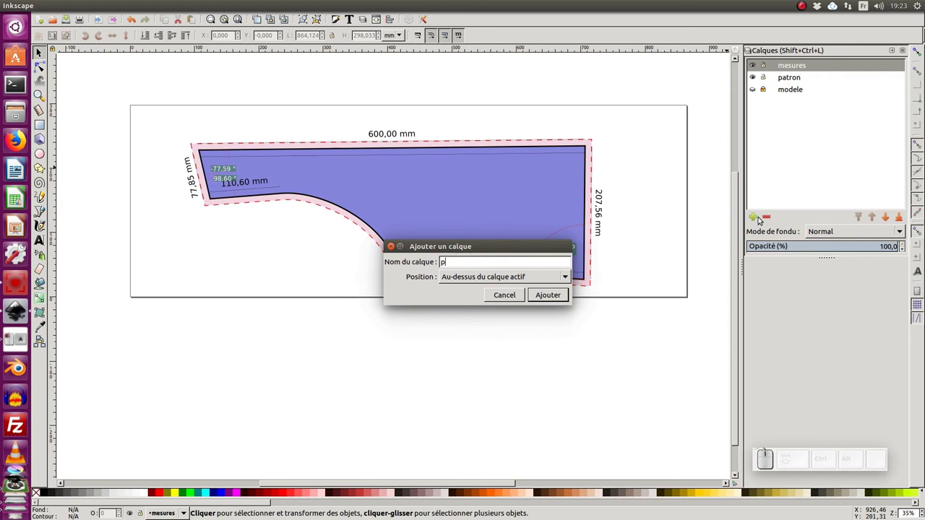
key(shift+a)
key(shift+KP_4)
key(Return)
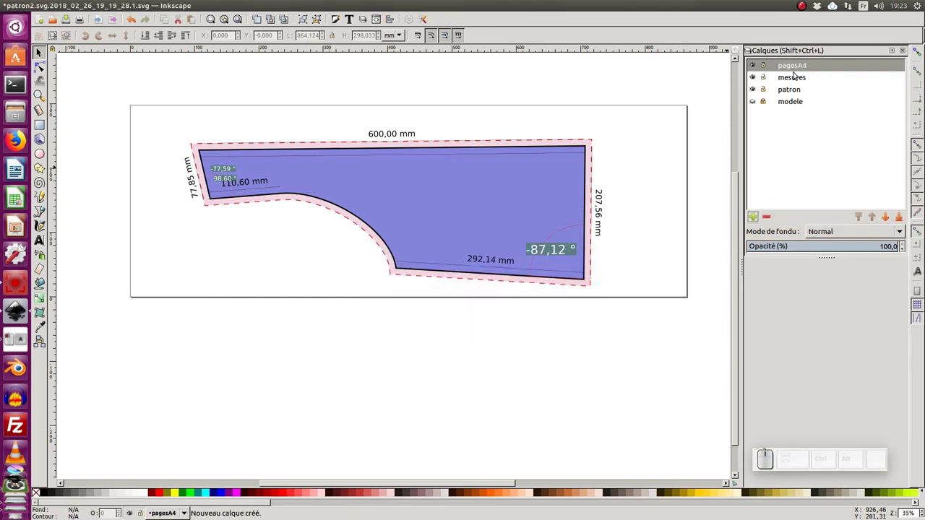
click(799, 65)
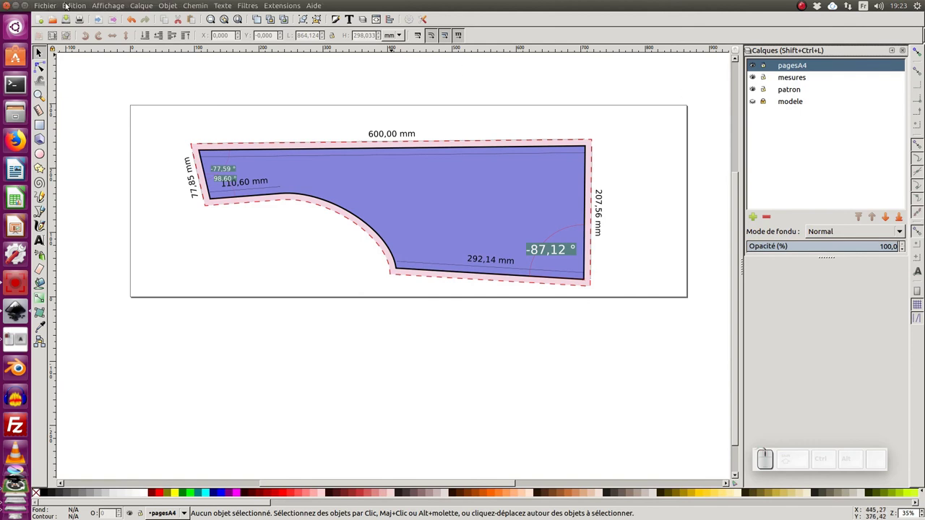
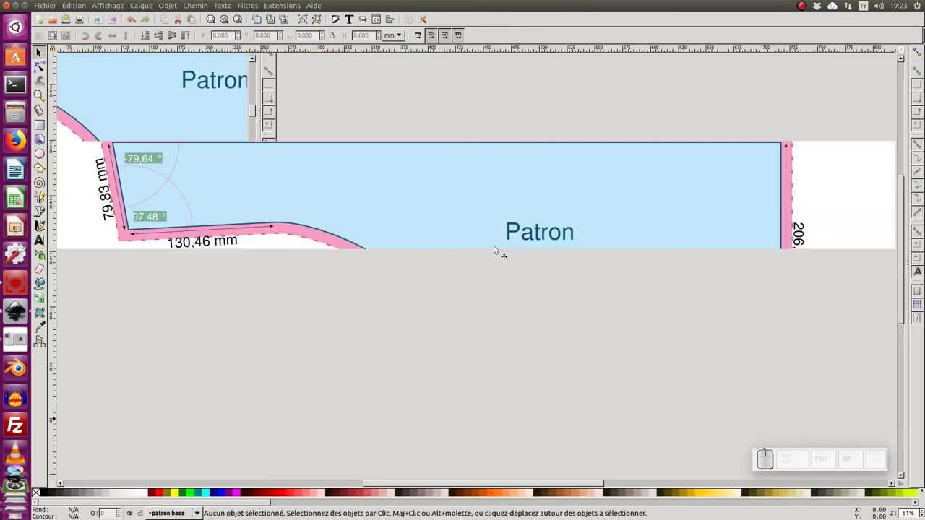
Fit the reference pattern in view, return to patron2.svg and lower pagesA4 beneath the patron layer.
key(KP_Subtract)
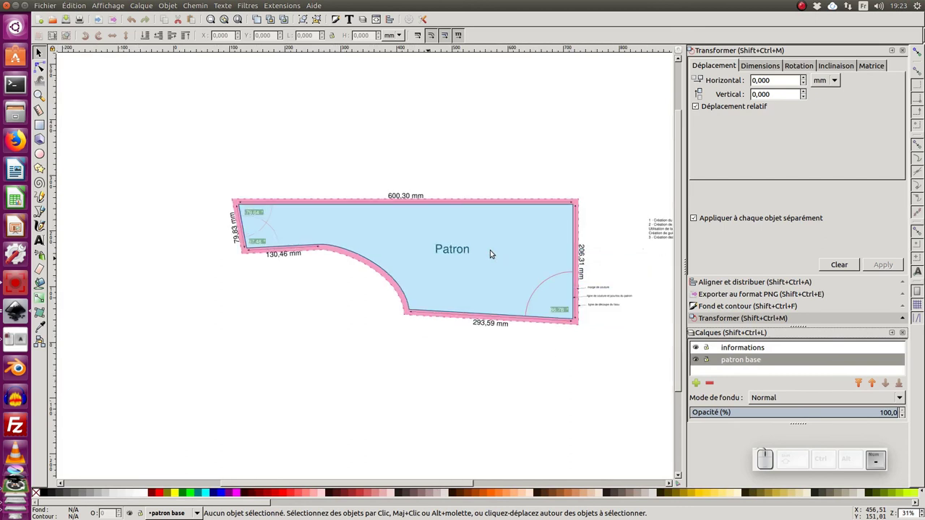
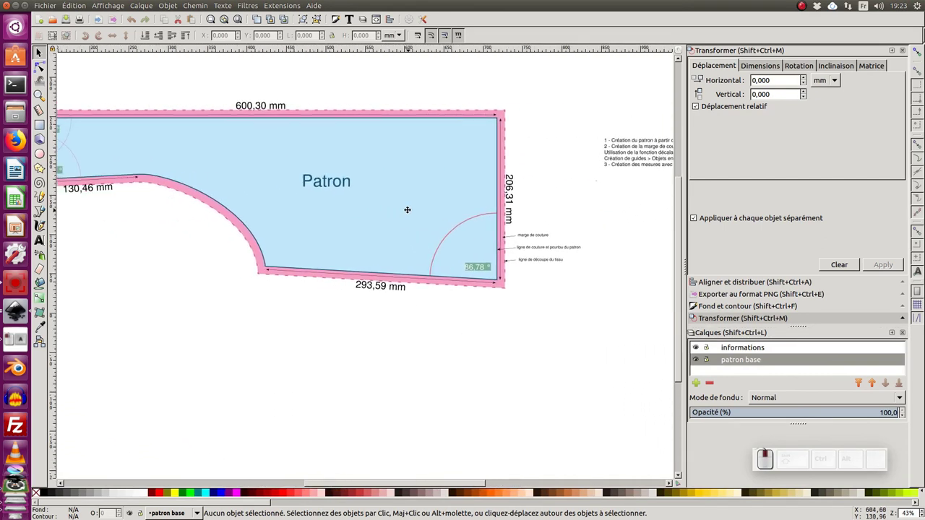
key(alt+Tab)
click(395, 232)
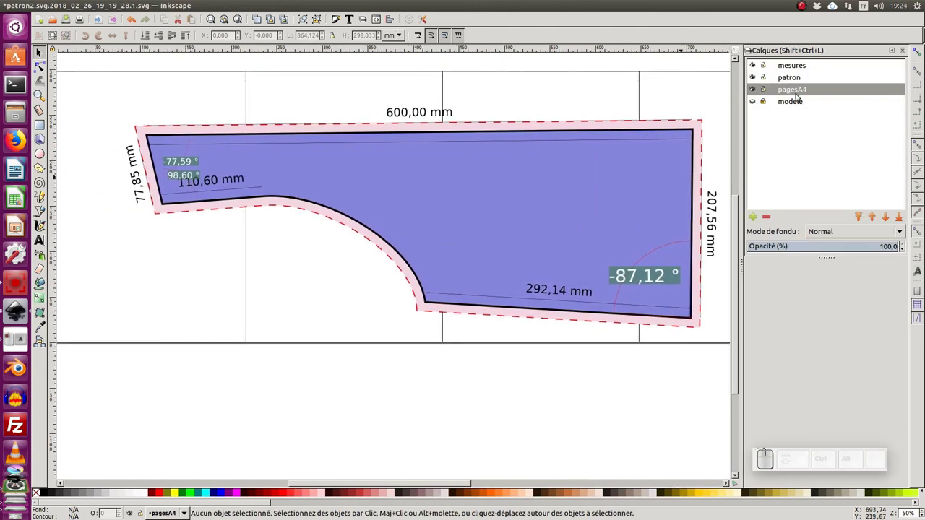